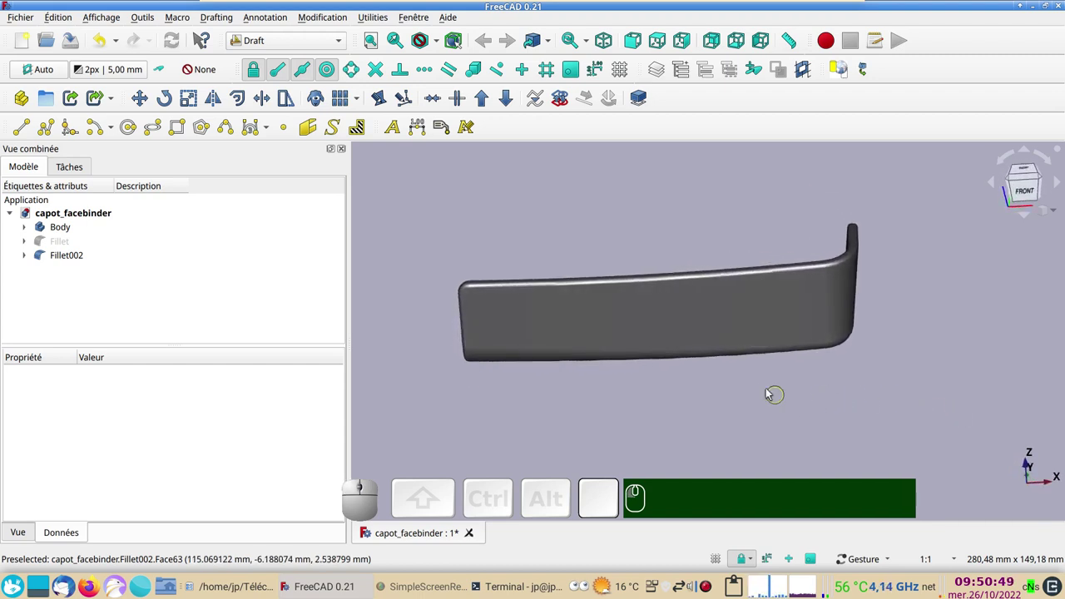
- Orbit the reference hood model through side, isometric and front views to study its shape
{"action": "left_click_drag", "start_coordinate": [770, 396], "coordinate": [623, 338]}
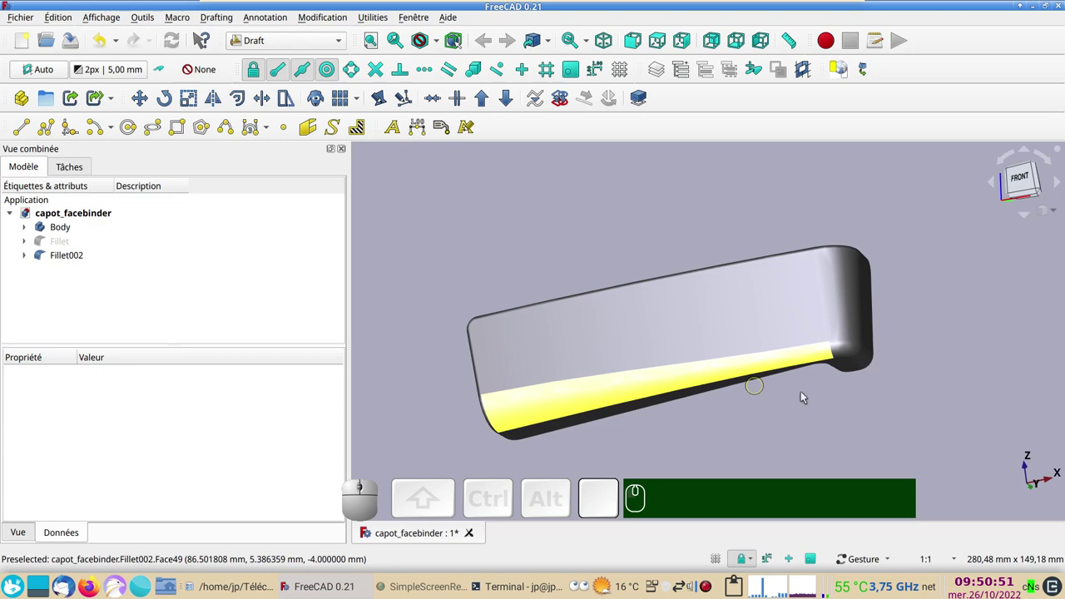
{"action": "left_click", "coordinate": [827, 433]}
{"action": "left_click_drag", "start_coordinate": [626, 221], "coordinate": [728, 372]}
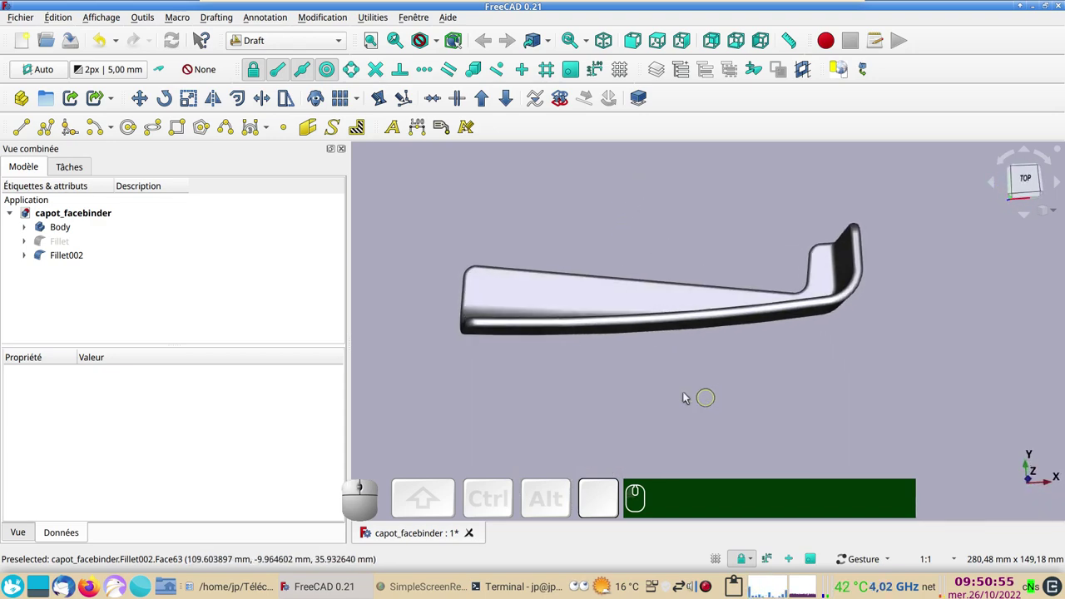
{"action": "left_click_drag", "start_coordinate": [671, 401], "coordinate": [504, 329]}
{"action": "key", "text": "KP_3"}
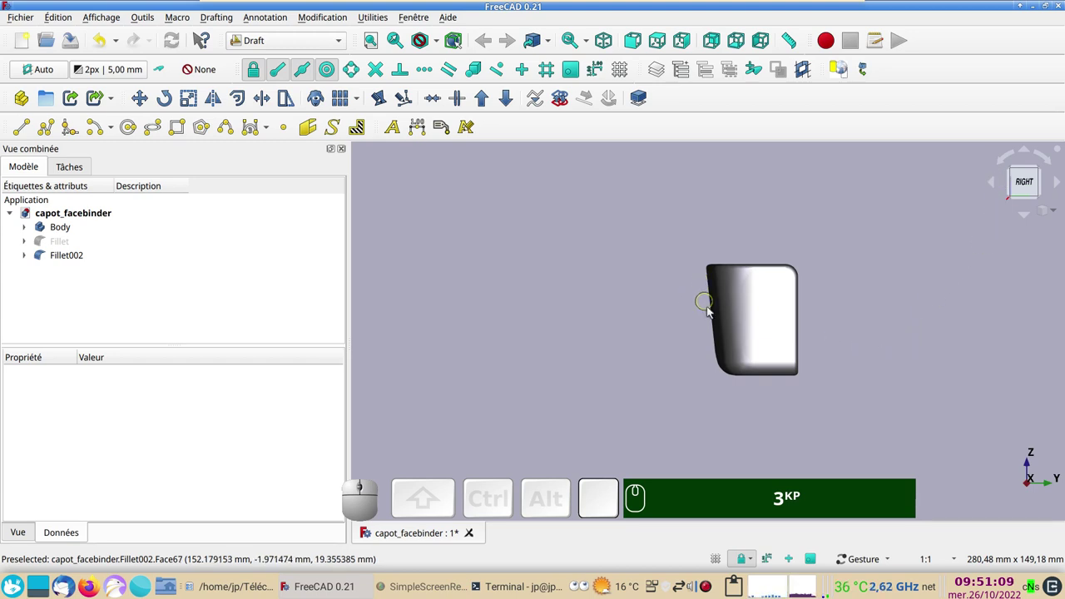
{"action": "left_click_drag", "start_coordinate": [589, 321], "coordinate": [639, 321]}
{"action": "left_click_drag", "start_coordinate": [769, 362], "coordinate": [888, 360]}
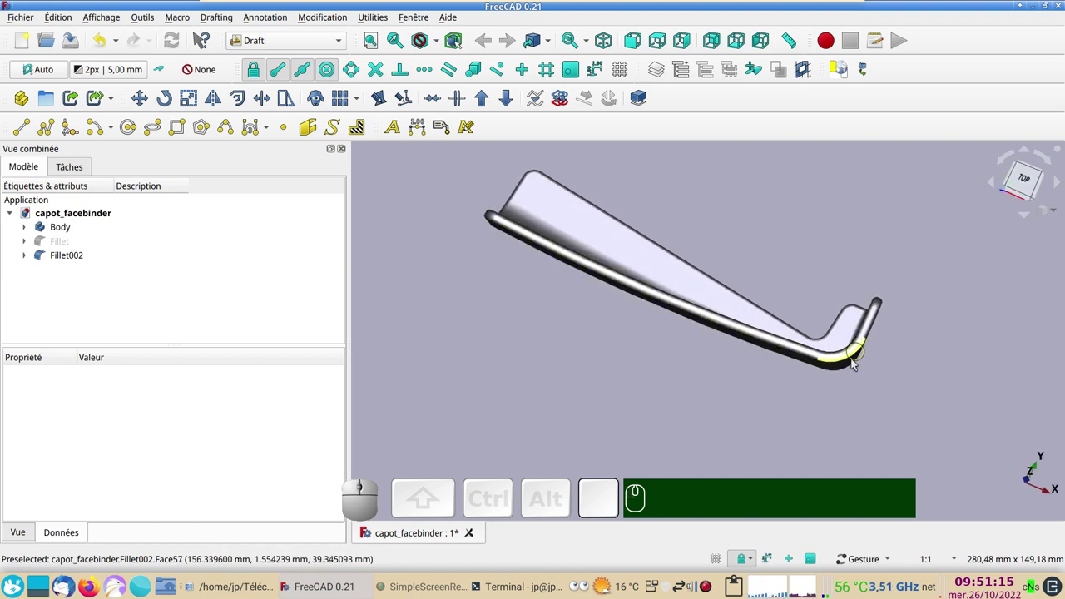
{"action": "left_click_drag", "start_coordinate": [939, 385], "coordinate": [774, 345]}
{"action": "key", "text": "KP_3"}
{"action": "left_click_drag", "start_coordinate": [622, 314], "coordinate": [722, 327]}
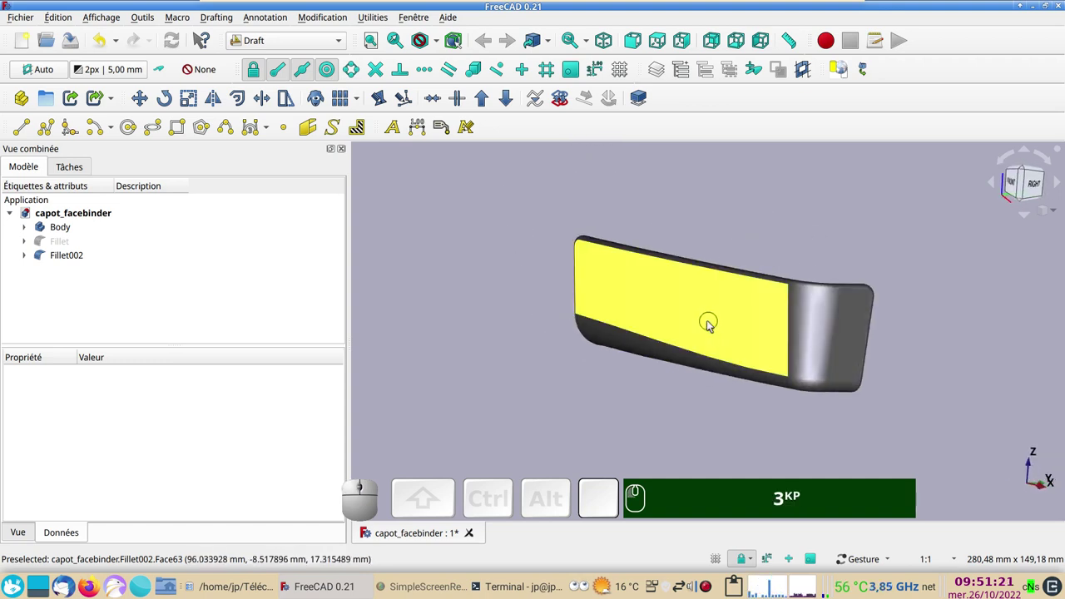
{"action": "key", "text": "KP_1"}
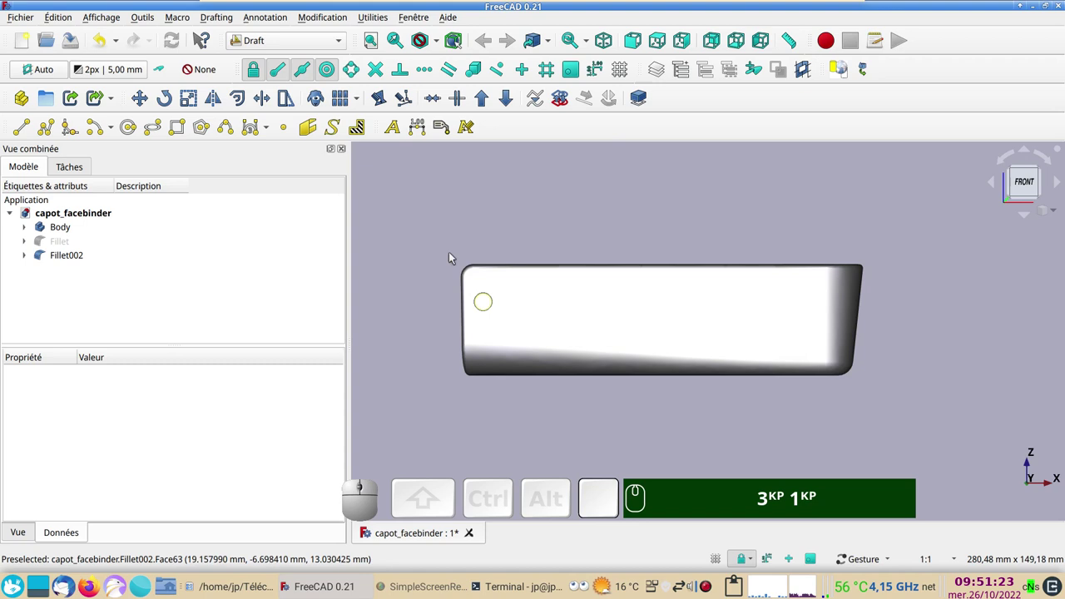
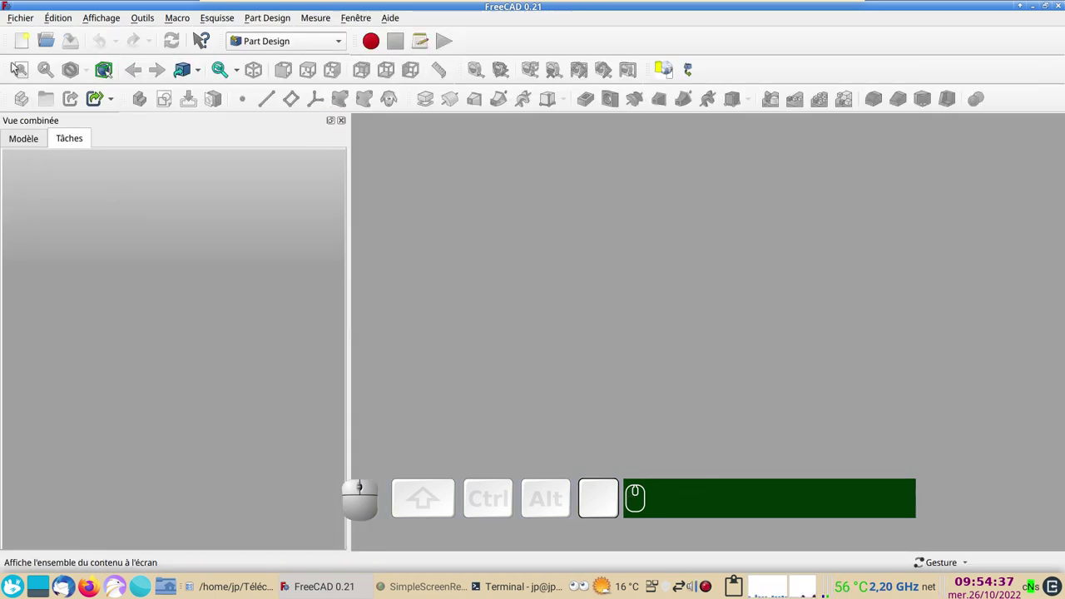
- Start a new document with a Part Design body and an empty sketch on the XY plane
{"action": "left_click", "coordinate": [26, 47]}
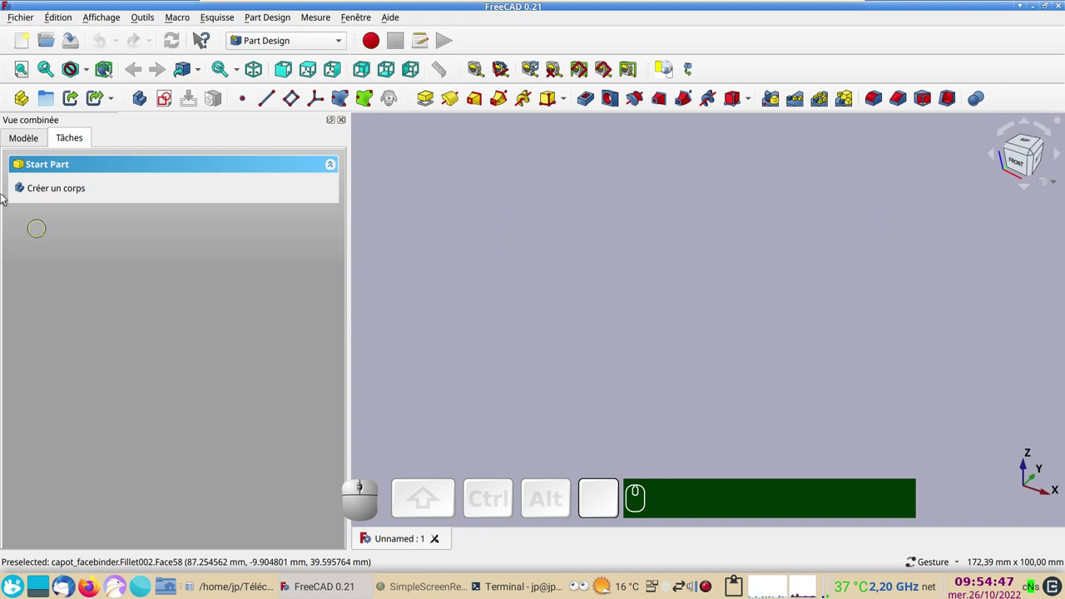
{"action": "left_click", "coordinate": [37, 196]}
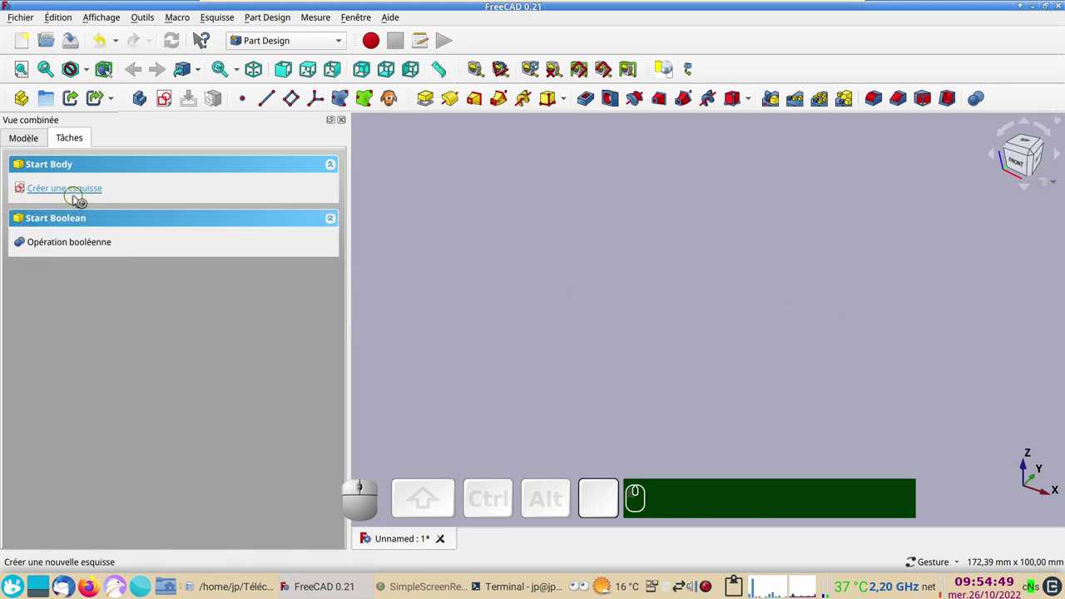
{"action": "left_click", "coordinate": [80, 200]}
{"action": "left_click", "coordinate": [97, 236]}
{"action": "left_click", "coordinate": [214, 176]}
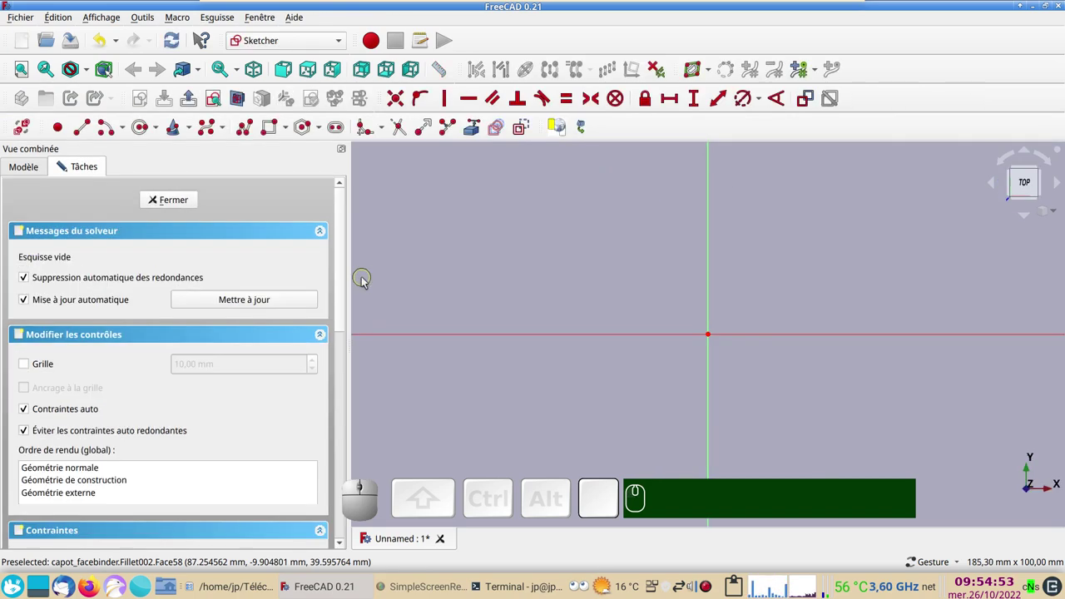
- Pan the origin left and draw the long shallow bottom arc starting at the sketch origin
{"action": "left_click_drag", "start_coordinate": [638, 295], "coordinate": [504, 337]}
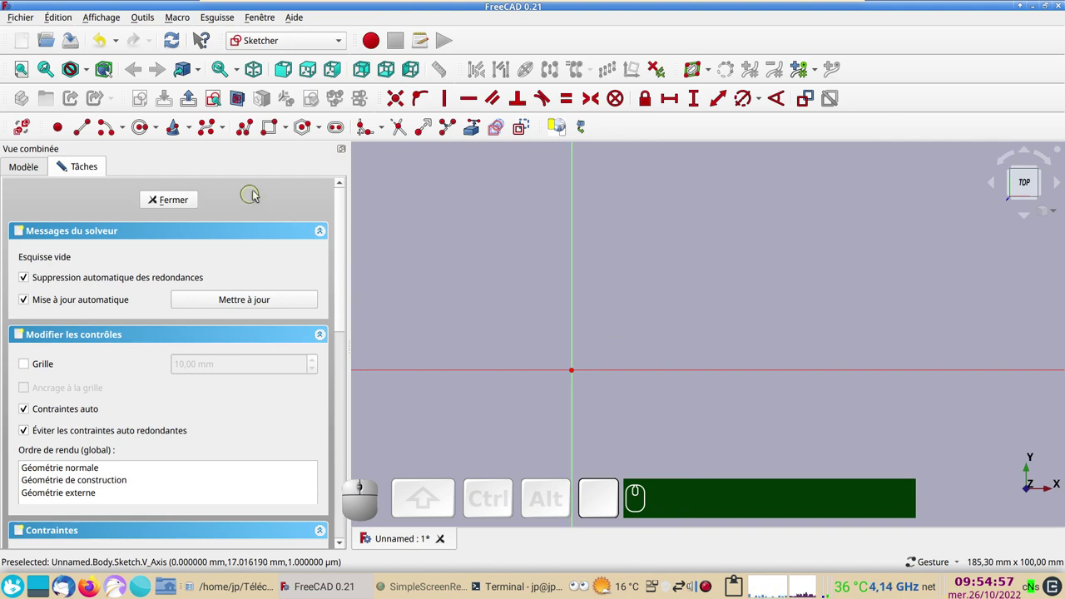
{"action": "right_click", "coordinate": [473, 287]}
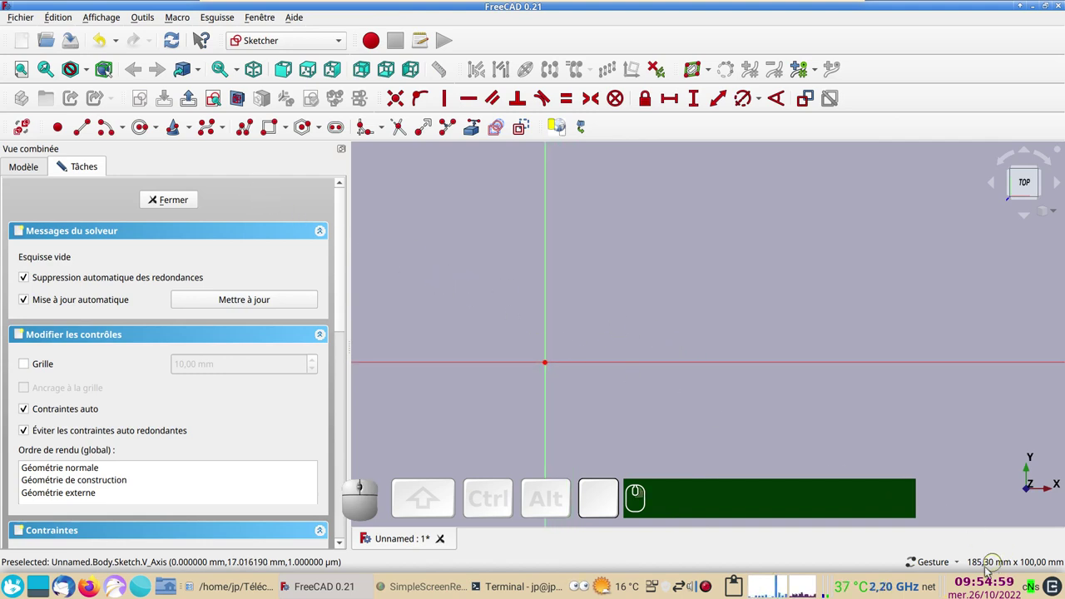
{"action": "left_click_drag", "start_coordinate": [851, 453], "coordinate": [469, 371]}
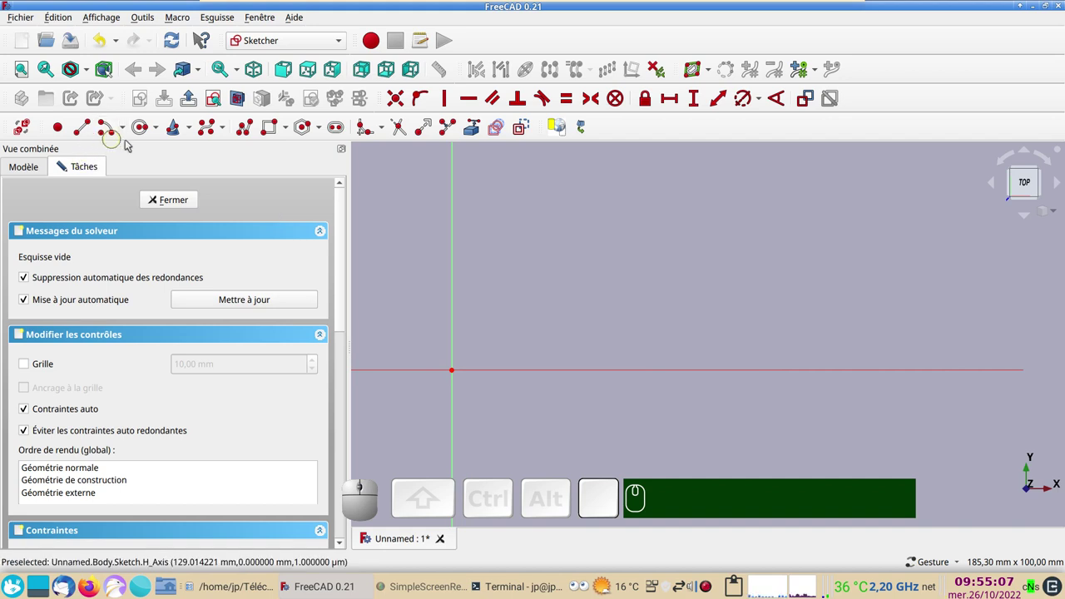
{"action": "left_click", "coordinate": [129, 135]}
{"action": "left_click", "coordinate": [131, 170]}
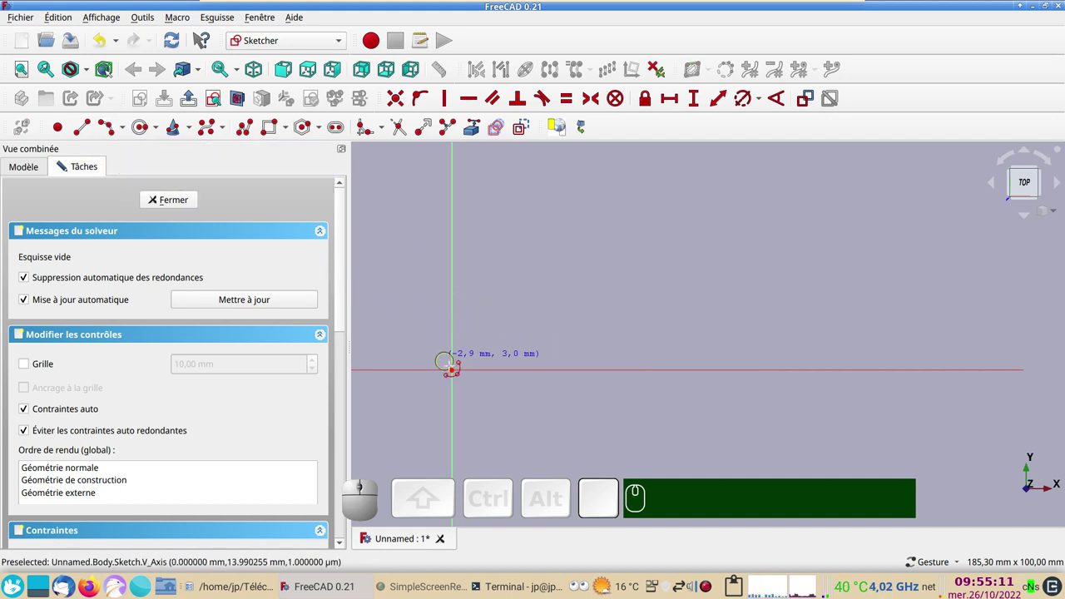
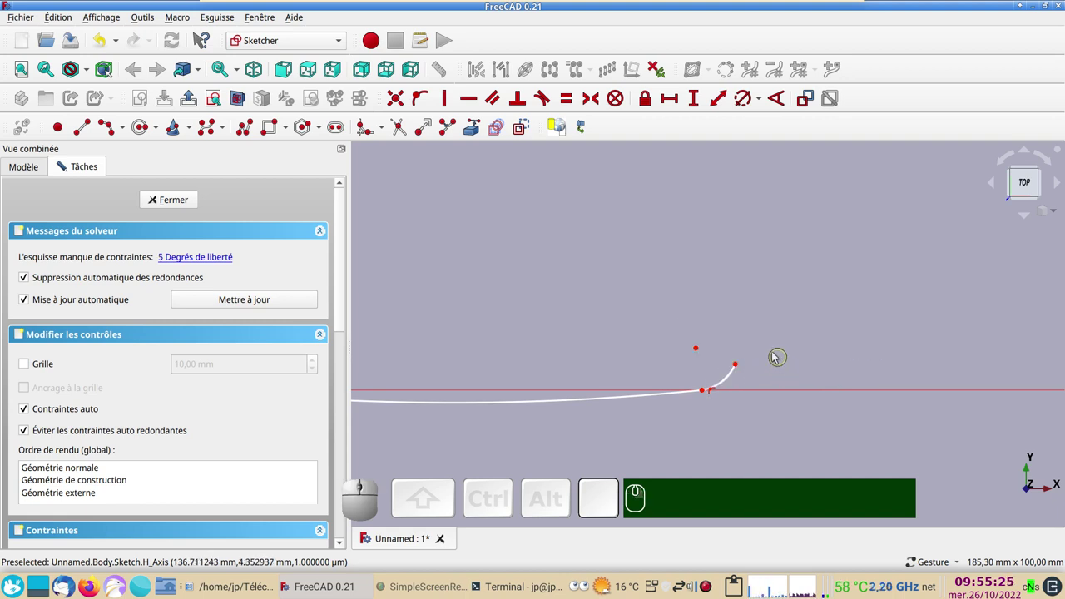
{"action": "key", "text": "t"}
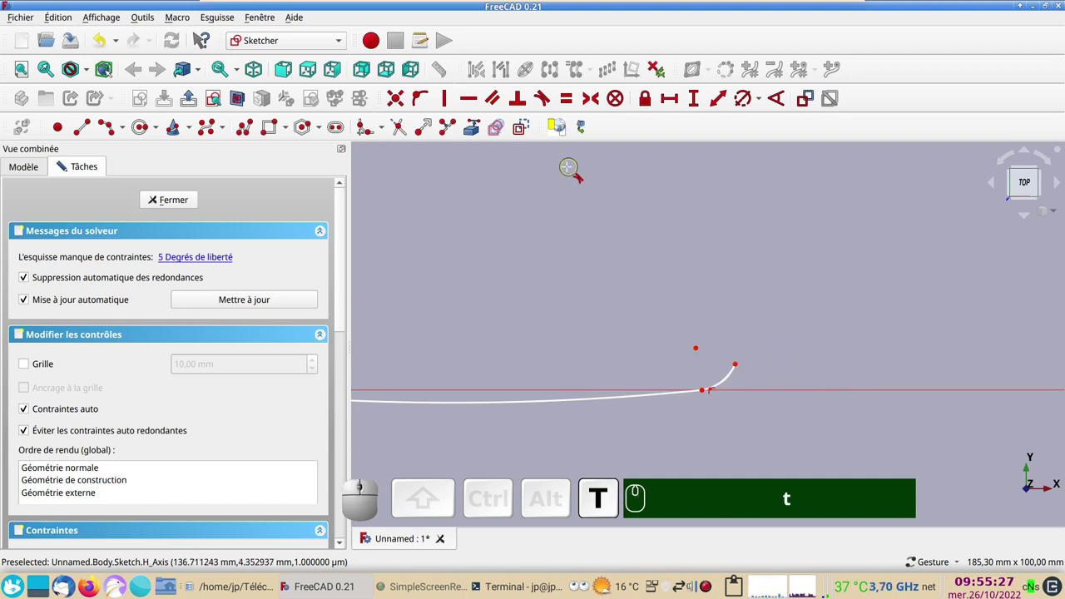
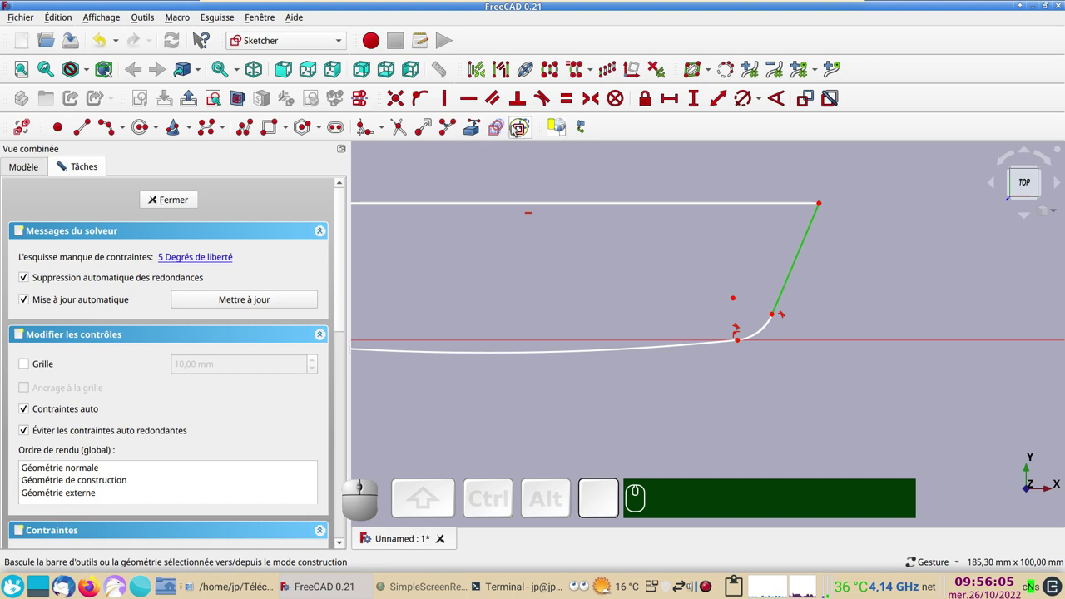
- Constrain the straight top edge to a 150 mm length
{"action": "key", "text": "v"}
{"action": "scroll", "scroll_direction": "down", "scroll_amount": 3}
{"action": "left_click_drag", "start_coordinate": [581, 238], "coordinate": [727, 312]}
{"action": "left_click", "coordinate": [746, 285]}
{"action": "left_click", "coordinate": [668, 98]}
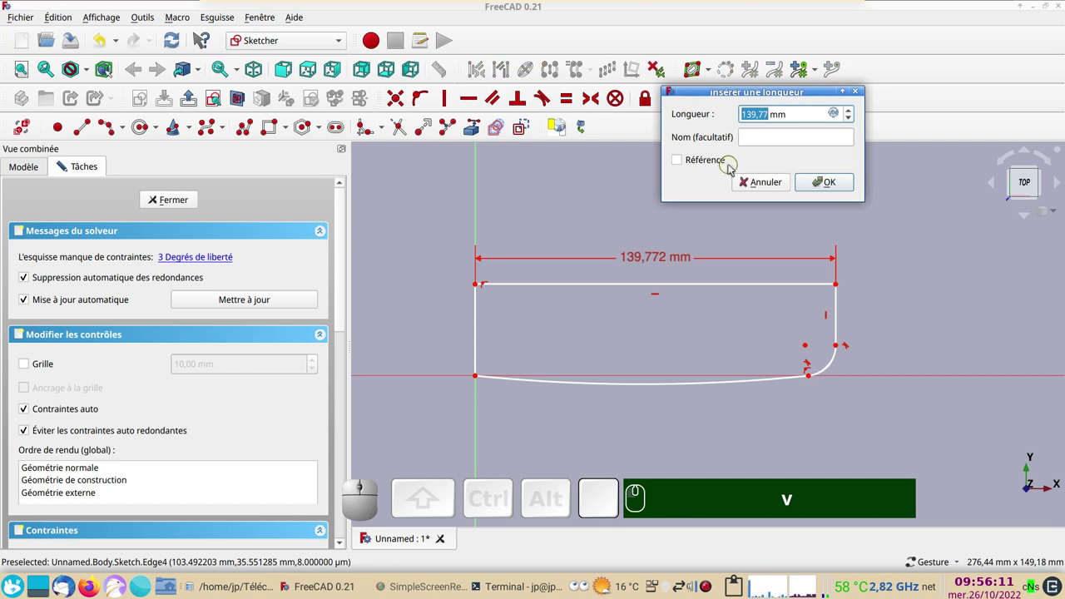
{"action": "key", "text": "KP_1"}
{"action": "key", "text": "KP_5"}
{"action": "key", "text": "KP_0"}
{"action": "key", "text": "Return"}
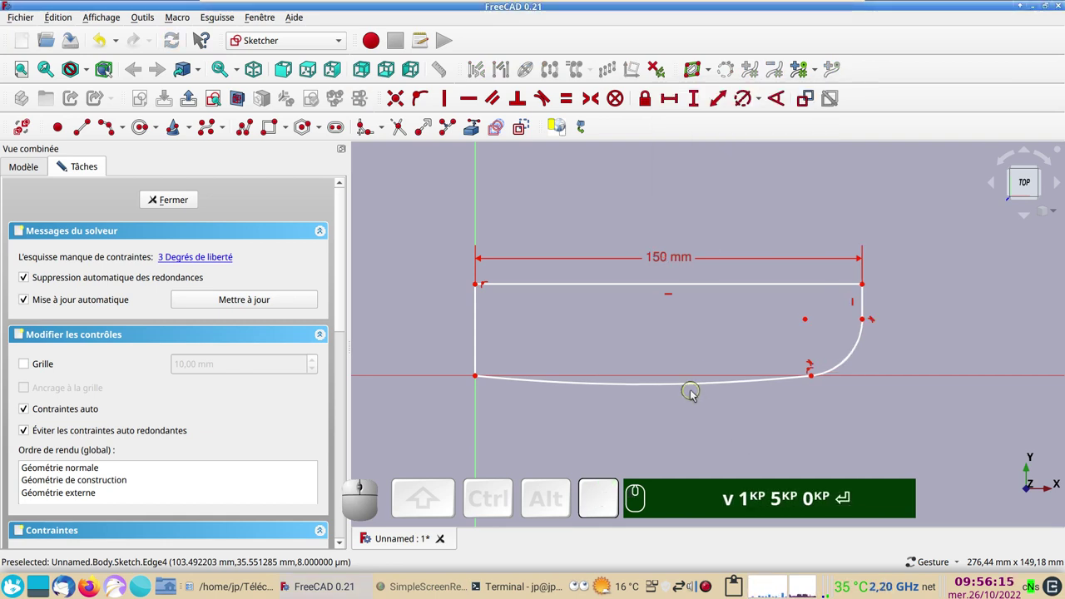
- Set the bottom curve radius to 638.49 mm and the front corner radius to 14.53 mm
{"action": "left_click", "coordinate": [692, 386]}
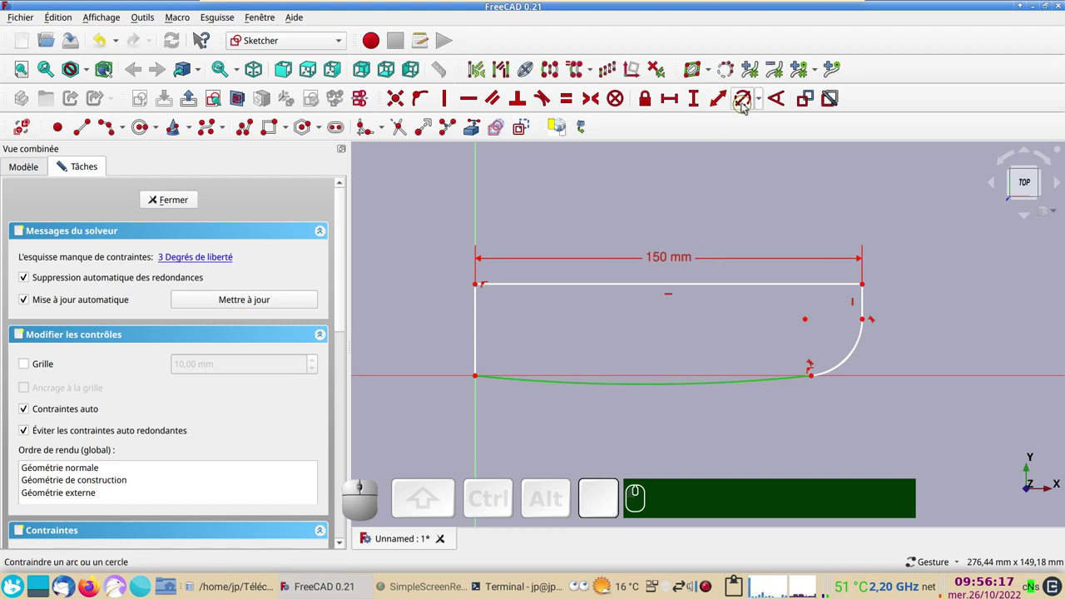
{"action": "left_click", "coordinate": [746, 105]}
{"action": "left_click", "coordinate": [913, 190]}
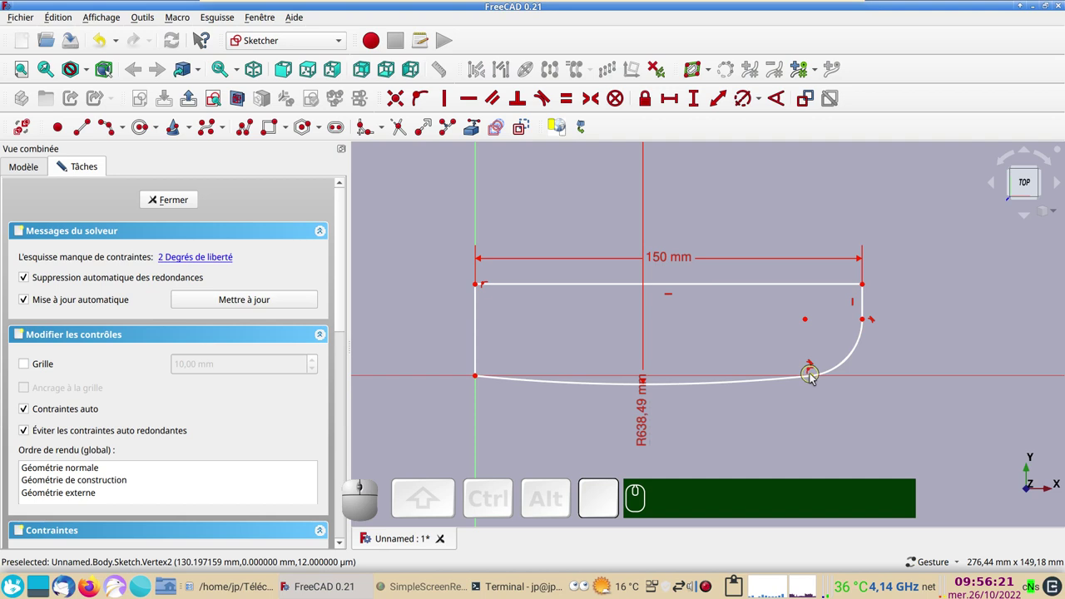
{"action": "left_click_drag", "start_coordinate": [814, 376], "coordinate": [867, 371]}
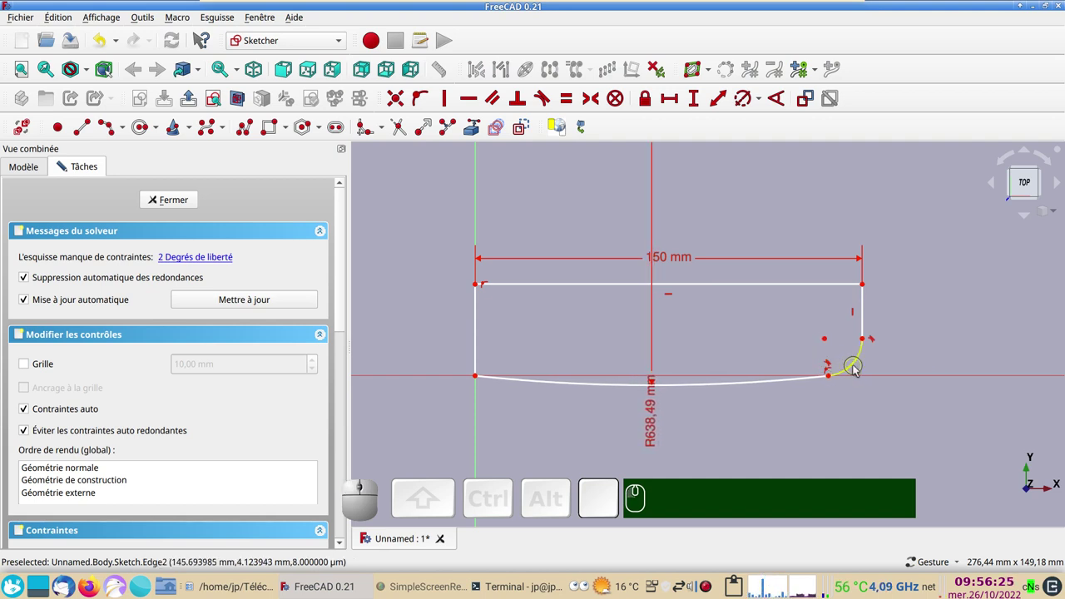
{"action": "left_click", "coordinate": [858, 367]}
{"action": "left_click", "coordinate": [751, 108]}
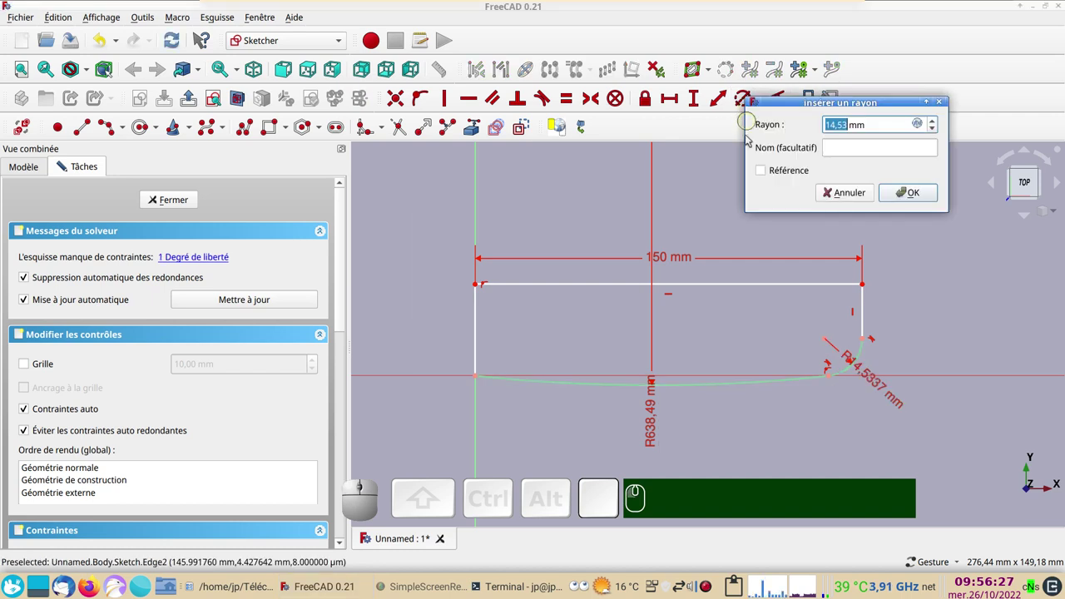
{"action": "left_click", "coordinate": [918, 198]}
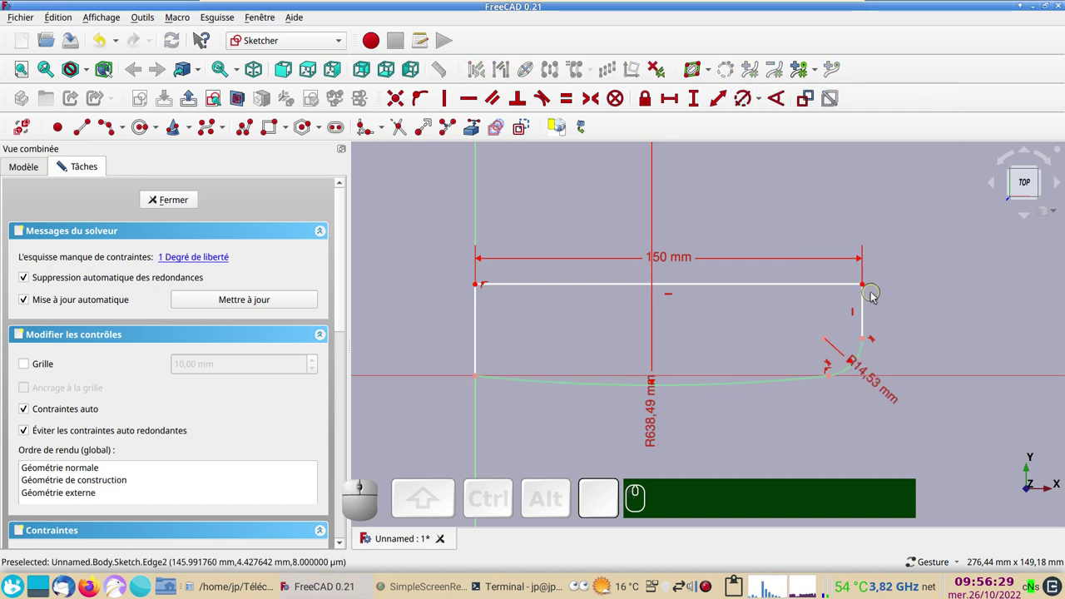
- Constrain the profile height to 35 mm so the sketch is fully constrained
{"action": "left_click", "coordinate": [868, 287]}
{"action": "left_click", "coordinate": [650, 104]}
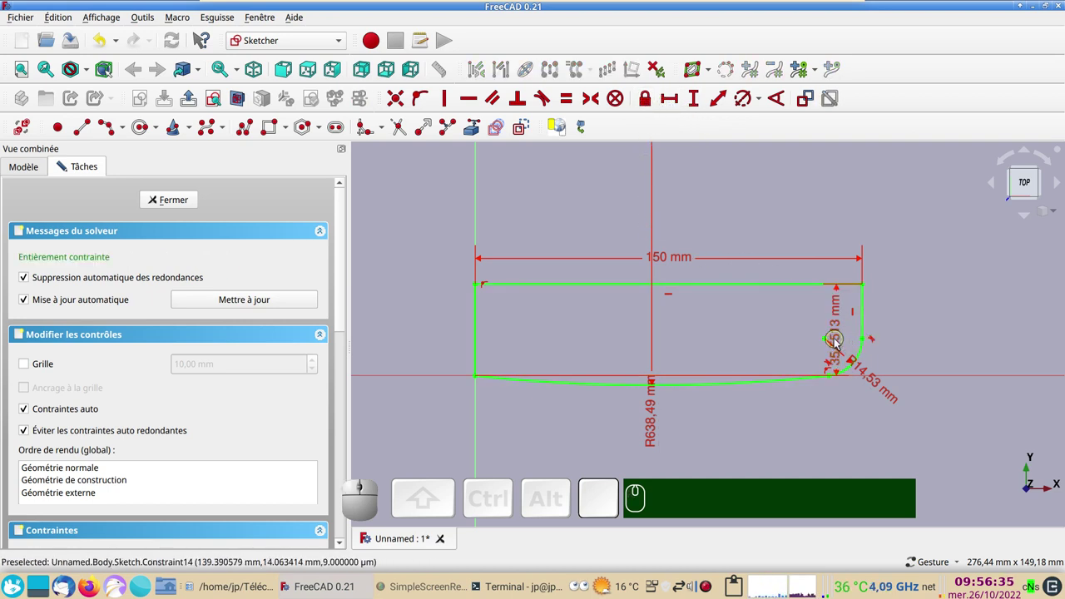
{"action": "left_click_drag", "start_coordinate": [847, 344], "coordinate": [955, 361]}
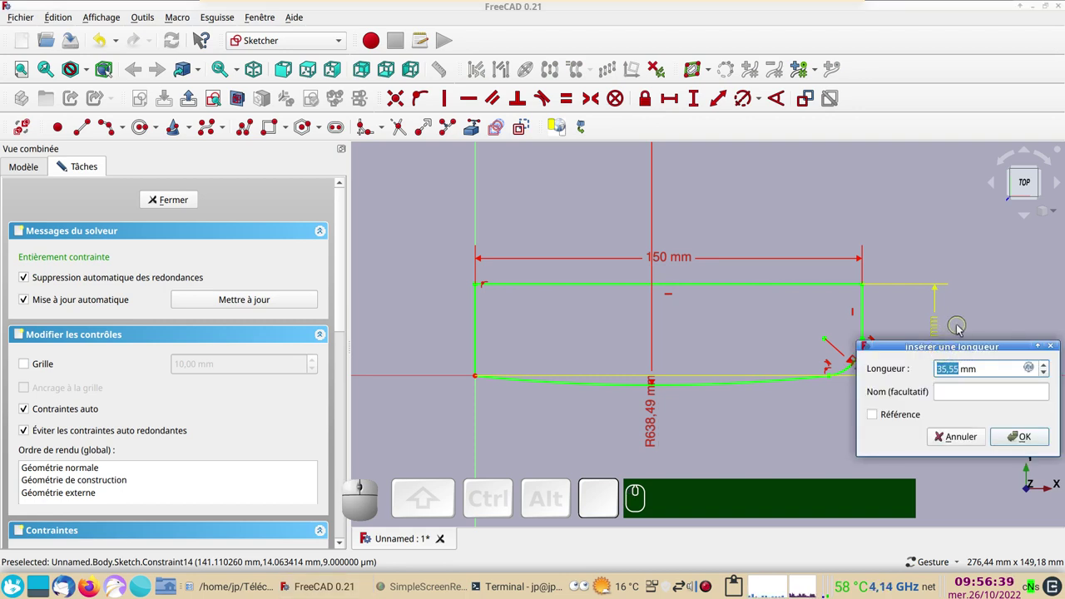
{"action": "key", "text": "KP_3"}
{"action": "key", "text": "KP_5"}
{"action": "key", "text": "KP_Enter"}
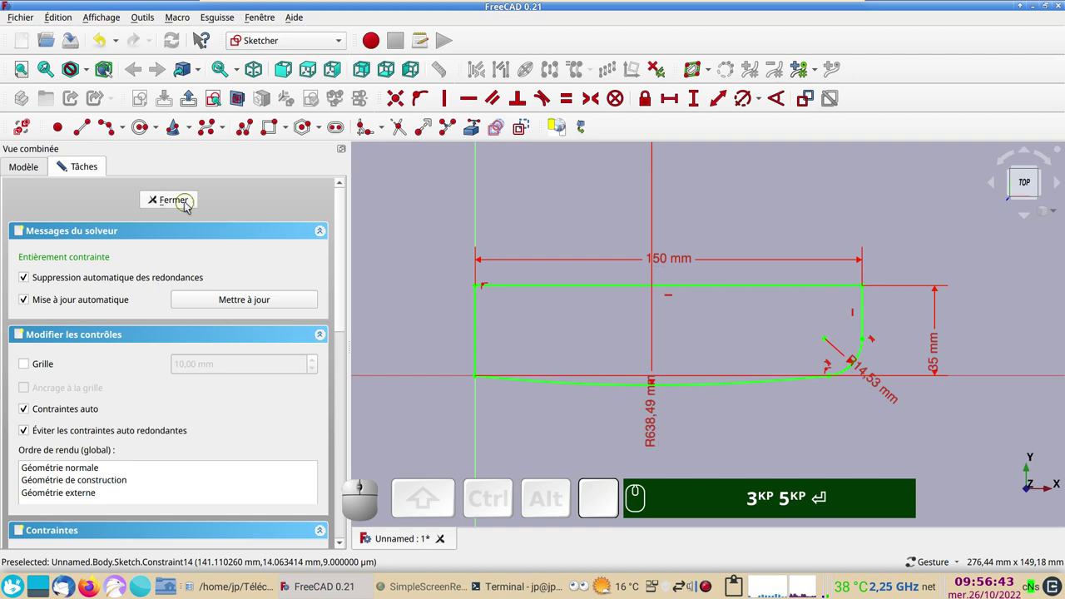
- Close the sketch and pad the profile into a 40 mm thick solid
{"action": "left_click", "coordinate": [192, 207]}
{"action": "scroll", "scroll_direction": "down", "scroll_amount": 3}
{"action": "right_click", "coordinate": [565, 332]}
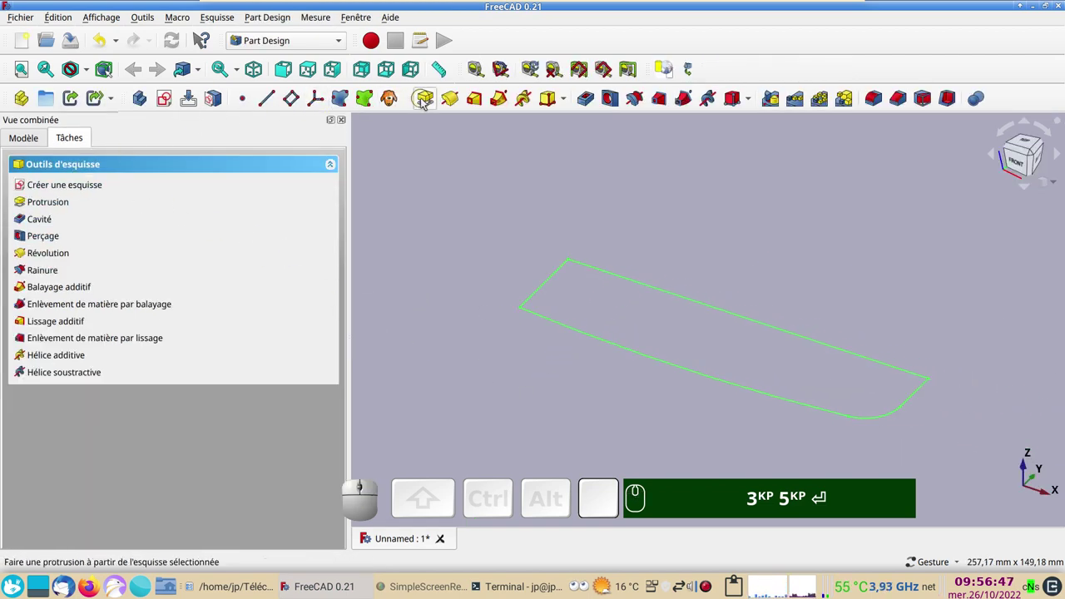
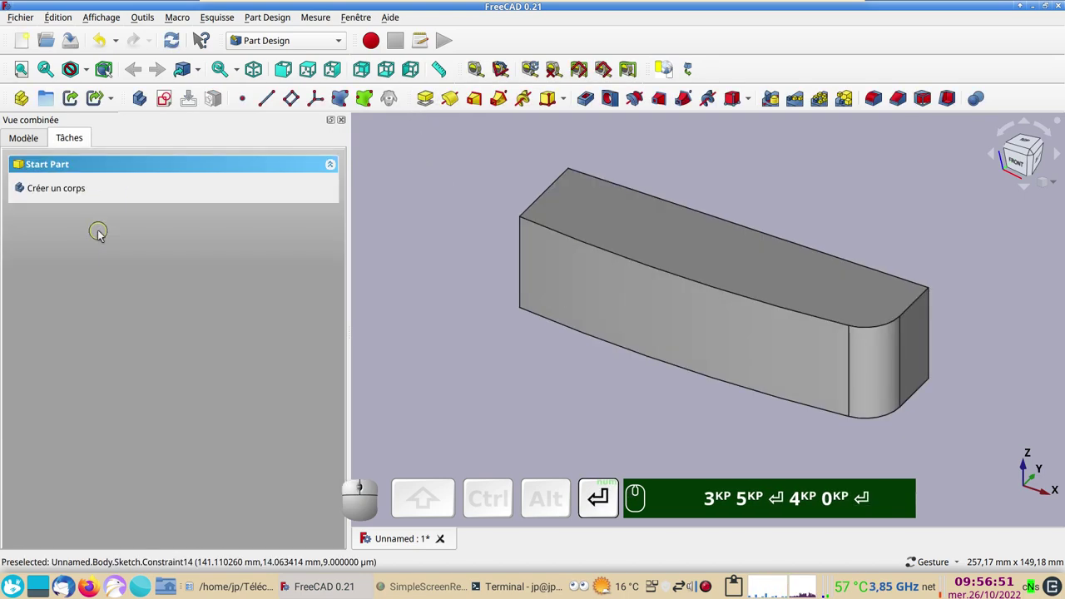
{"action": "key", "text": "KP_3"}
{"action": "key", "text": "KP_5"}
{"action": "key", "text": "Return"}
{"action": "key", "text": "KP_4"}
{"action": "key", "text": "KP_0"}
{"action": "scroll", "scroll_direction": "down", "scroll_amount": 3}
- Orbit the new block and select the Pad with two of its side faces for tapering
{"action": "left_click_drag", "start_coordinate": [622, 199], "coordinate": [554, 305]}
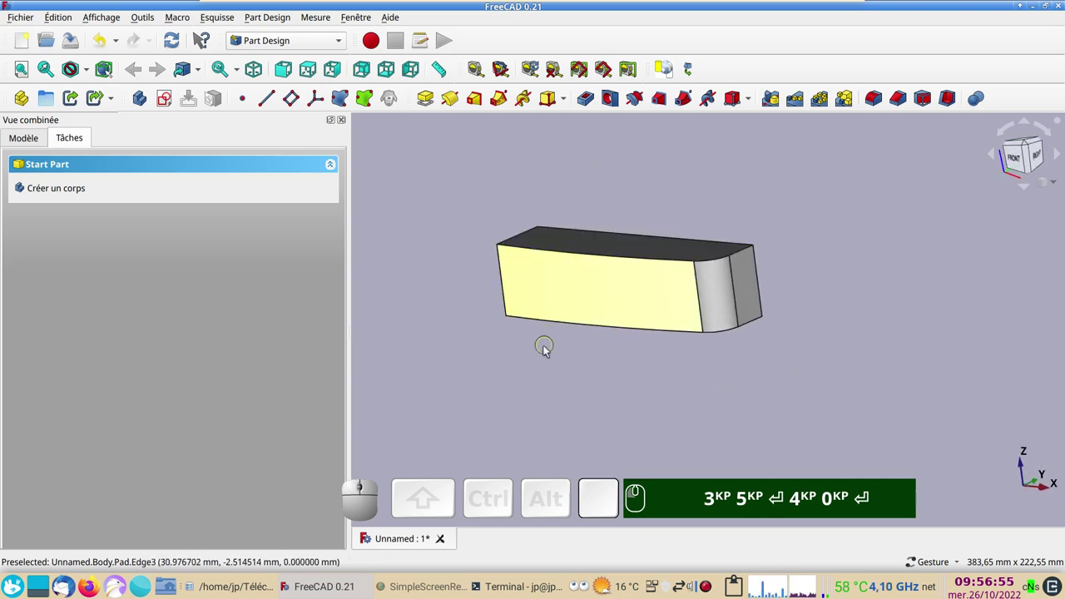
{"action": "left_click_drag", "start_coordinate": [545, 354], "coordinate": [569, 406]}
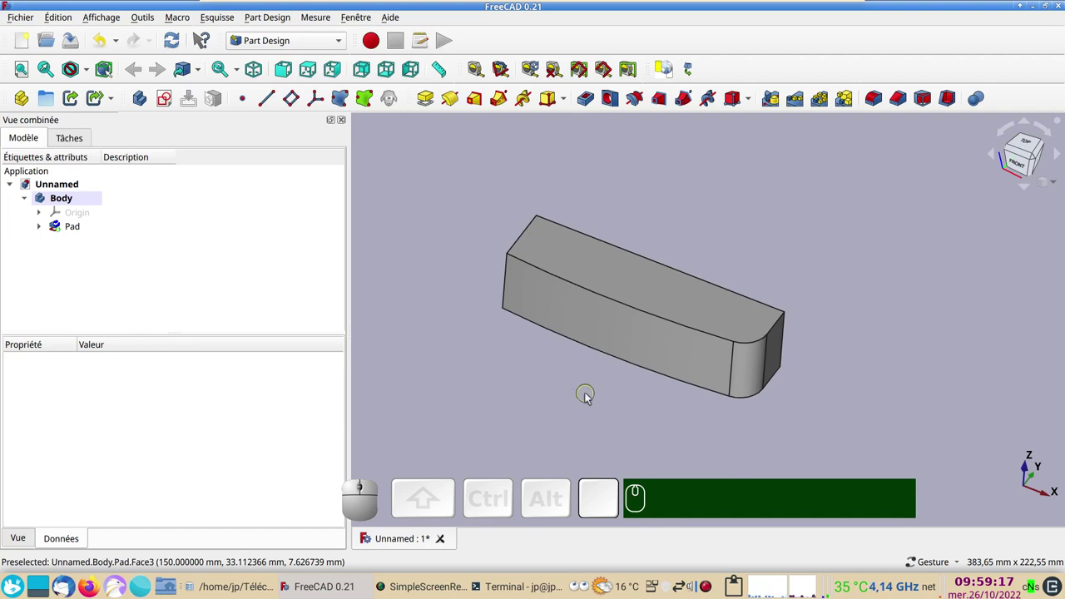
{"action": "left_click_drag", "start_coordinate": [638, 425], "coordinate": [771, 438]}
{"action": "left_click_drag", "start_coordinate": [892, 358], "coordinate": [804, 373]}
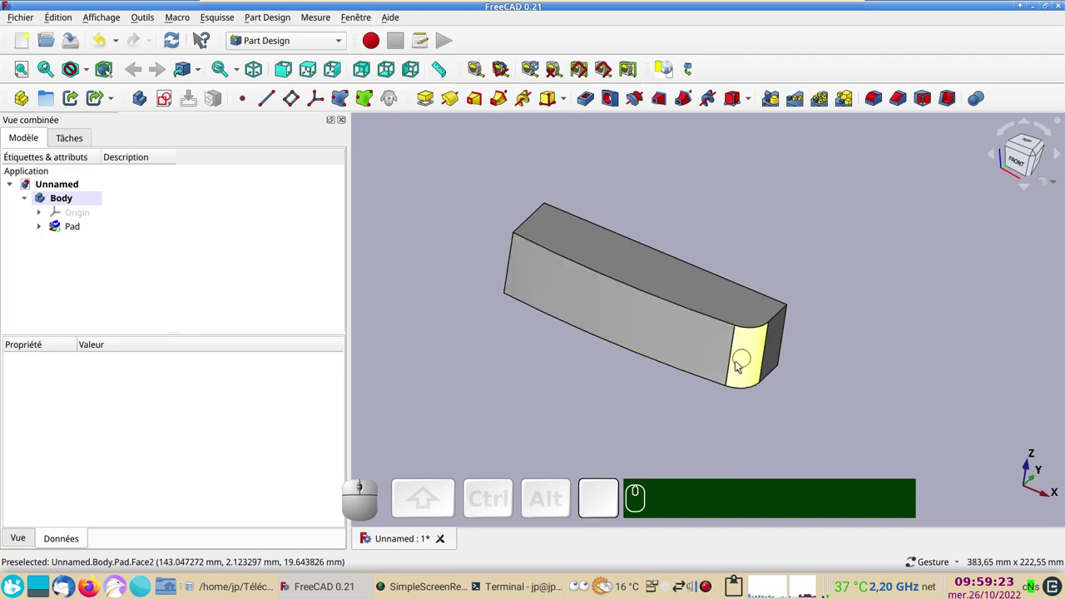
{"action": "left_click_drag", "start_coordinate": [675, 419], "coordinate": [551, 337]}
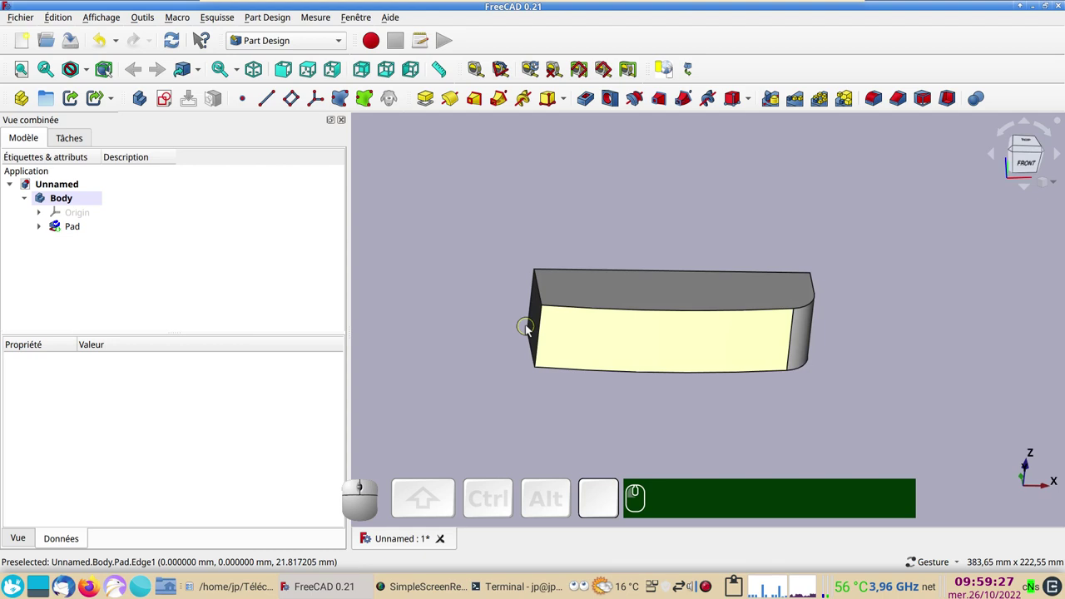
{"action": "left_click_drag", "start_coordinate": [699, 381], "coordinate": [500, 254]}
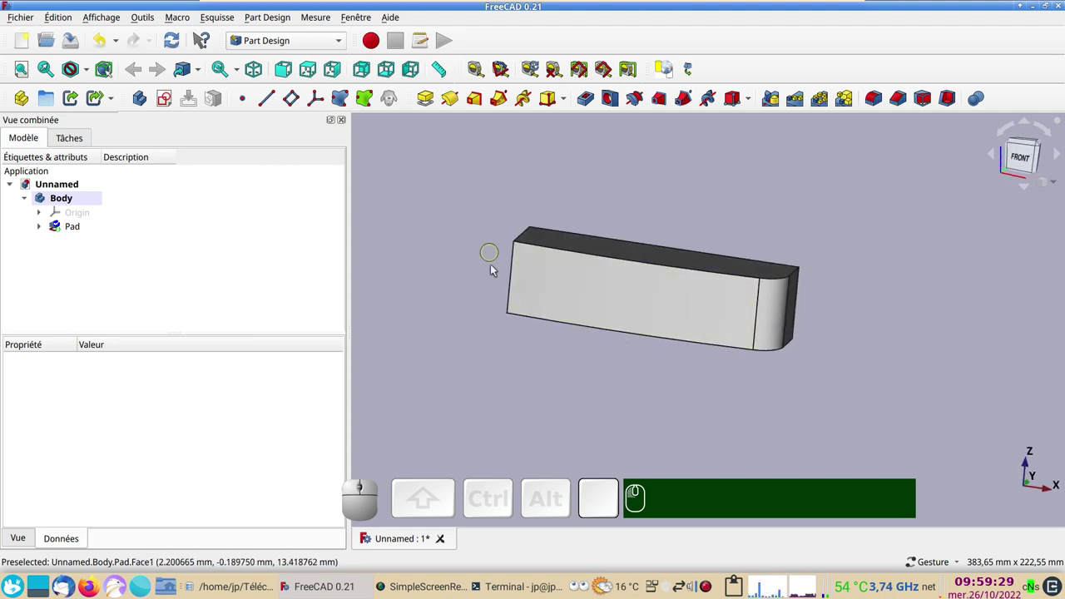
{"action": "left_click_drag", "start_coordinate": [880, 306], "coordinate": [757, 303]}
{"action": "left_click", "coordinate": [653, 314]}
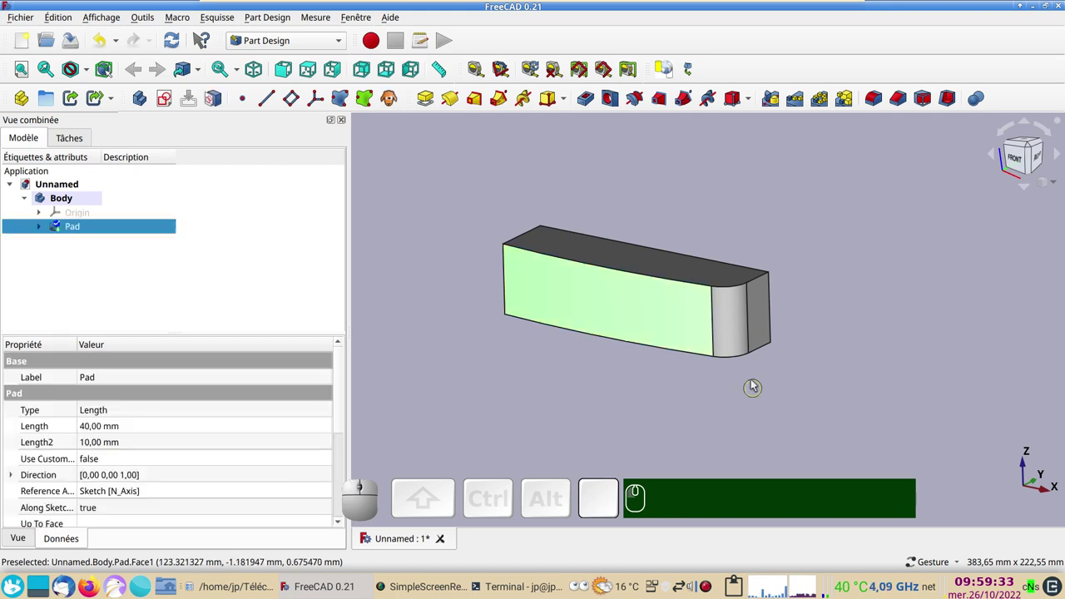
{"action": "left_click", "coordinate": [728, 336]}
{"action": "left_click", "coordinate": [760, 333]}
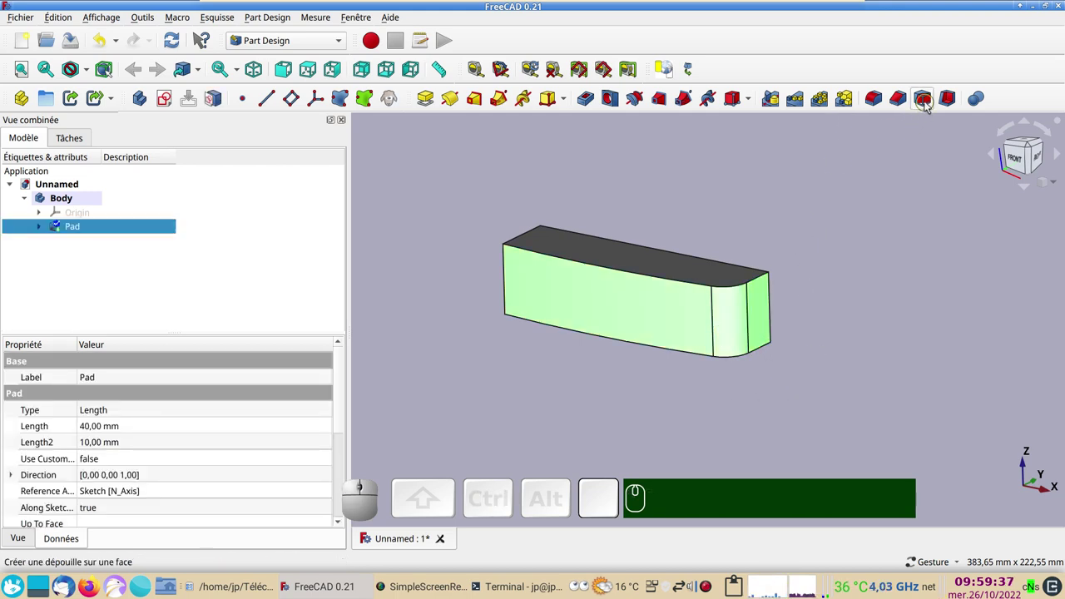
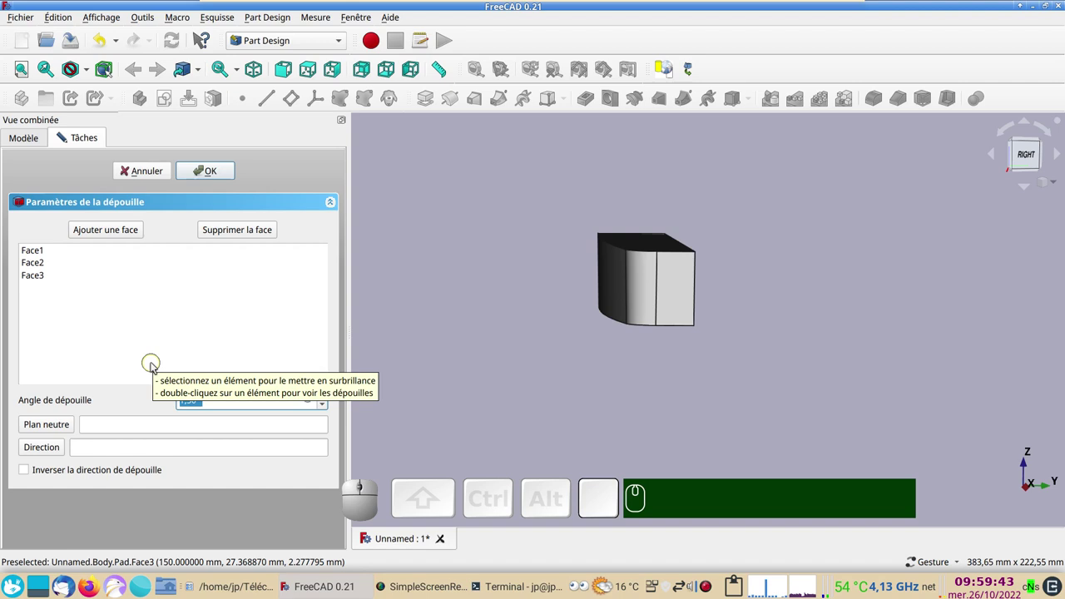
- Set the draft angle to 6° on the three faces and orbit to check the taper
{"action": "key", "text": "KP_6"}
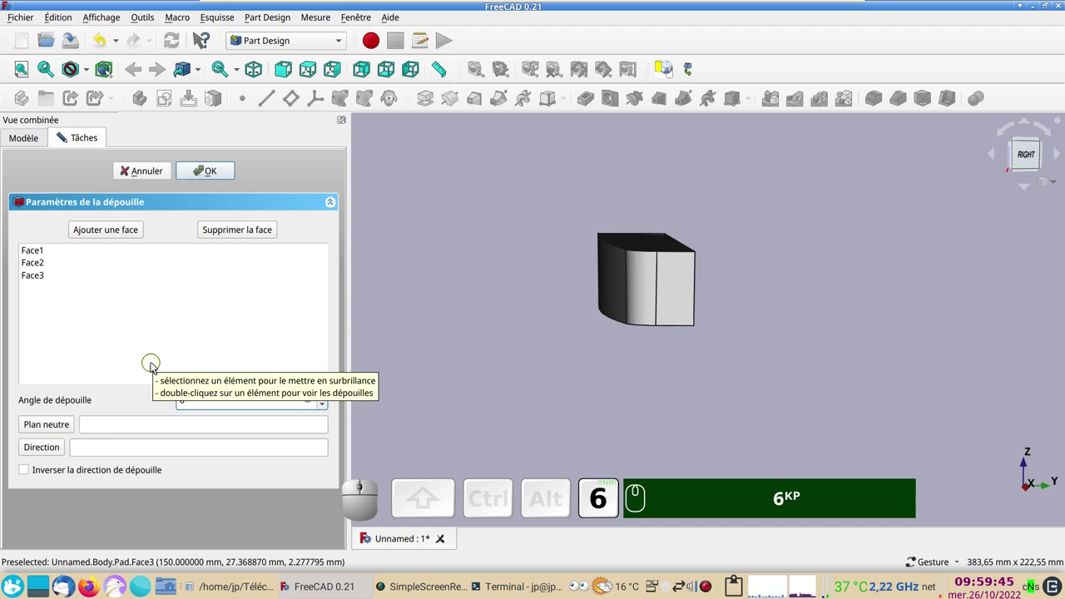
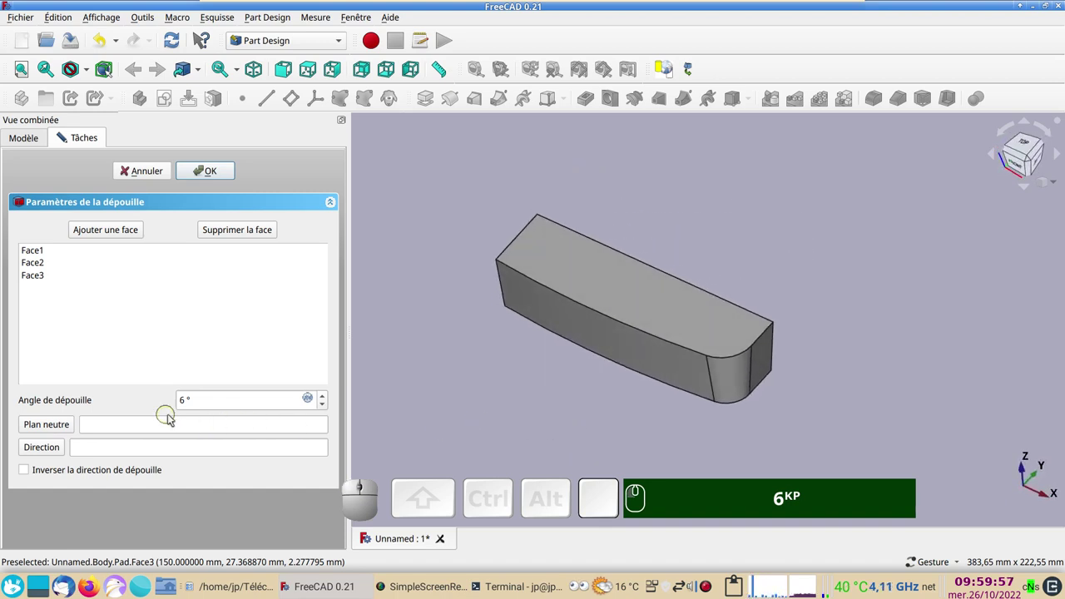
{"action": "left_click_drag", "start_coordinate": [530, 427], "coordinate": [590, 381]}
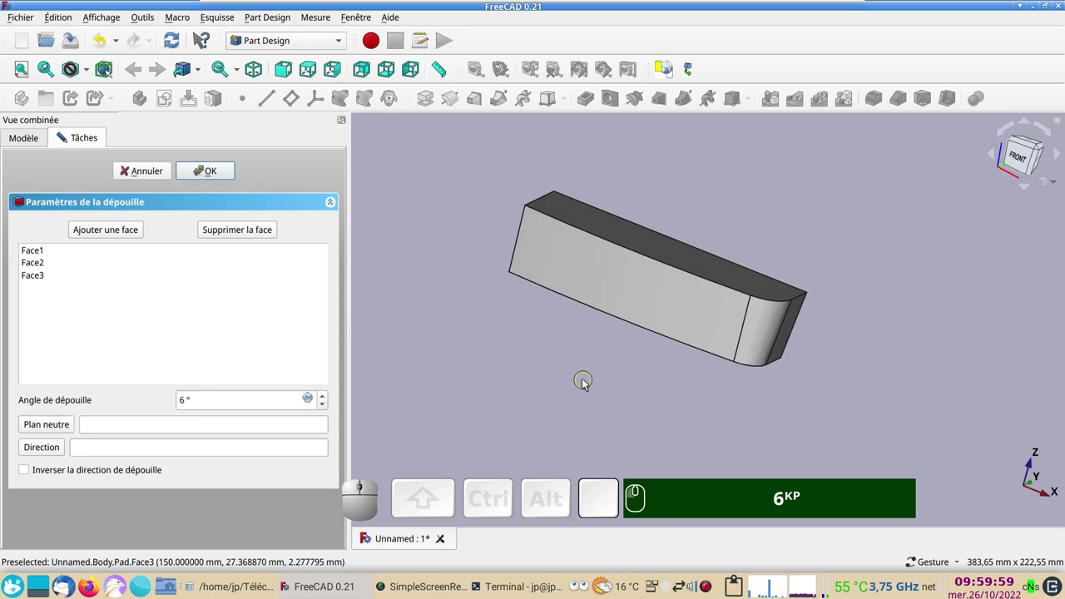
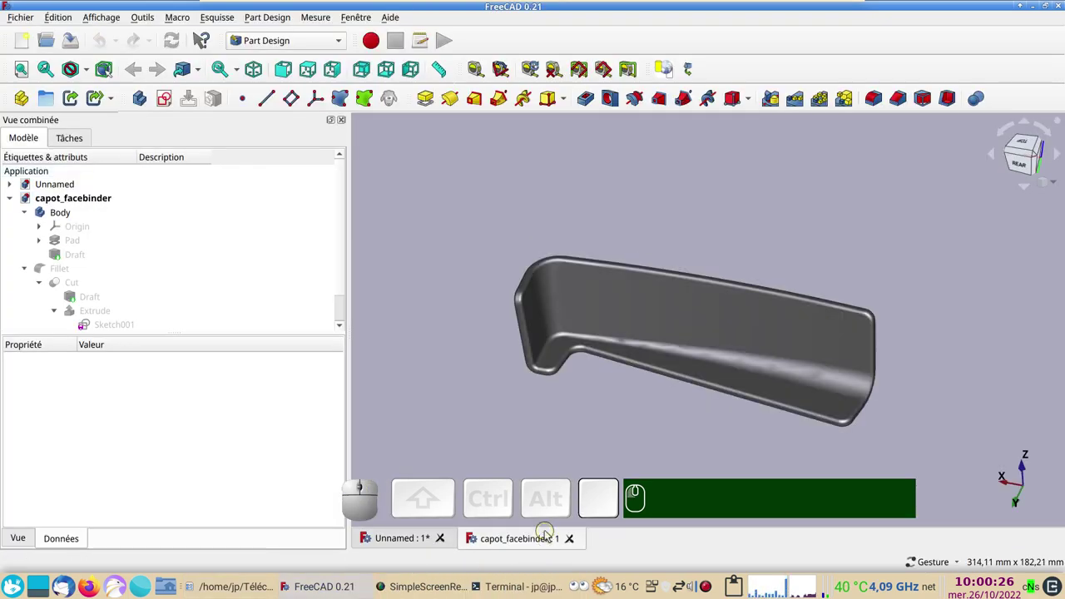
{"action": "left_click_drag", "start_coordinate": [596, 359], "coordinate": [597, 422]}
{"action": "key", "text": "KP_2"}
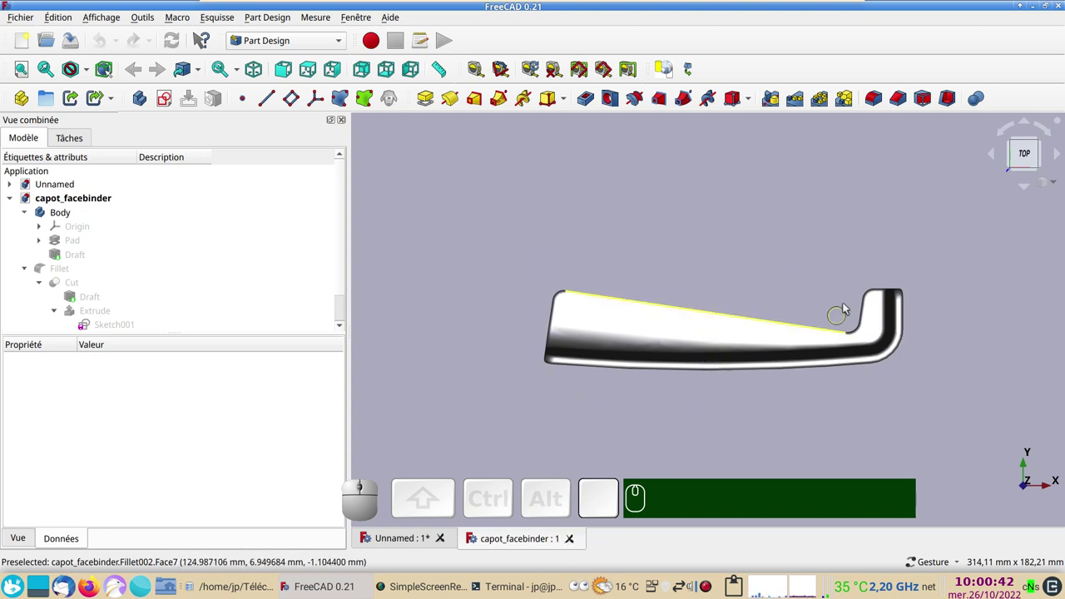
- Return to the drafted-block document and activate the Sketcher workbench
{"action": "left_click", "coordinate": [574, 538]}
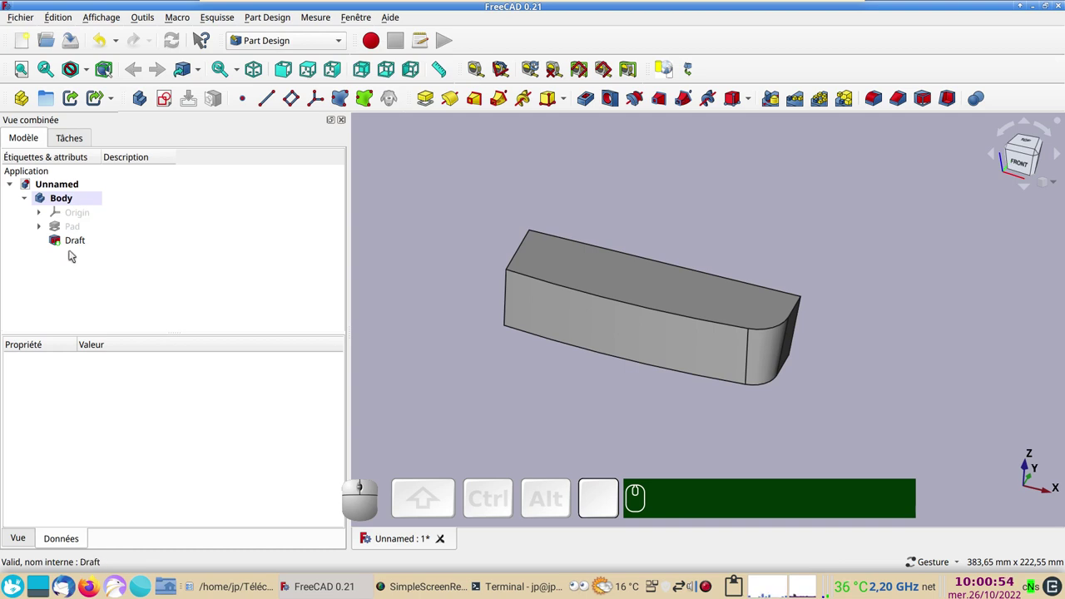
{"action": "left_click", "coordinate": [342, 48]}
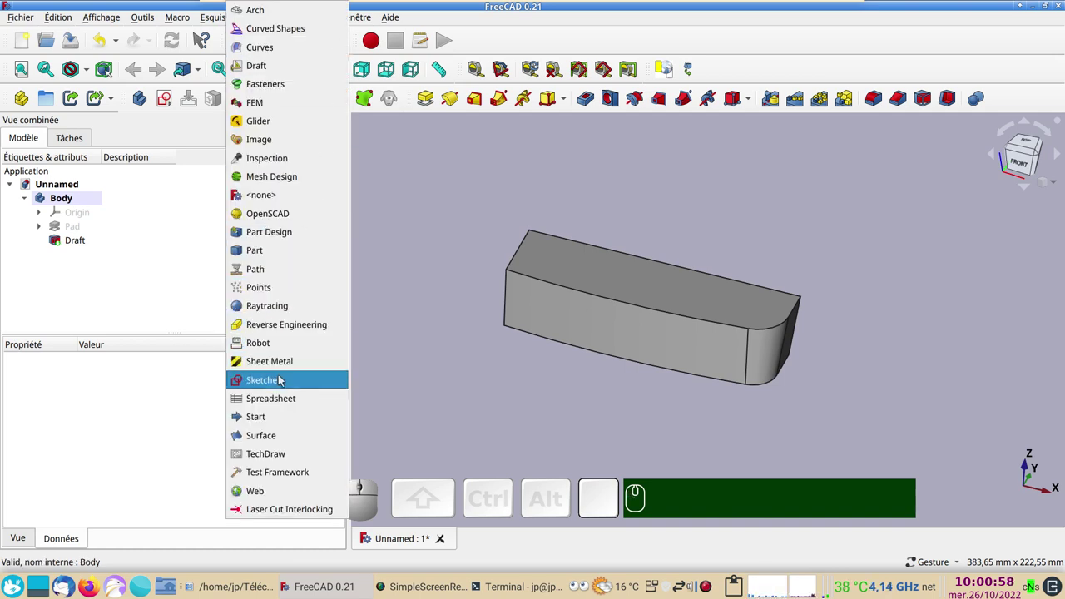
{"action": "left_click", "coordinate": [282, 377]}
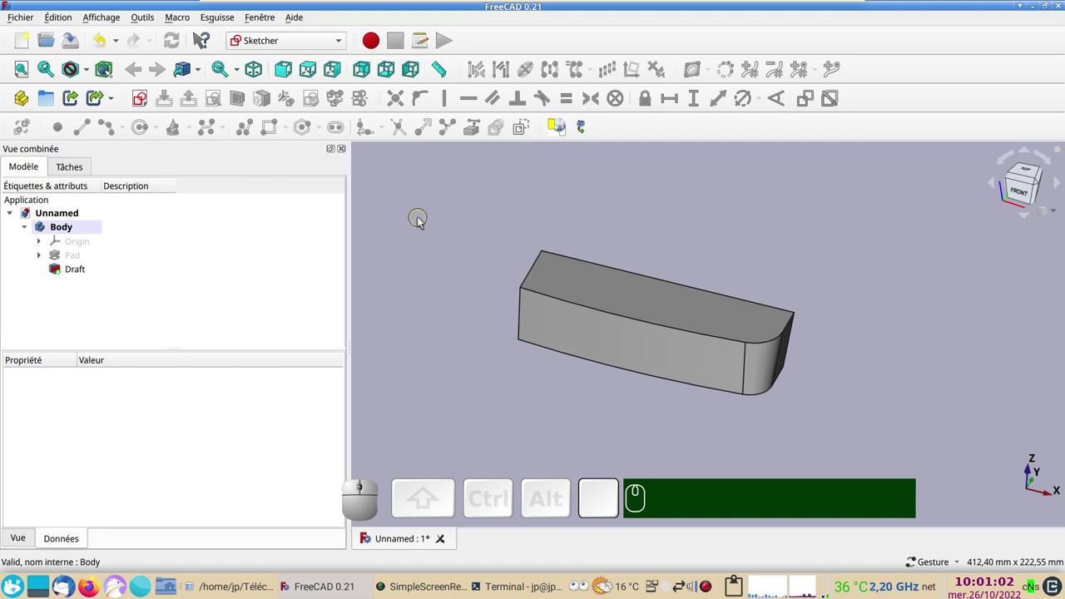
{"action": "left_click", "coordinate": [424, 219]}
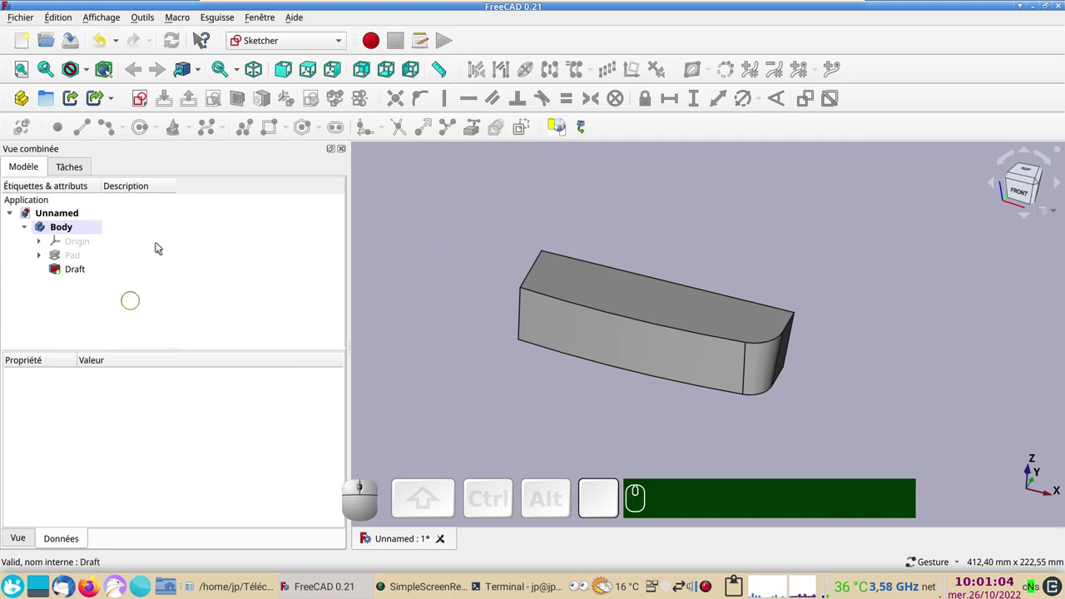
- Create a new sketch on the XY plane over the block and look straight down onto it
{"action": "left_click", "coordinate": [144, 102]}
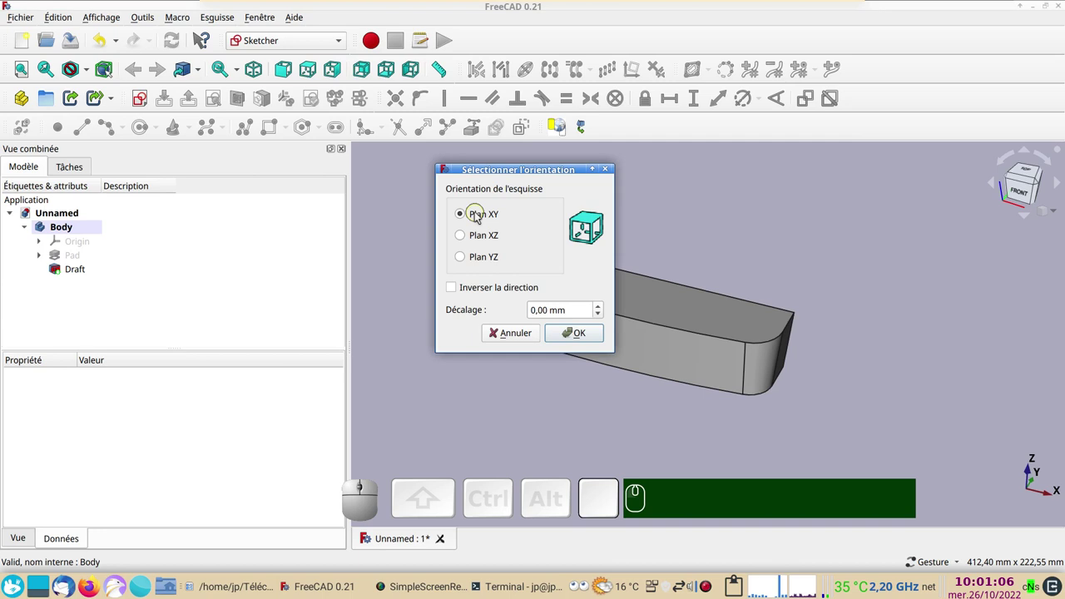
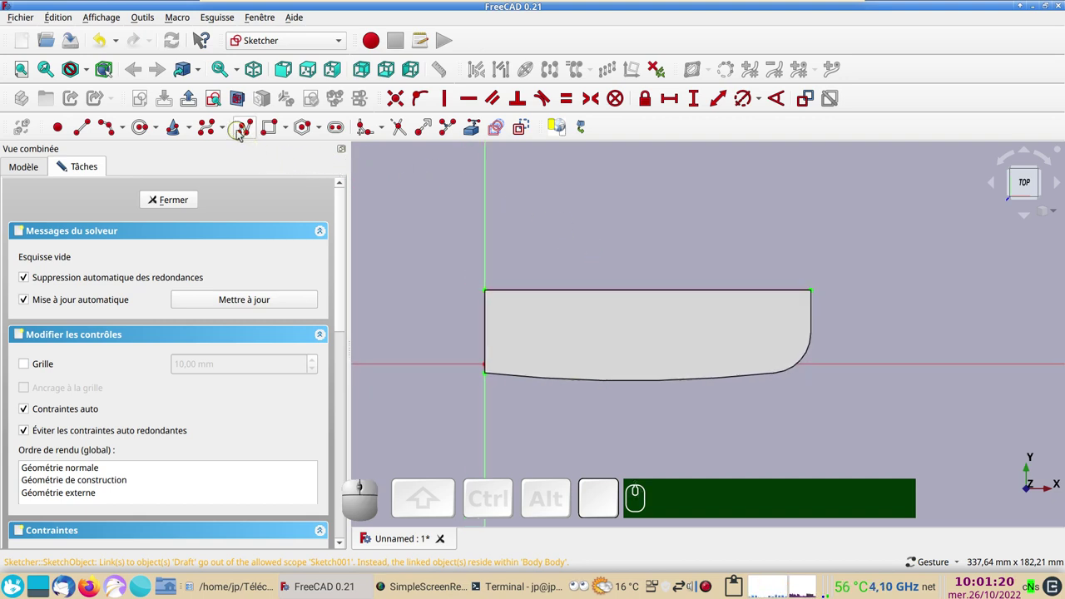
{"action": "left_click", "coordinate": [241, 132]}
{"action": "scroll", "scroll_direction": "up", "scroll_amount": 3}
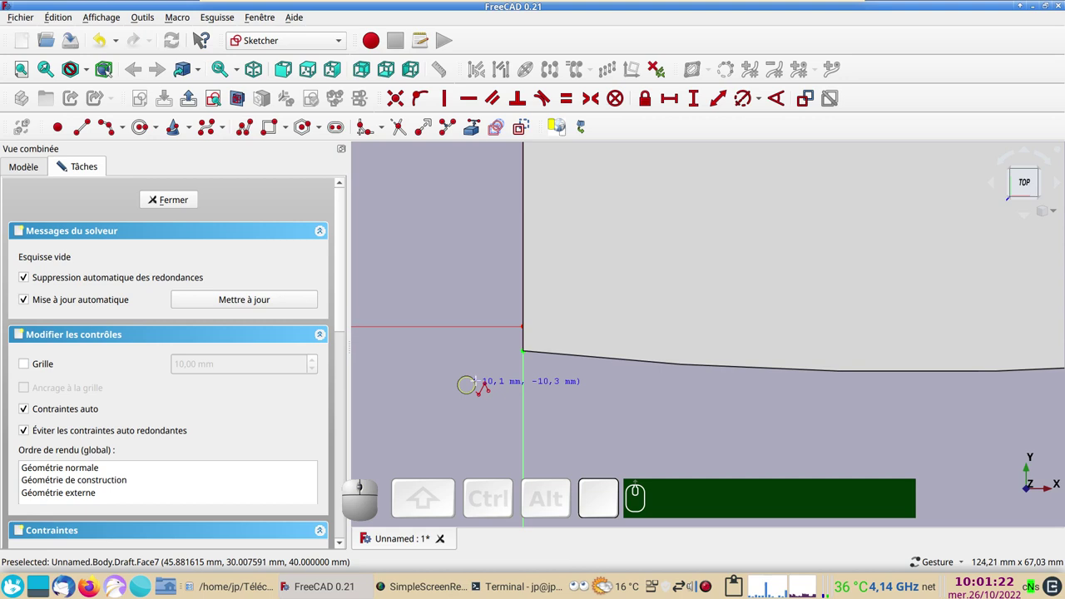
{"action": "scroll", "scroll_direction": "down", "scroll_amount": 3}
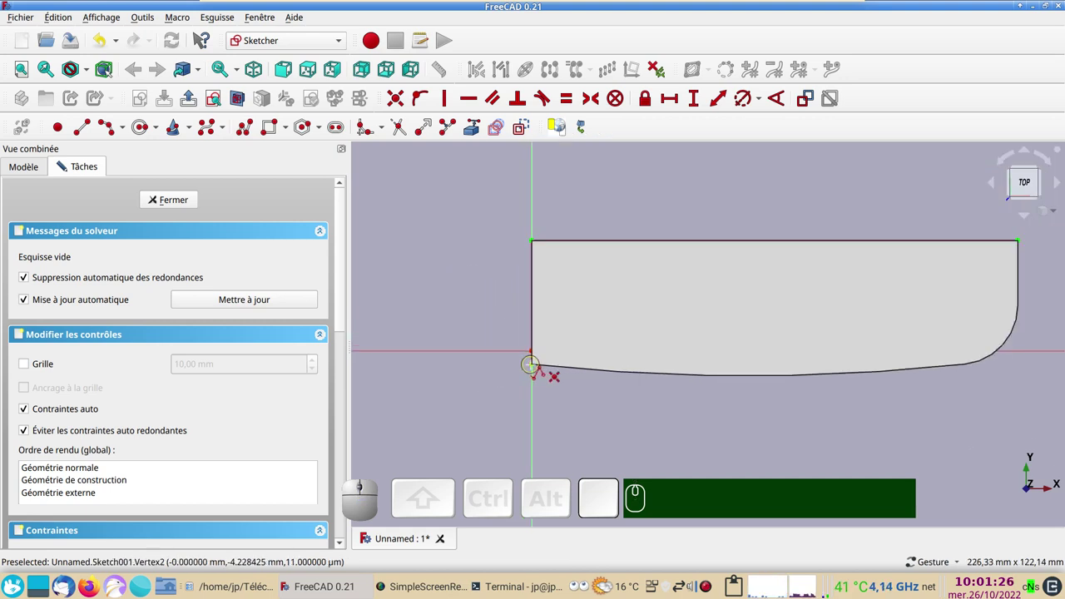
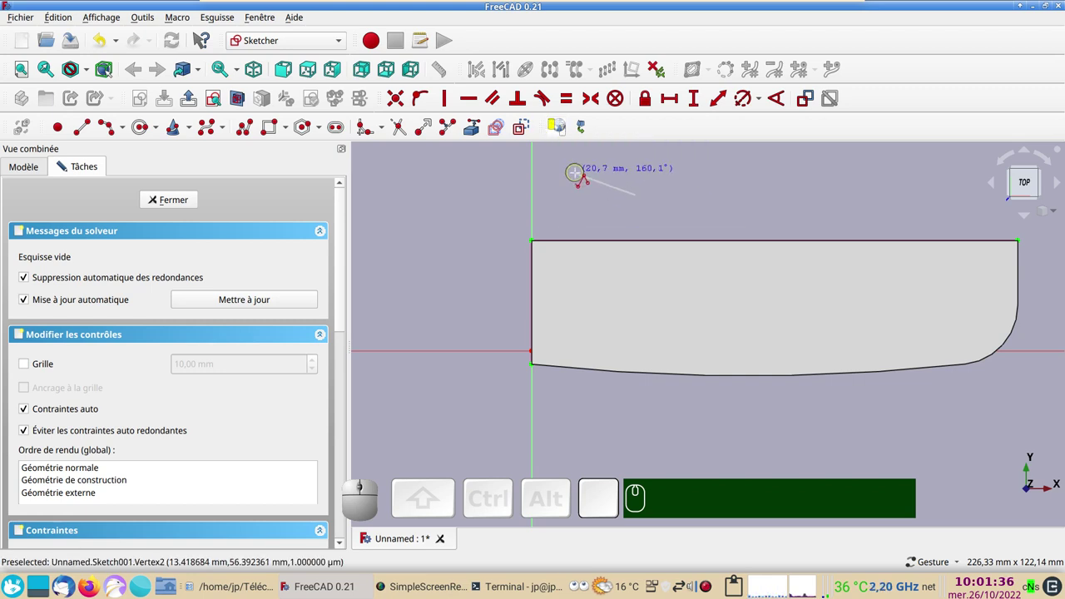
{"action": "key", "text": "v"}
{"action": "key", "text": "KP_3"}
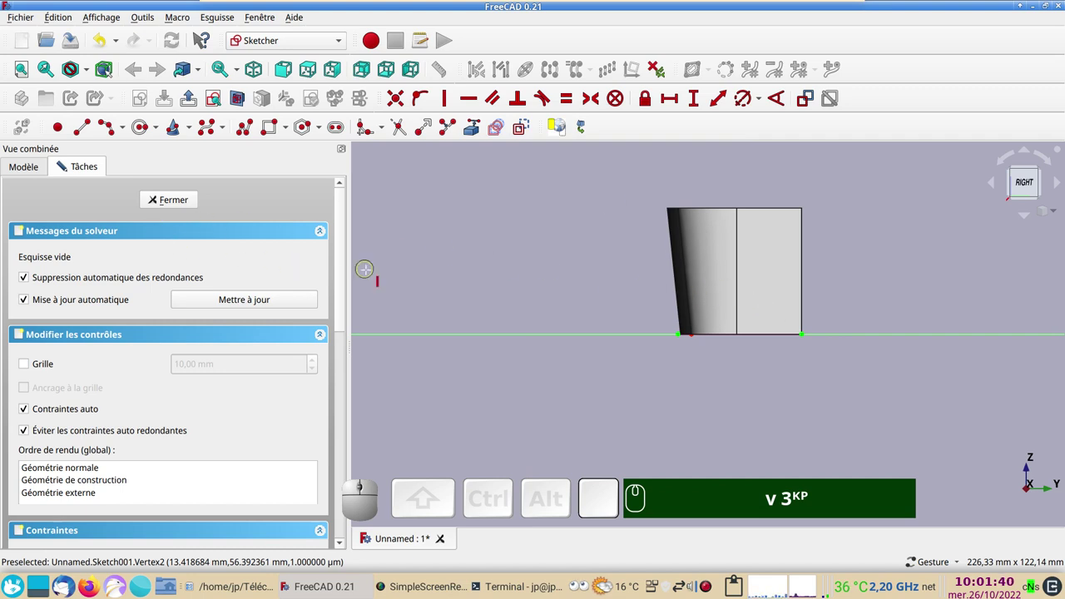
{"action": "left_click", "coordinate": [217, 103]}
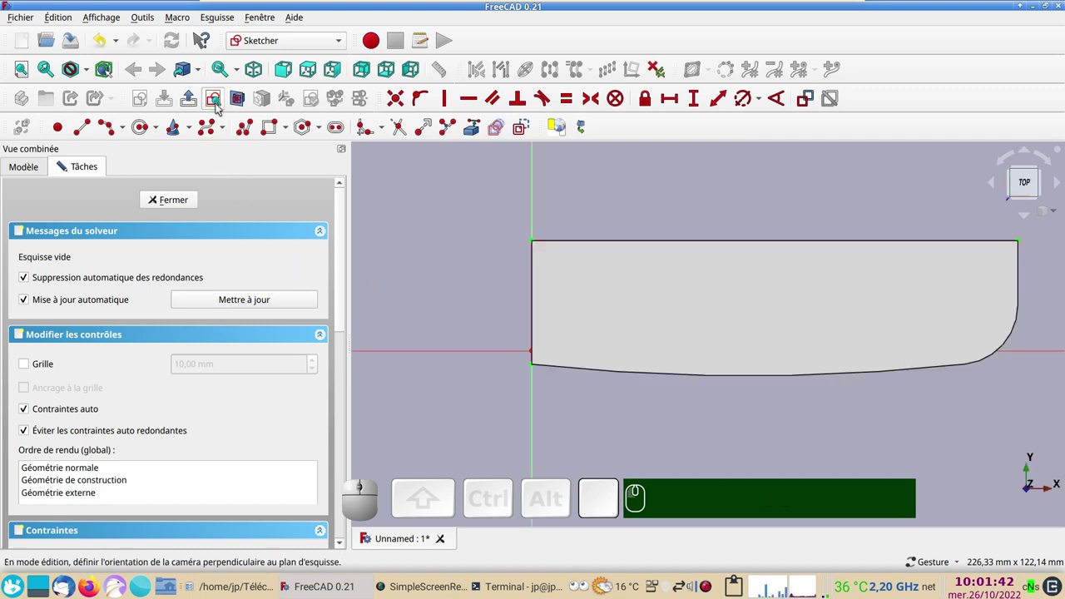
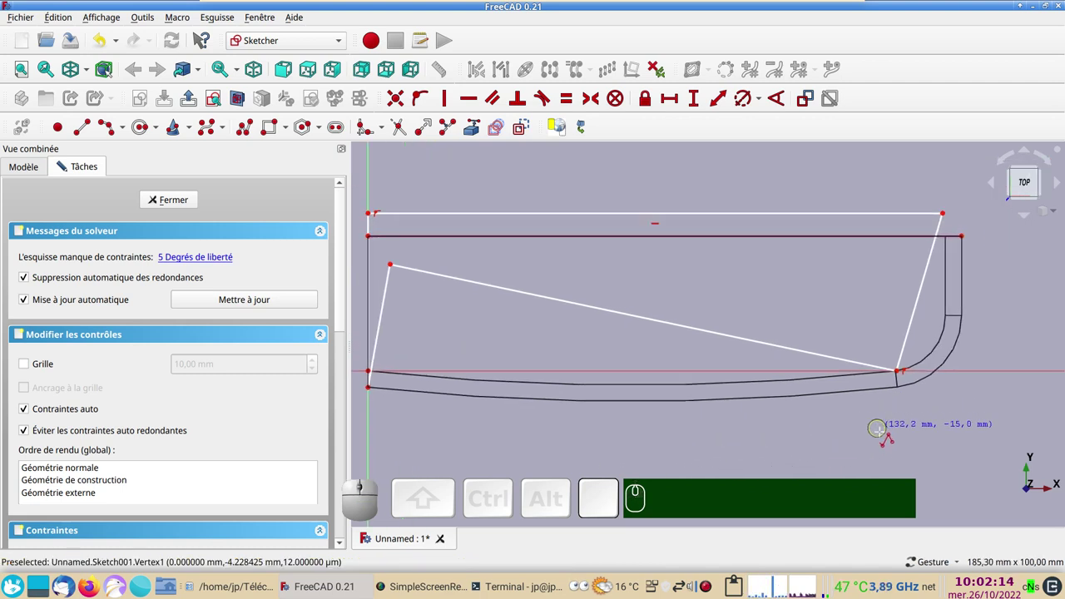
- Finish the wedge outline and make its lines perpendicular
{"action": "scroll", "scroll_direction": "up", "scroll_amount": 3}
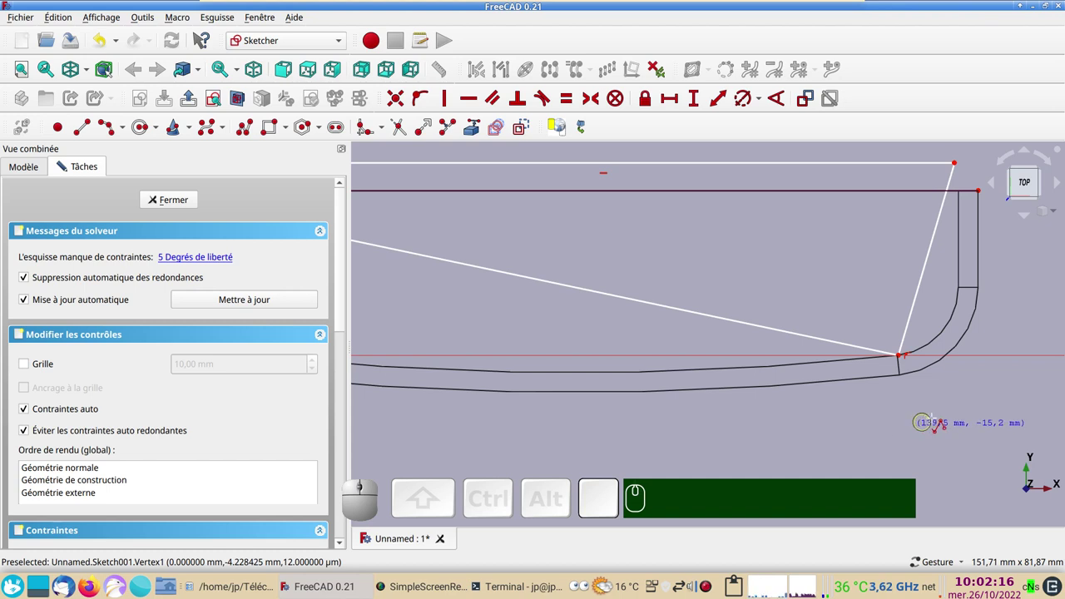
{"action": "scroll", "scroll_direction": "down", "scroll_amount": 3}
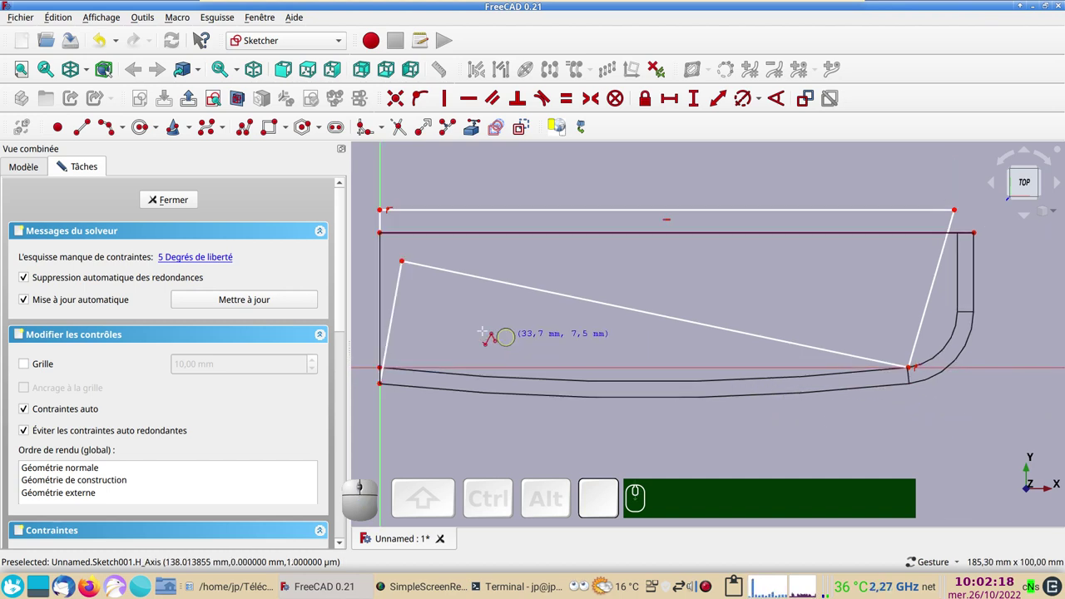
{"action": "right_click", "coordinate": [476, 331]}
{"action": "key", "text": "n"}
{"action": "key", "text": "n"}
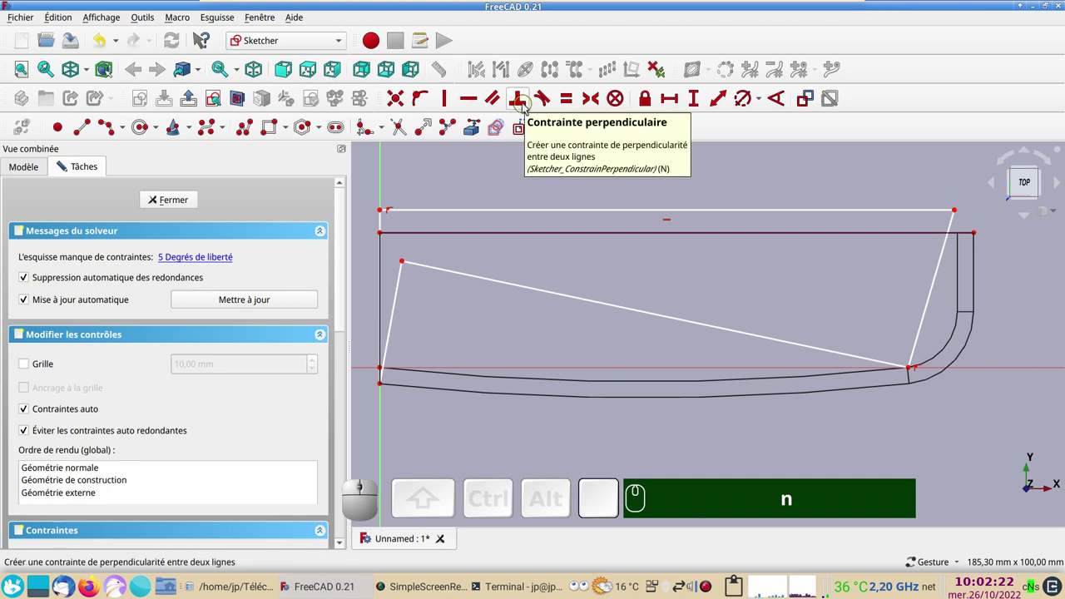
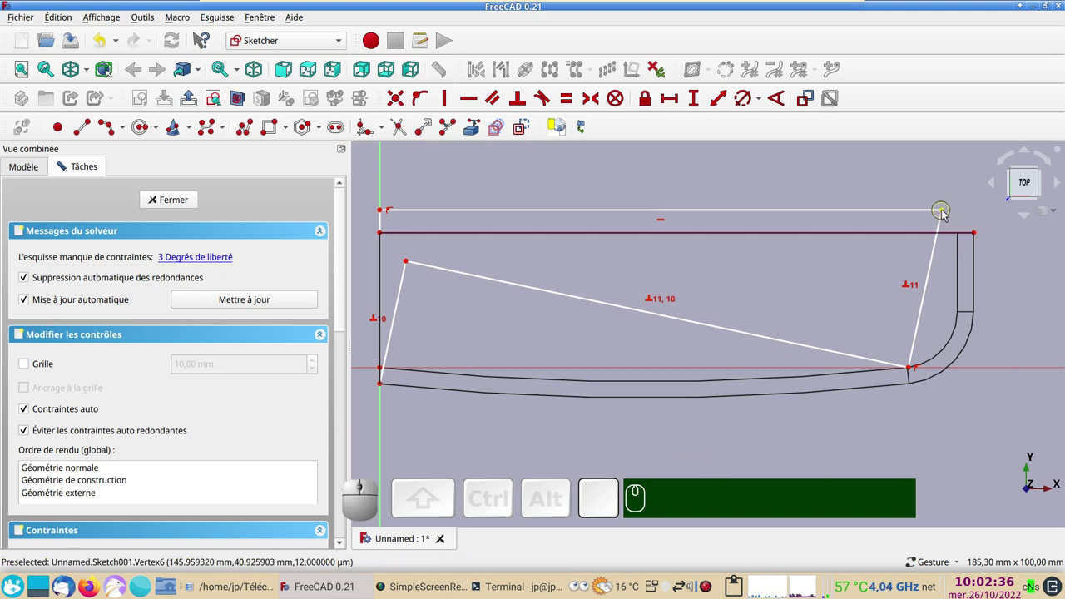
- Lock the top-right corner and dimension the upper-left point (145.959, 40.9259, 6.76265 mm) to fully constrain
{"action": "left_click", "coordinate": [946, 211]}
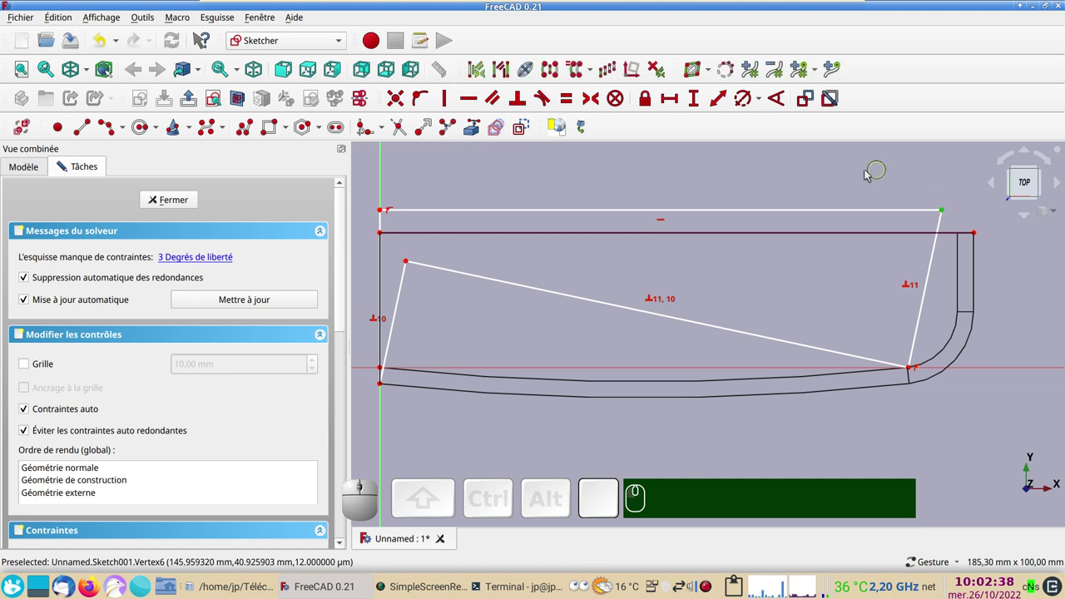
{"action": "left_click", "coordinate": [651, 99]}
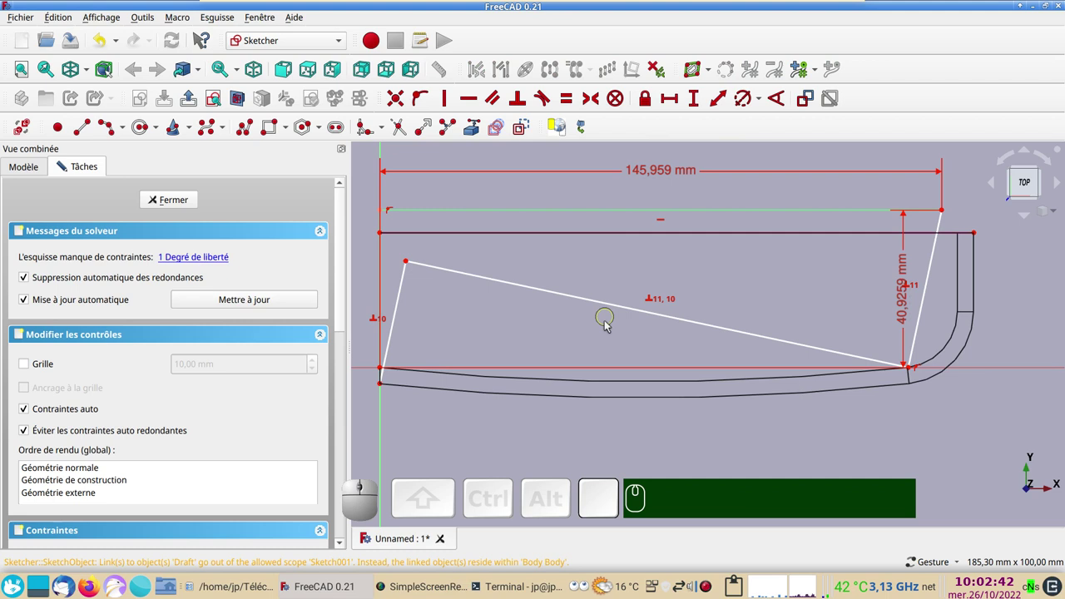
{"action": "left_click", "coordinate": [411, 263]}
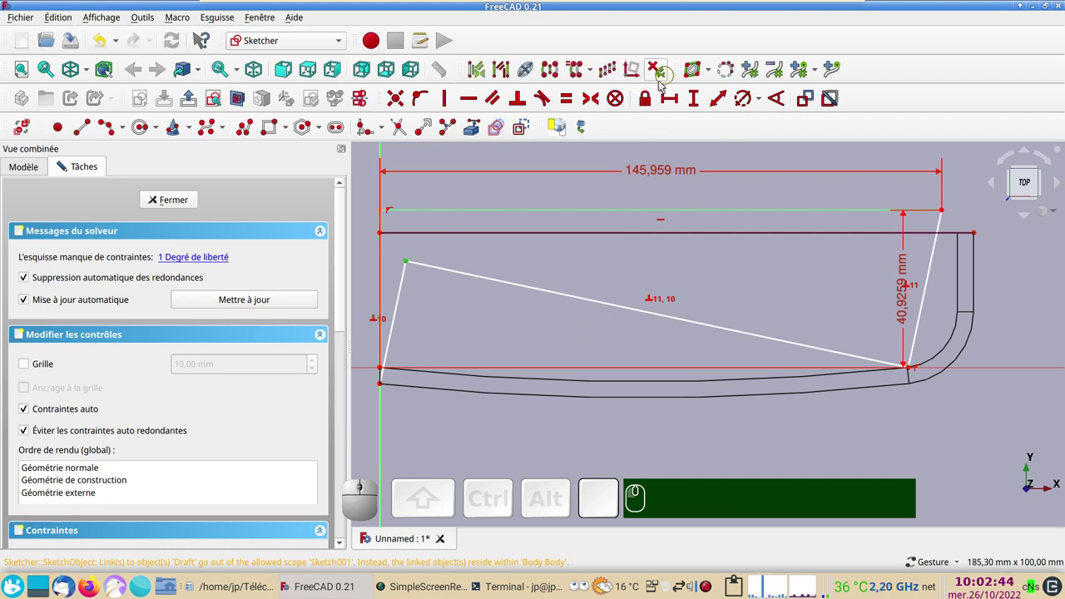
{"action": "left_click", "coordinate": [652, 104]}
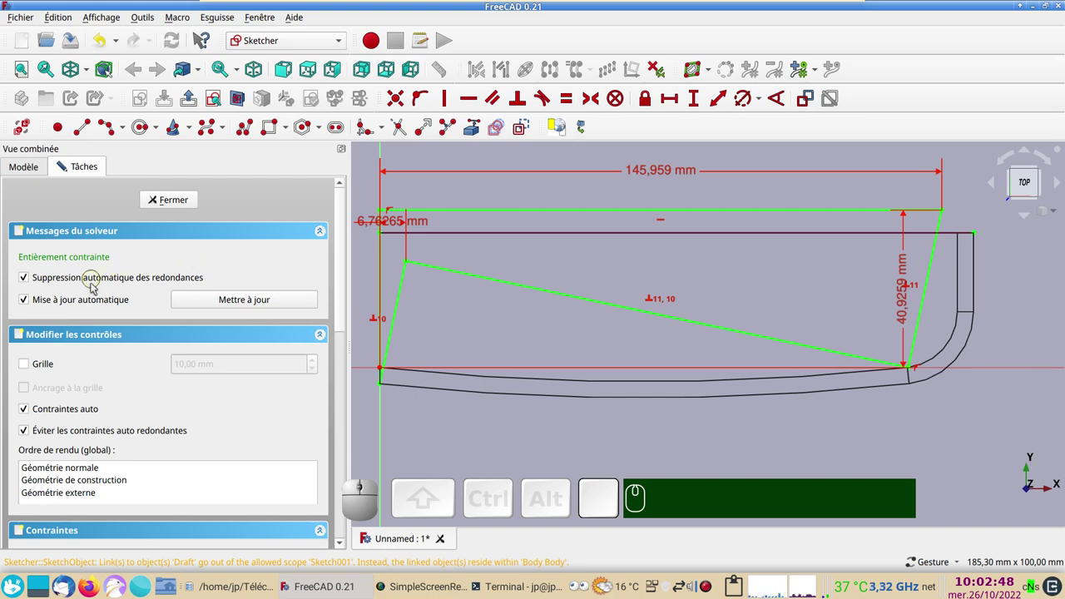
- Close the sketch and, in the Part workbench, extrude Sketch001 by 50 mm into a wedge solid
{"action": "left_click", "coordinate": [182, 200]}
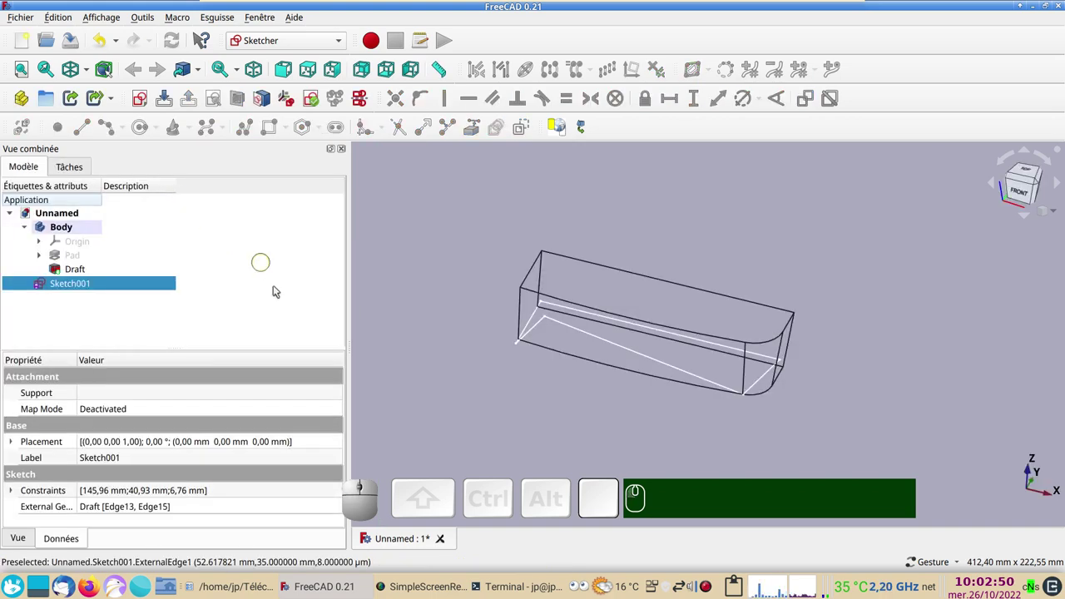
{"action": "left_click", "coordinate": [342, 48]}
{"action": "left_click", "coordinate": [281, 246]}
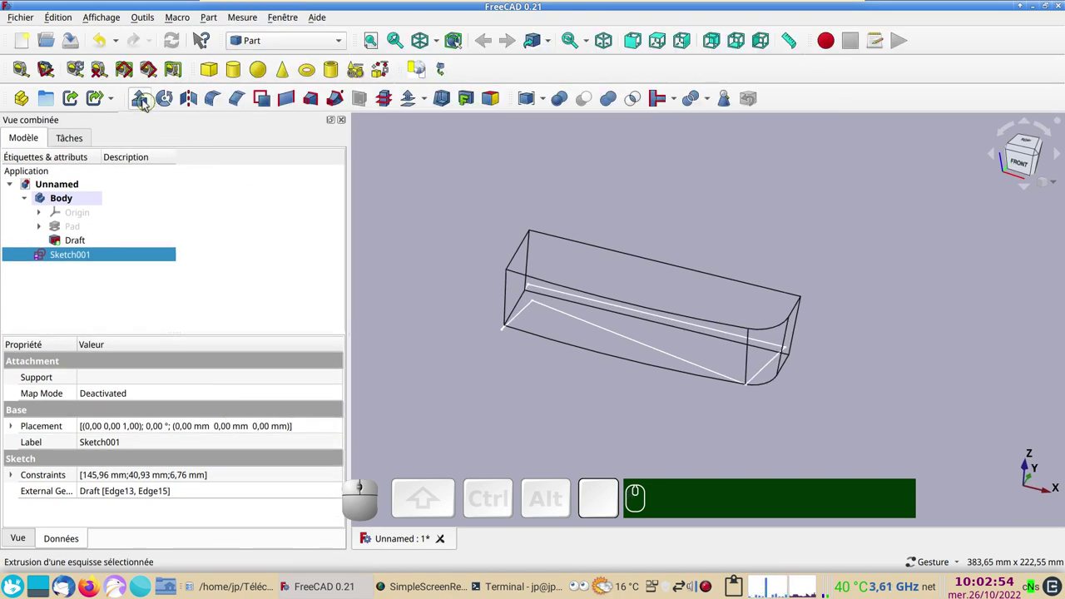
{"action": "left_click", "coordinate": [145, 101]}
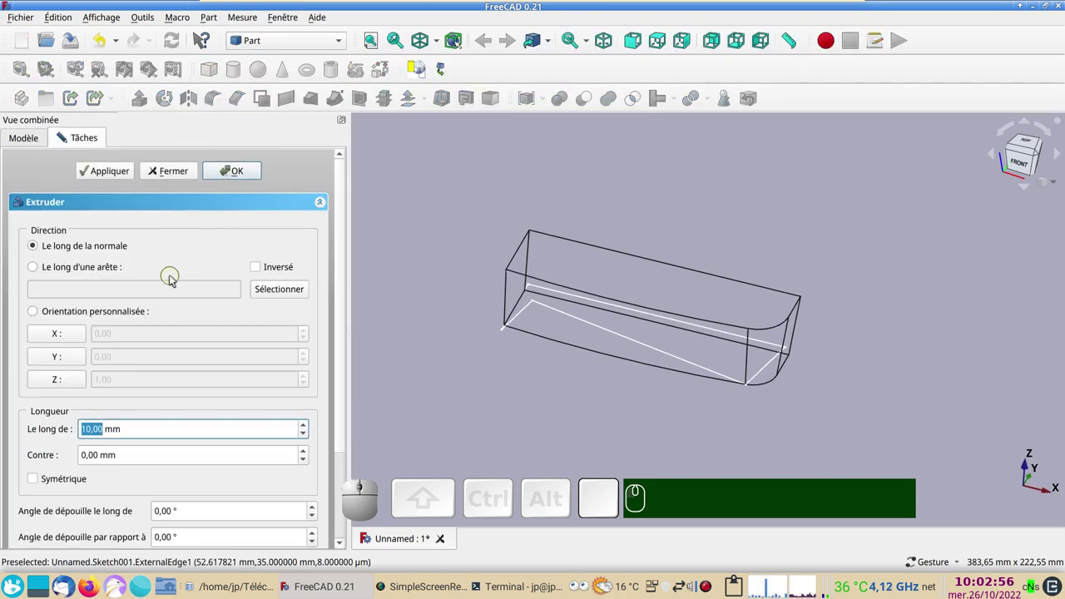
{"action": "key", "text": "KP_5"}
{"action": "key", "text": "KP_0"}
{"action": "key", "text": "KP_Enter"}
{"action": "left_click", "coordinate": [466, 228]}
{"action": "key", "text": "v"}
{"action": "key", "text": "KP_1"}
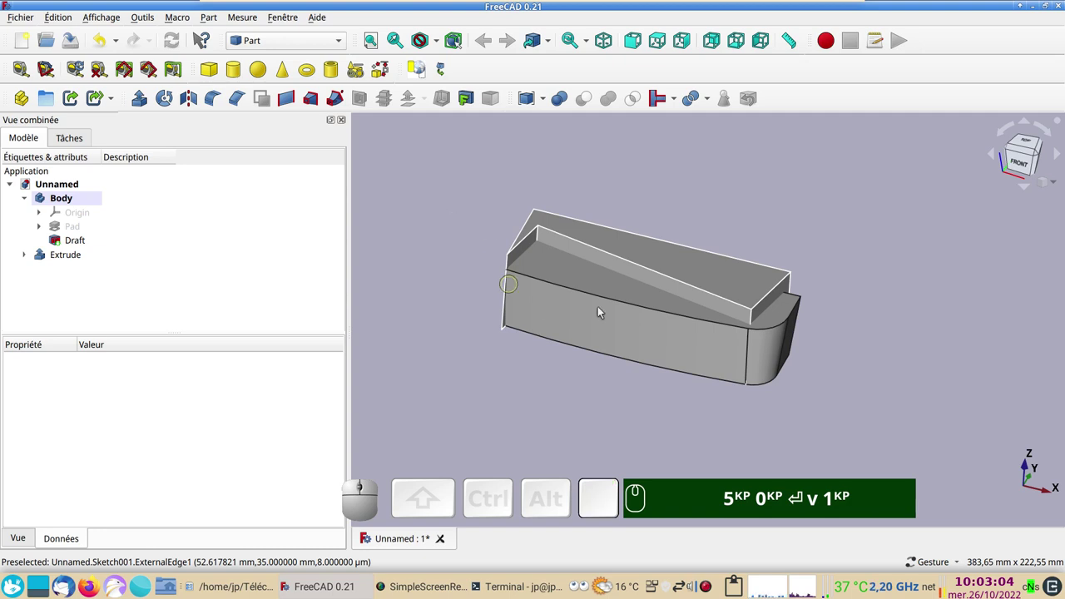
- Boolean-cut the wedge Extrude from the Draft body and orbit to inspect the sloped result
{"action": "left_click_drag", "start_coordinate": [442, 222], "coordinate": [500, 263]}
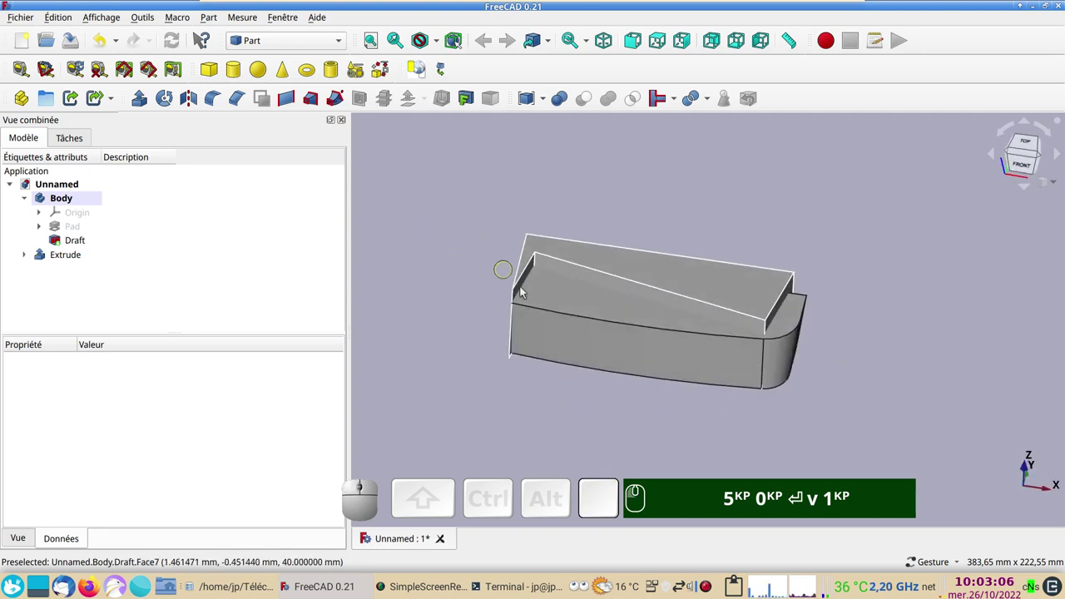
{"action": "left_click", "coordinate": [602, 300]}
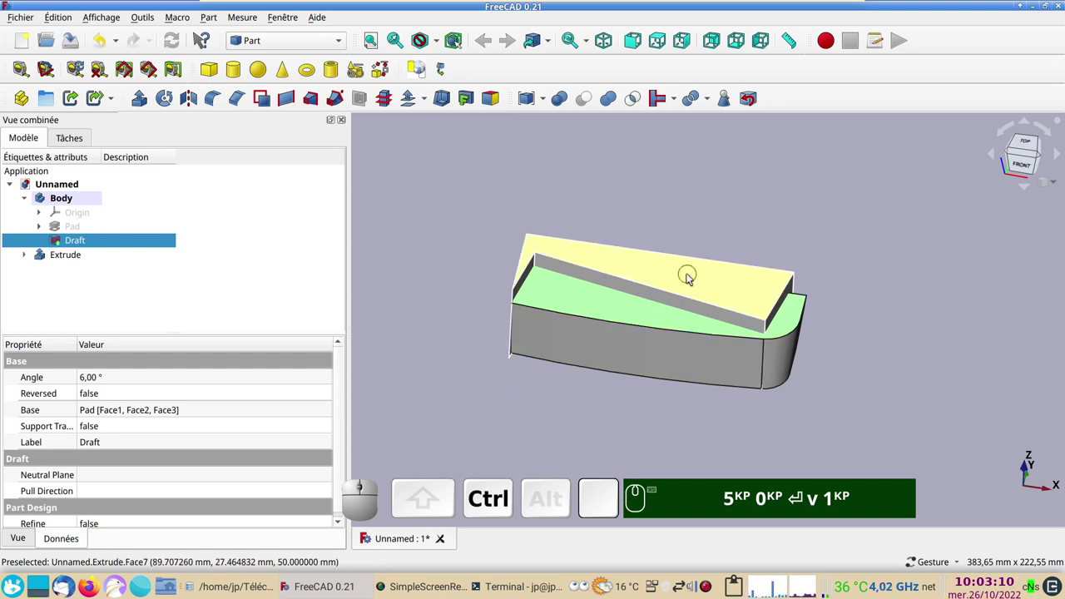
{"action": "left_click", "coordinate": [694, 277]}
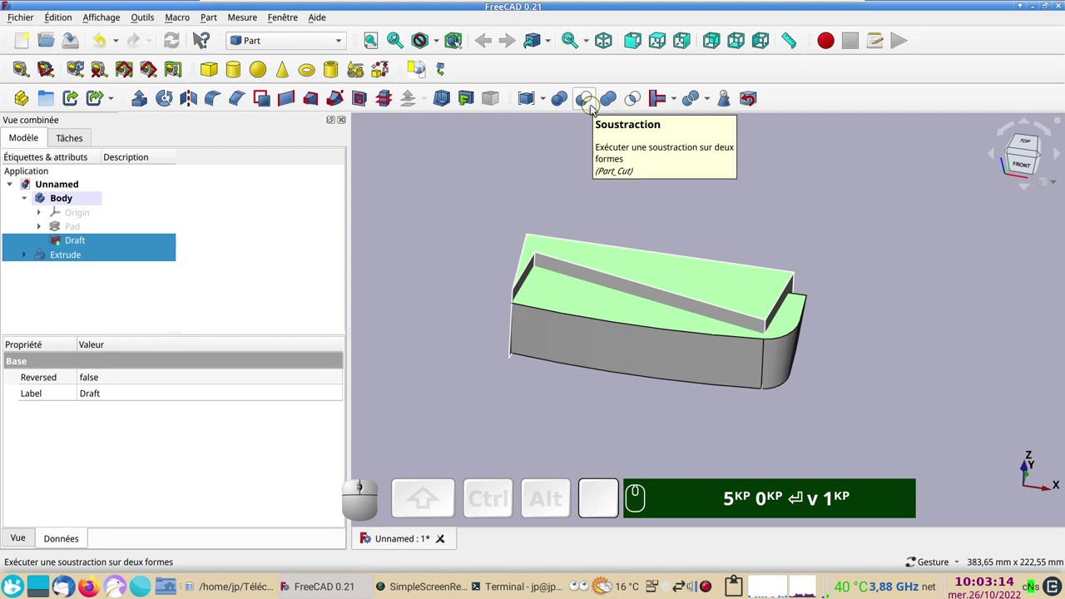
{"action": "left_click", "coordinate": [596, 108]}
{"action": "left_click_drag", "start_coordinate": [571, 166], "coordinate": [617, 275]}
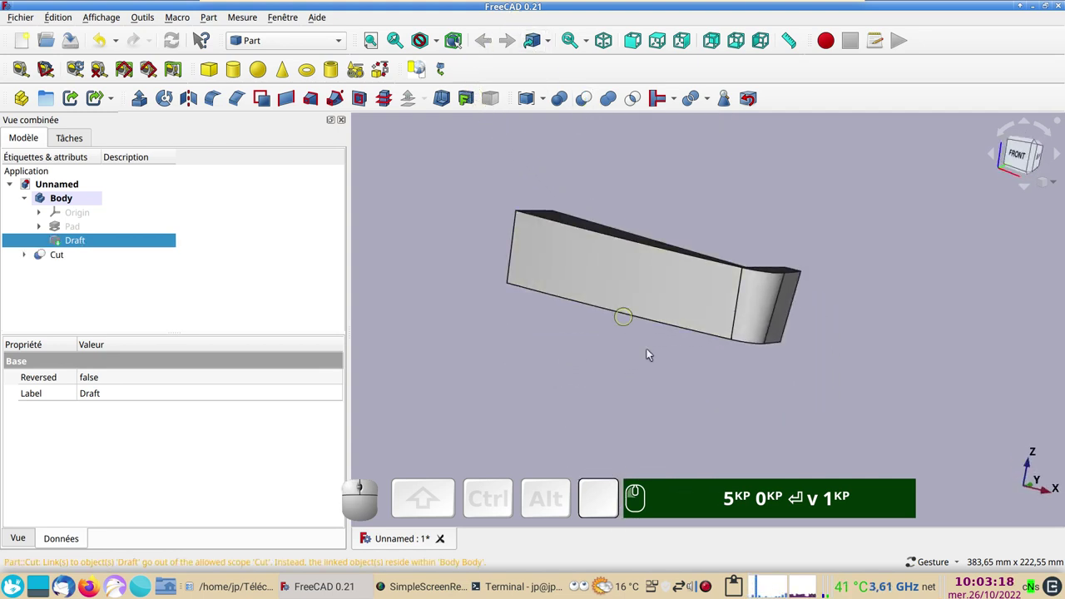
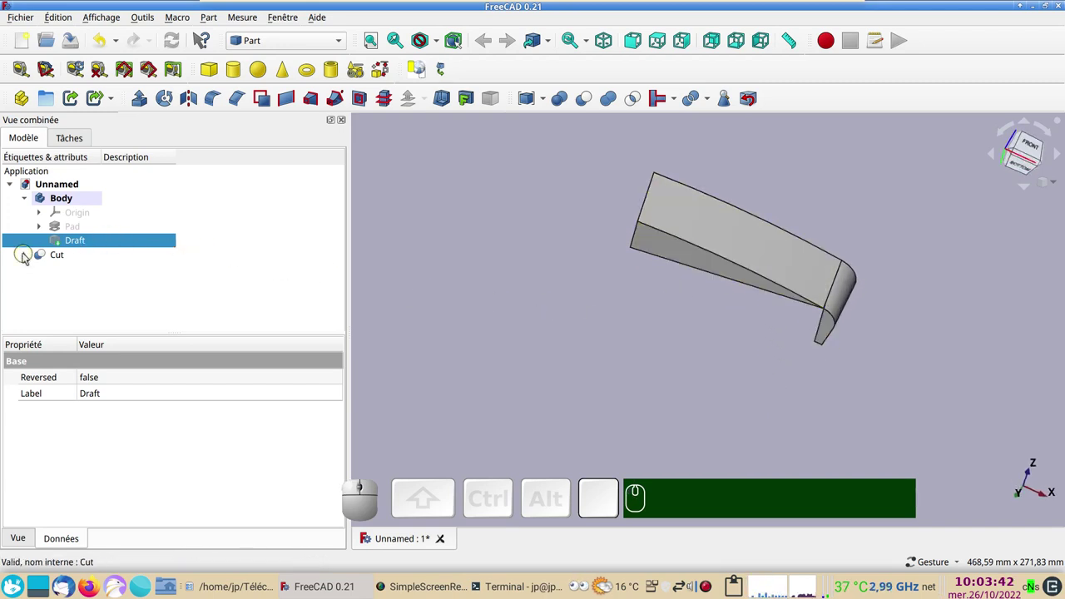
- Reopen Sketch001 from inside Cut > Extrude and bring its lower-right corner into view
{"action": "left_click", "coordinate": [33, 260]}
{"action": "left_click", "coordinate": [43, 282]}
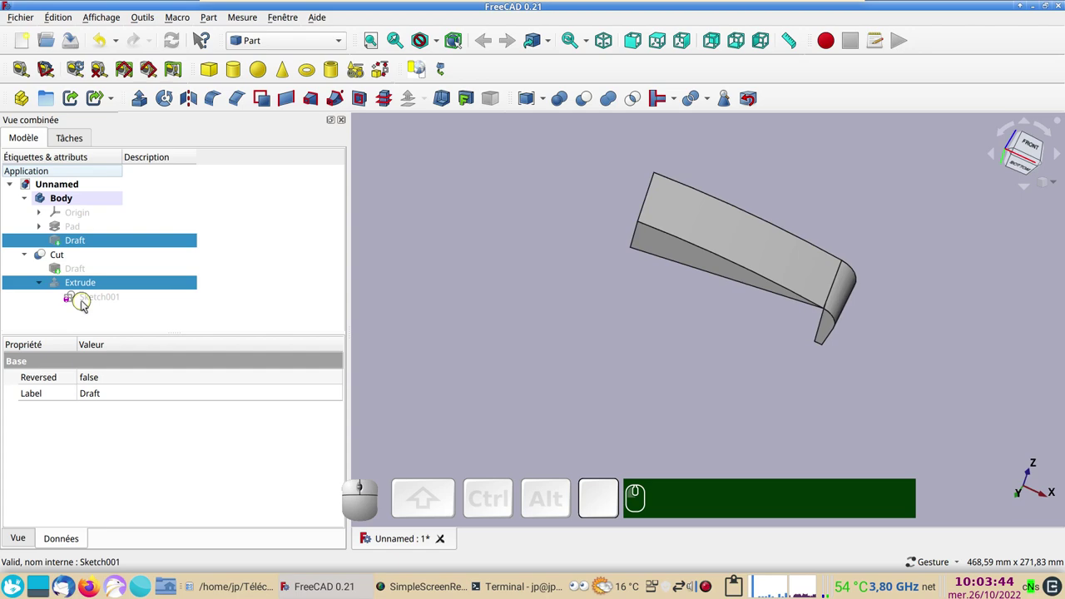
{"action": "left_click", "coordinate": [86, 302]}
{"action": "scroll", "scroll_direction": "up", "scroll_amount": 3}
{"action": "right_click", "coordinate": [631, 411]}
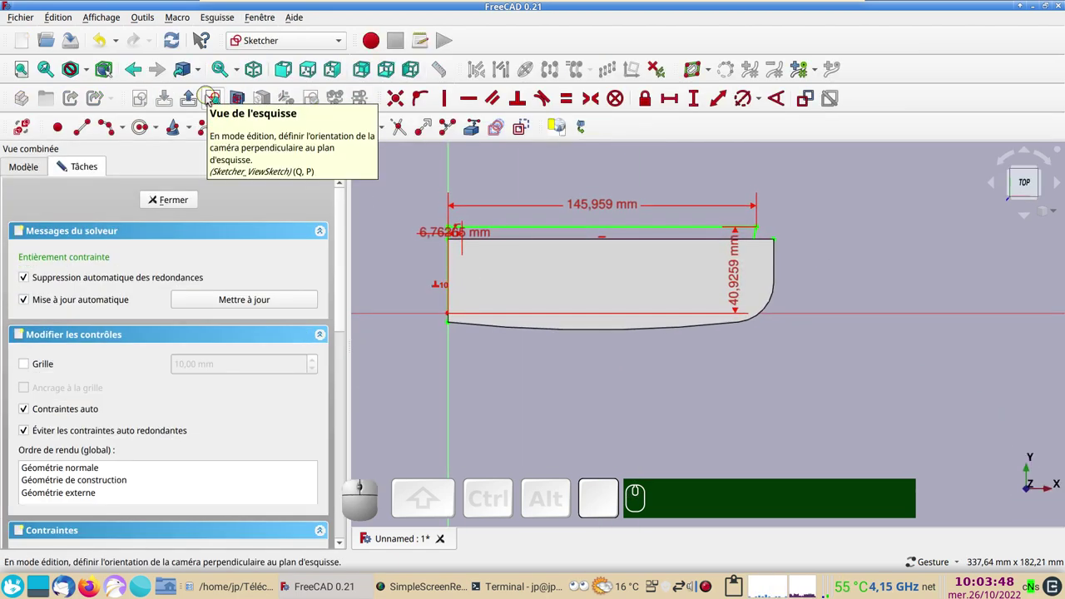
{"action": "left_click", "coordinate": [210, 96]}
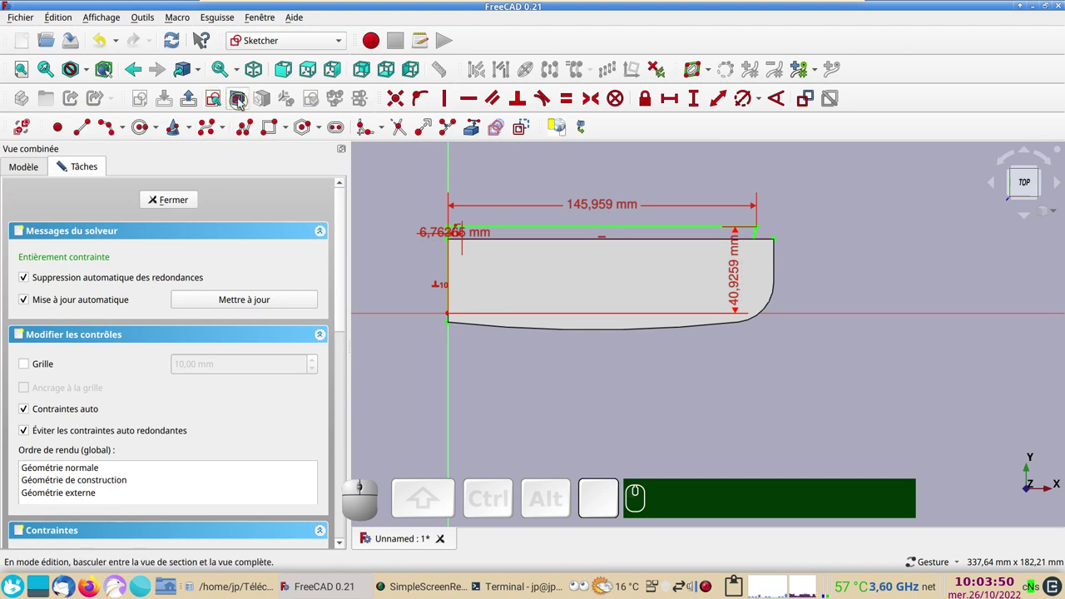
{"action": "left_click", "coordinate": [242, 99]}
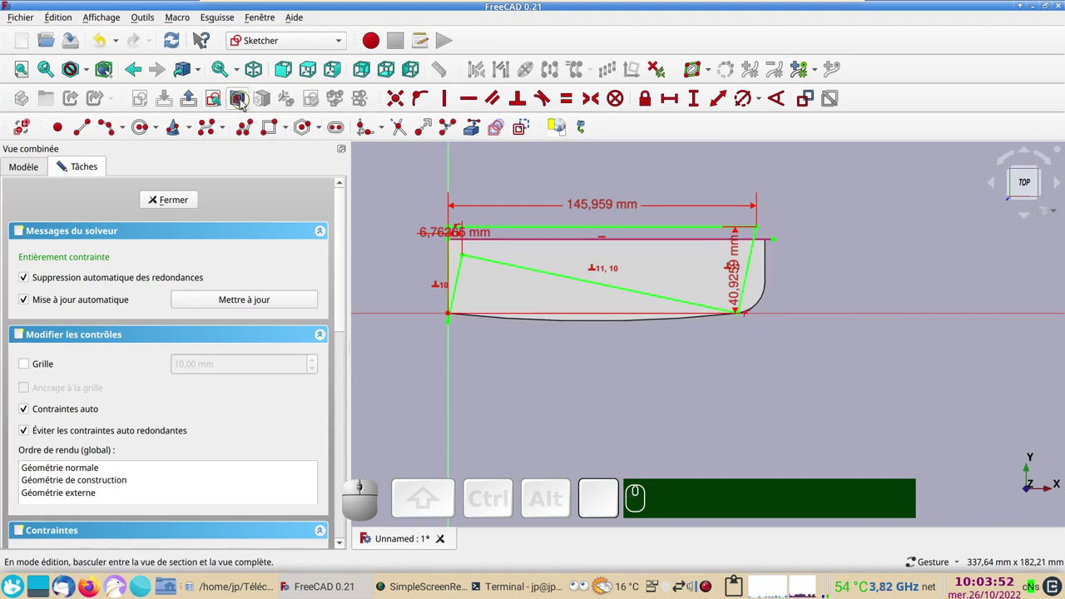
{"action": "scroll", "scroll_direction": "up", "scroll_amount": 3}
{"action": "left_click_drag", "start_coordinate": [748, 360], "coordinate": [754, 434]}
{"action": "scroll", "scroll_direction": "up", "scroll_amount": 3}
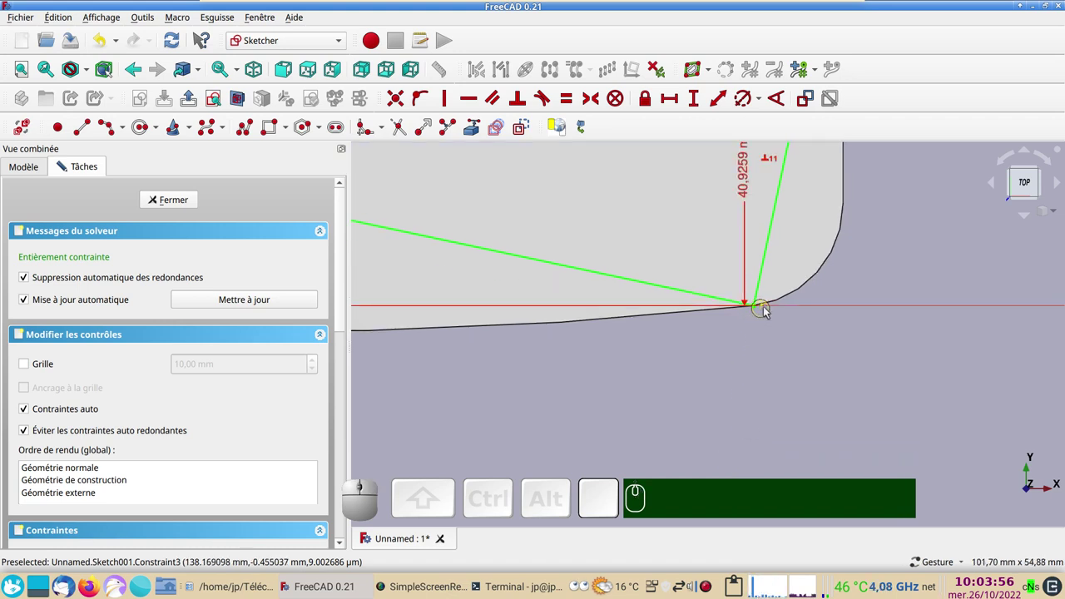
- Delete the corner coincident constraint, lift the vertex and re-dimension it at 140.05 mm
{"action": "left_click", "coordinate": [769, 309]}
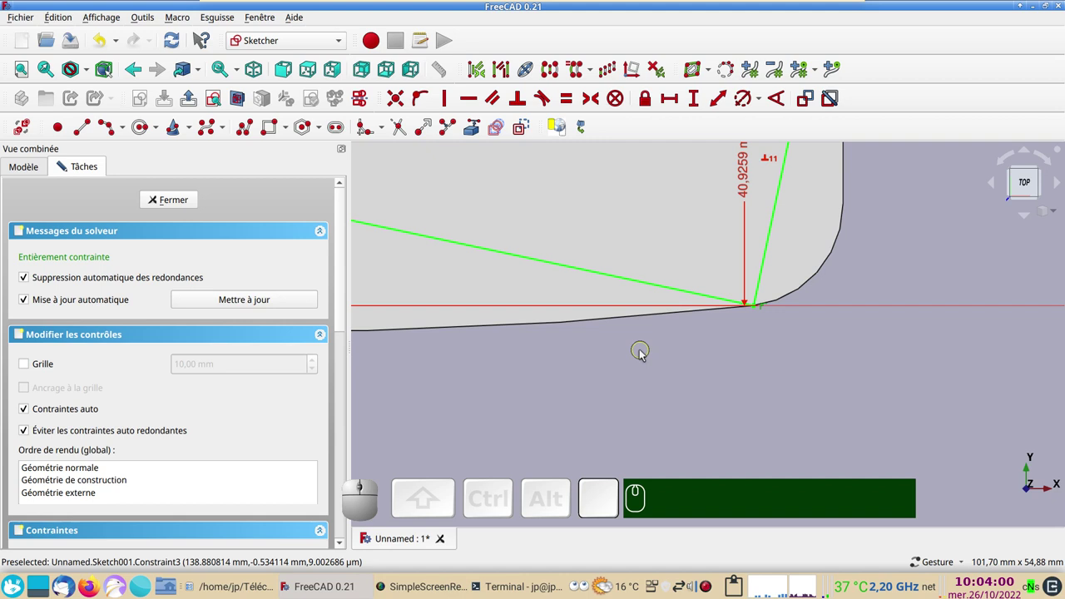
{"action": "key", "text": "Delete"}
{"action": "scroll", "scroll_direction": "down", "scroll_amount": 3}
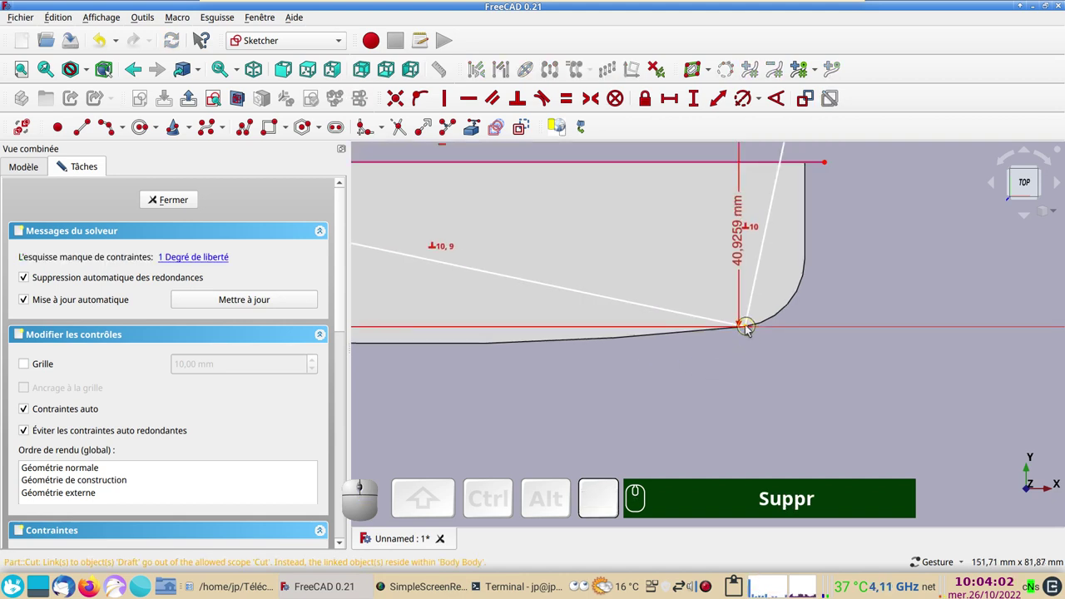
{"action": "left_click_drag", "start_coordinate": [751, 329], "coordinate": [759, 294]}
{"action": "left_click", "coordinate": [761, 288]}
{"action": "left_click", "coordinate": [657, 106]}
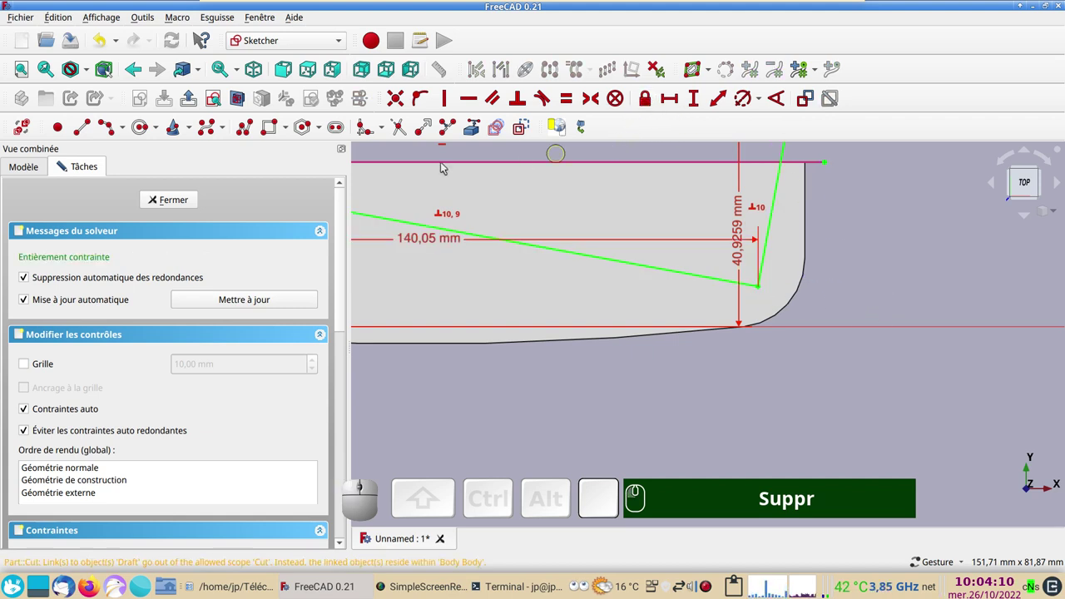
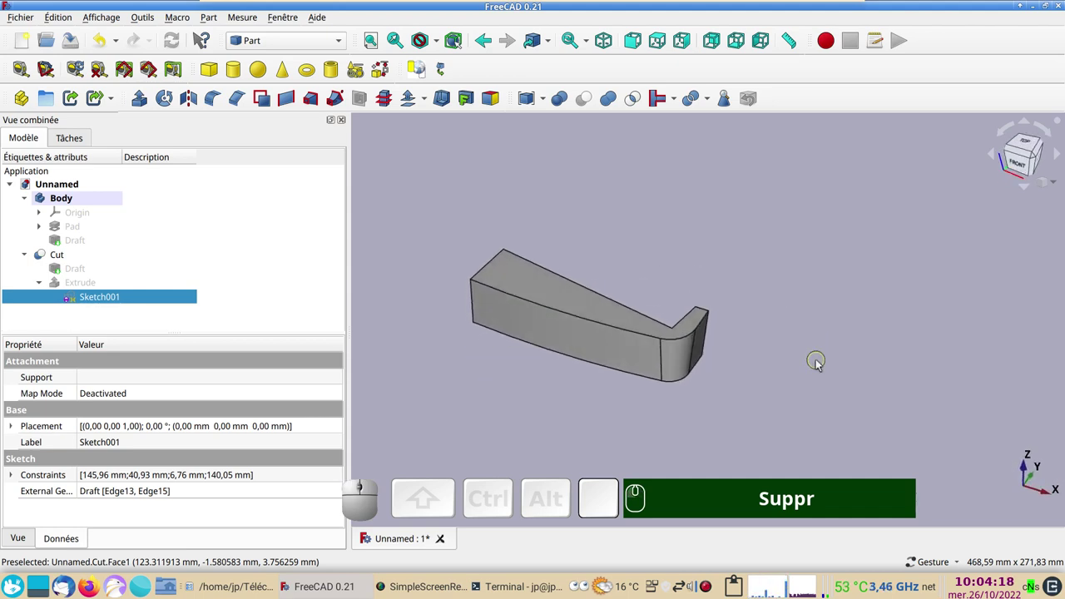
{"action": "left_click_drag", "start_coordinate": [590, 409], "coordinate": [598, 335]}
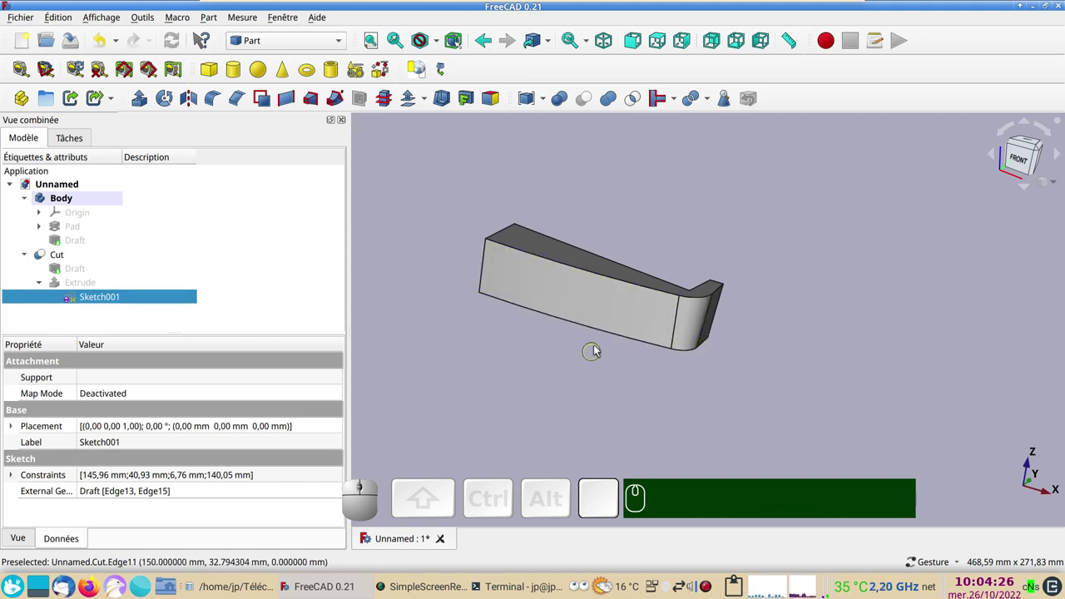
{"action": "left_click", "coordinate": [607, 335]}
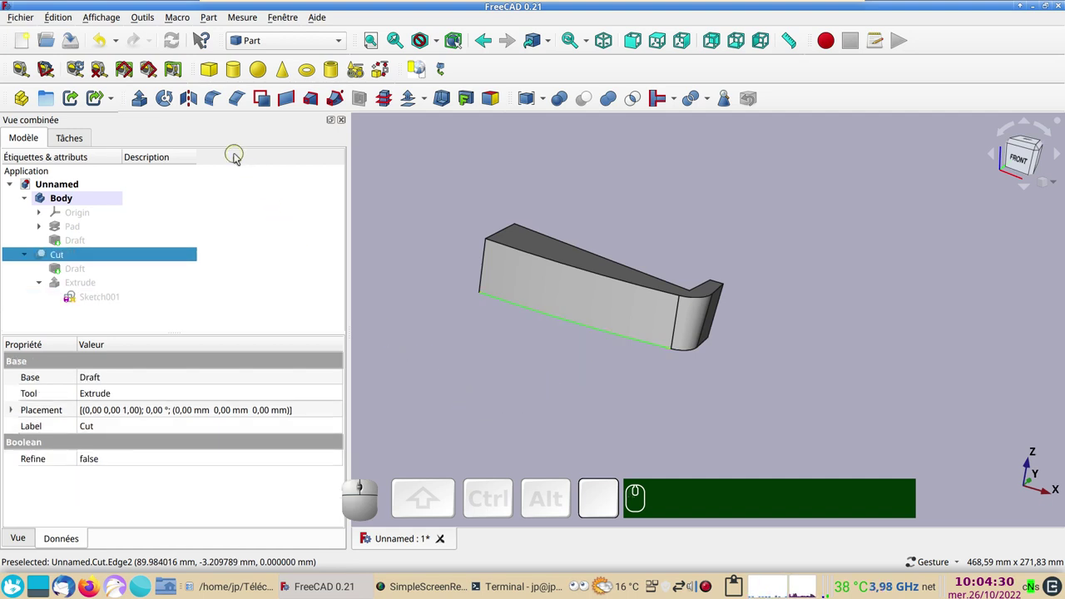
{"action": "left_click", "coordinate": [443, 357]}
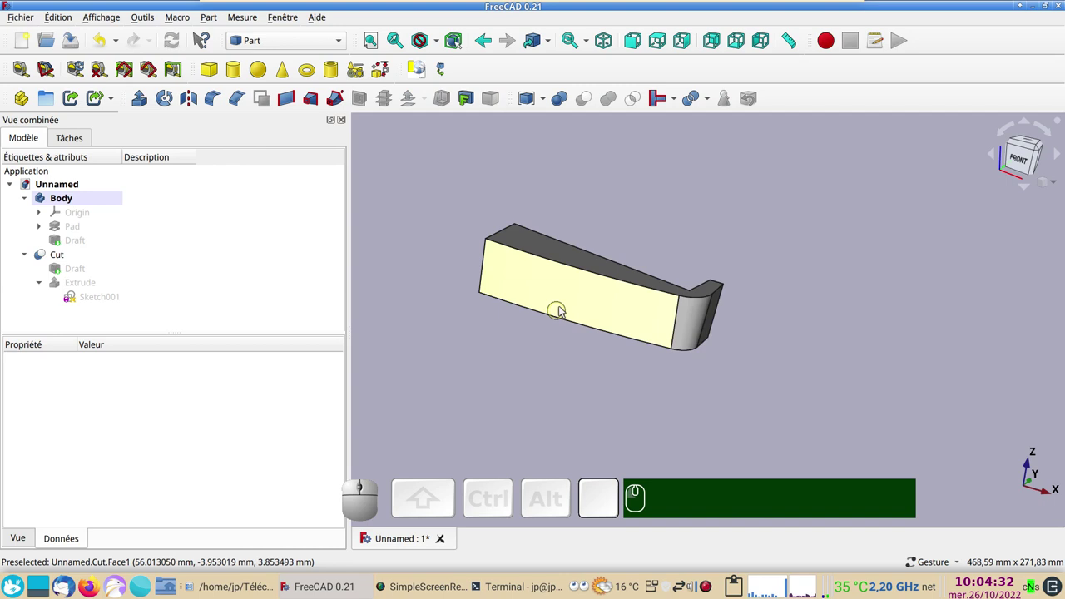
- Fillet the Cut's long bottom front edge (Arête2) with a variable radius from 10 mm to 2 mm
{"action": "left_click", "coordinate": [565, 306]}
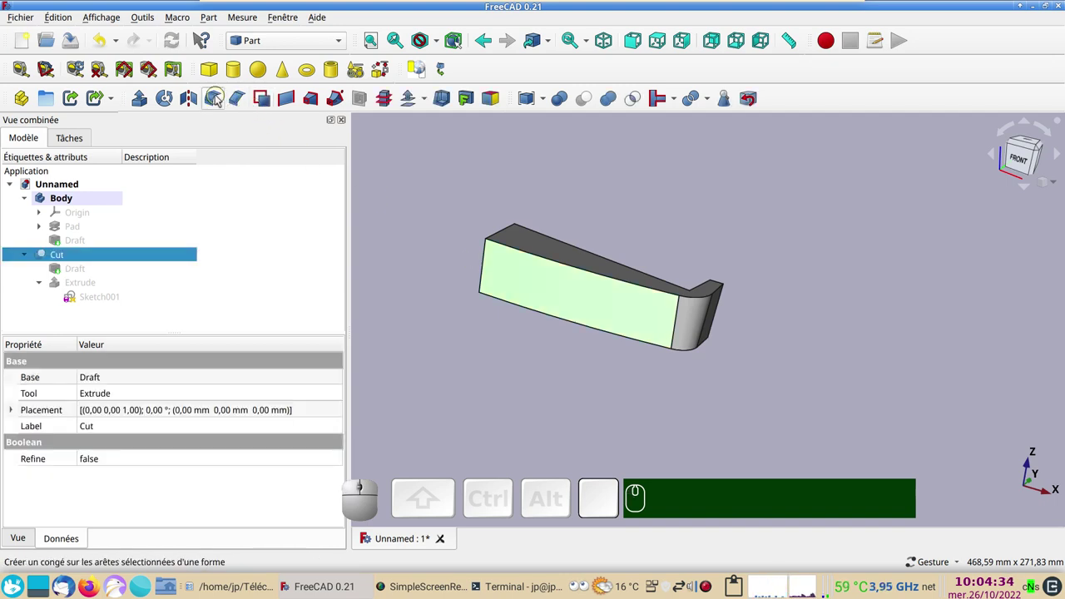
{"action": "left_click", "coordinate": [223, 100]}
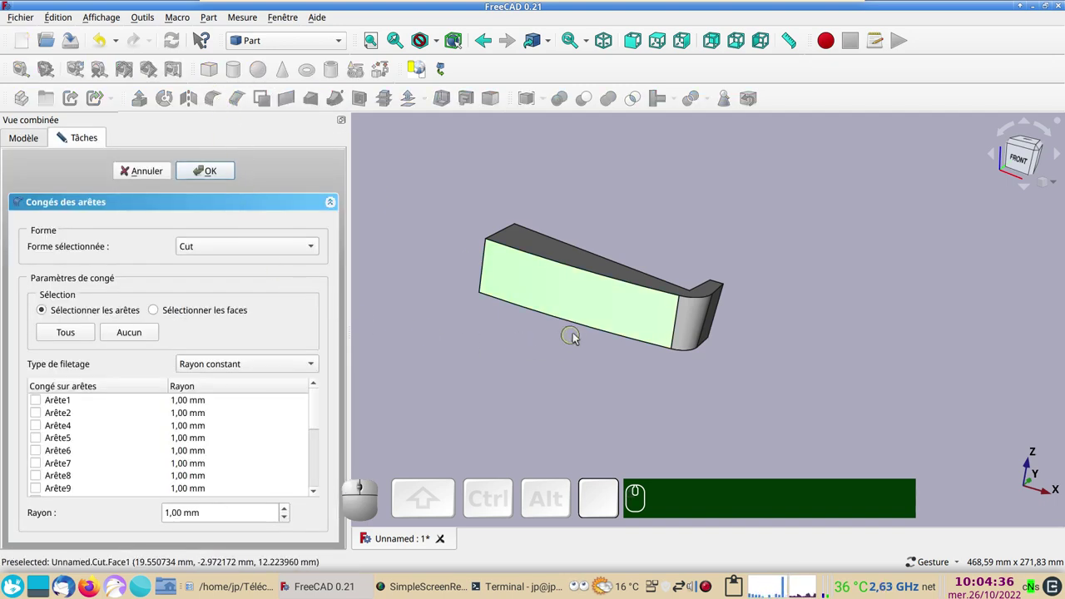
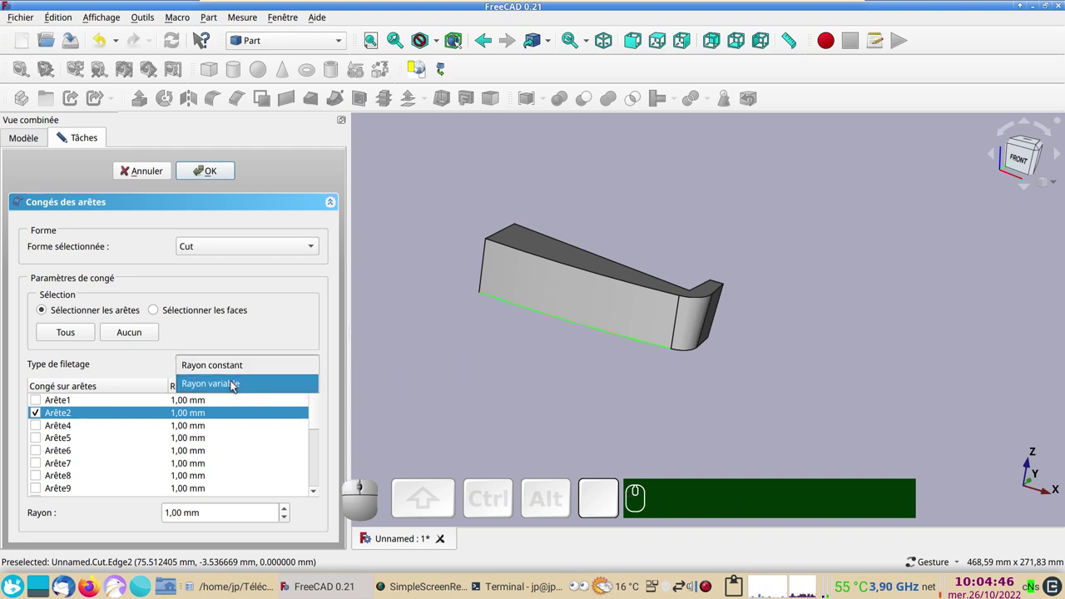
{"action": "left_click", "coordinate": [236, 382]}
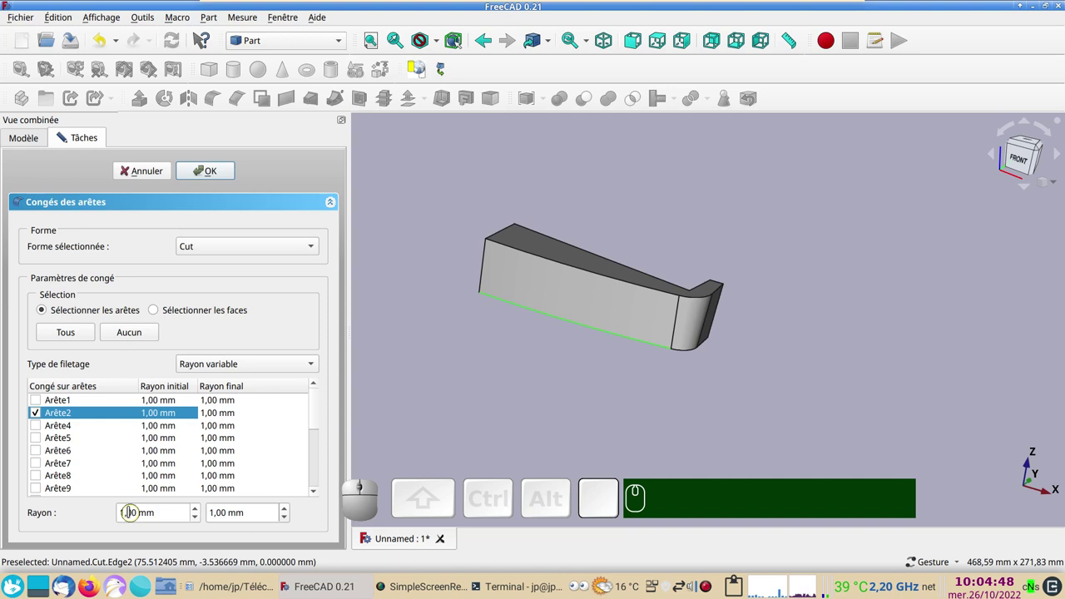
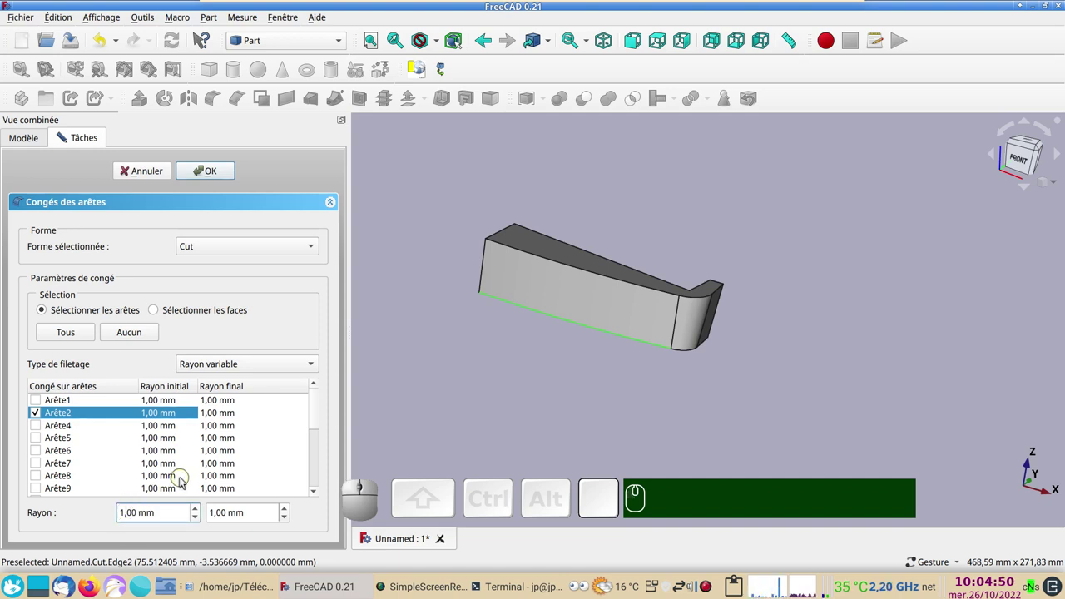
{"action": "key", "text": "KP_0"}
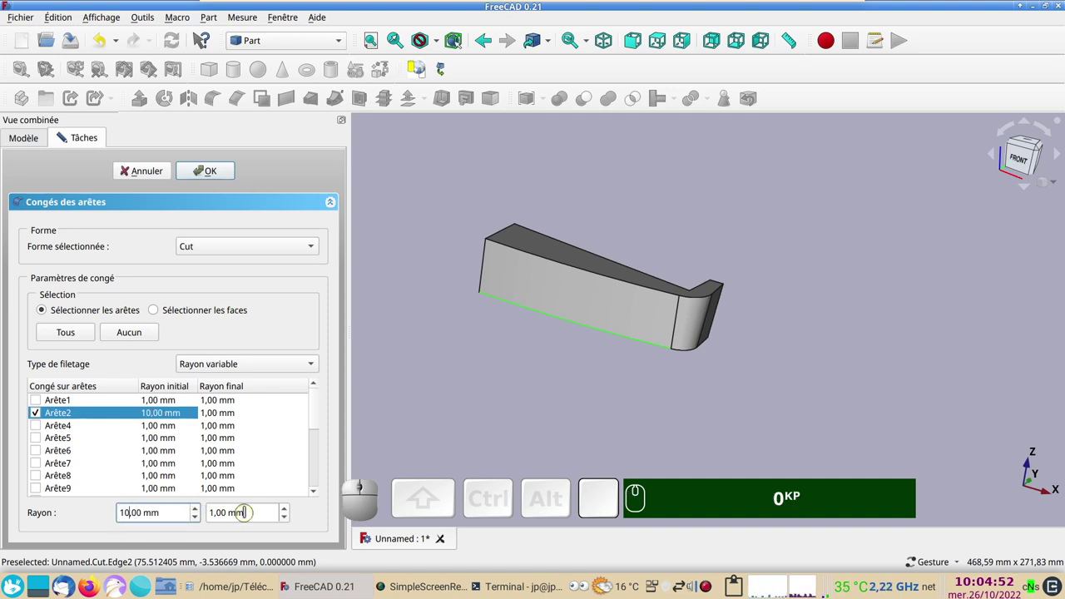
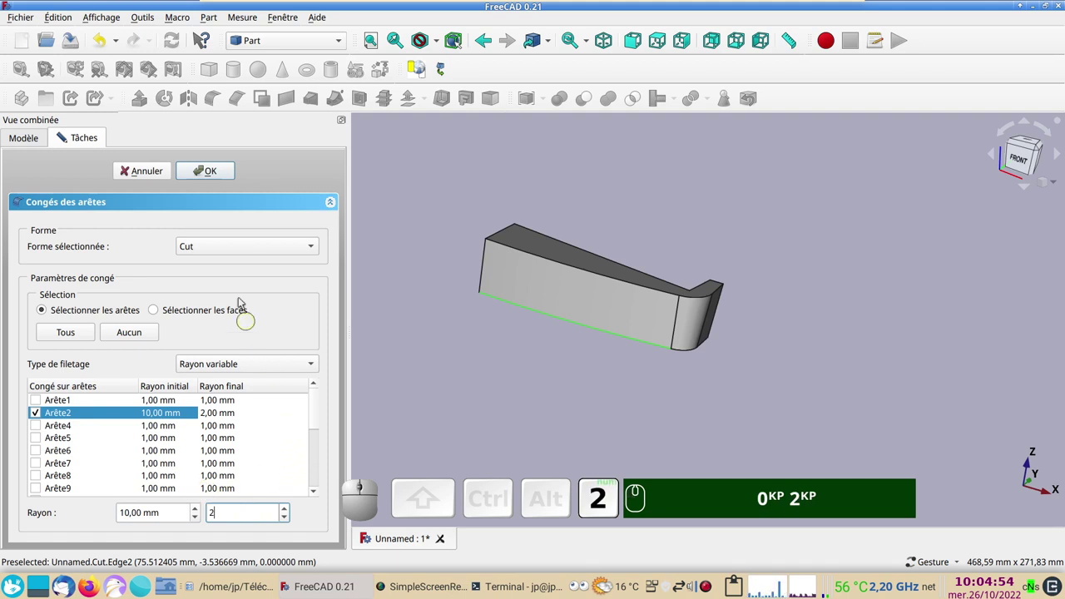
{"action": "left_click", "coordinate": [219, 178]}
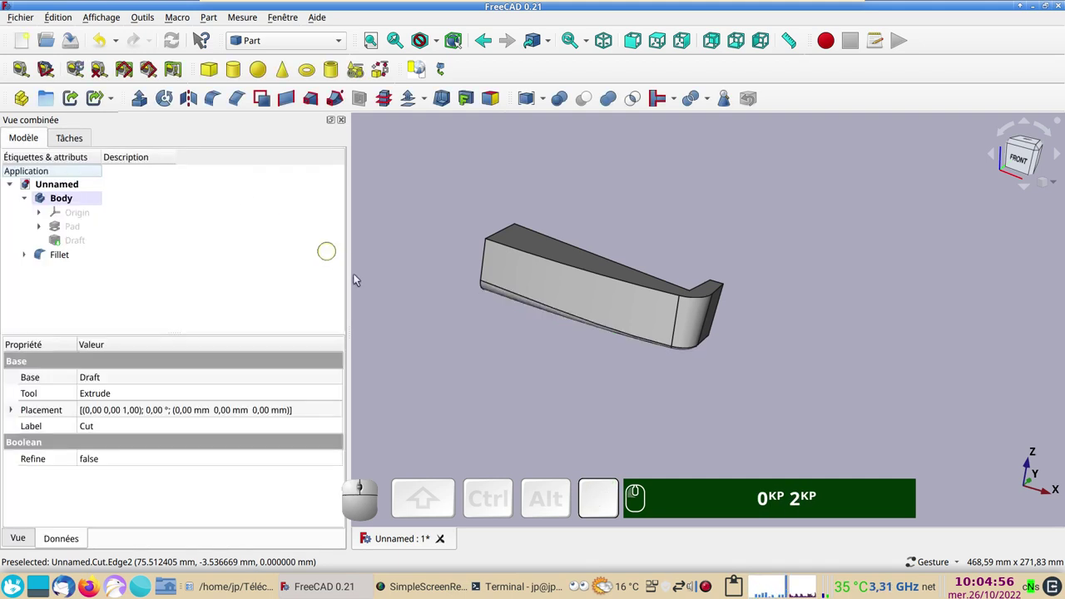
{"action": "left_click_drag", "start_coordinate": [590, 404], "coordinate": [640, 307]}
{"action": "scroll", "scroll_direction": "up", "scroll_amount": 3}
{"action": "right_click", "coordinate": [620, 285]}
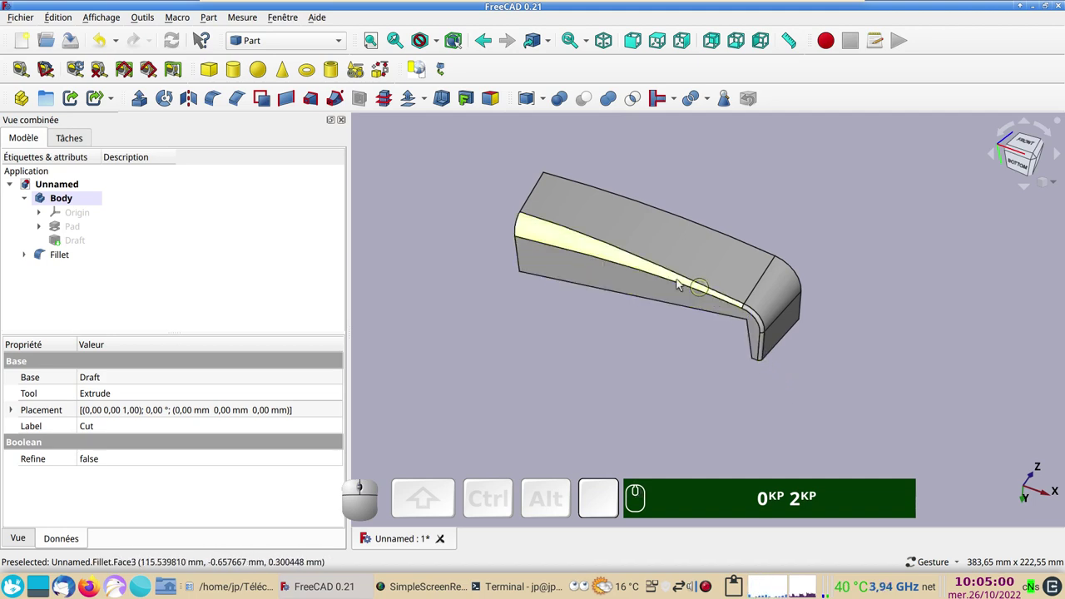
{"action": "left_click", "coordinate": [607, 349]}
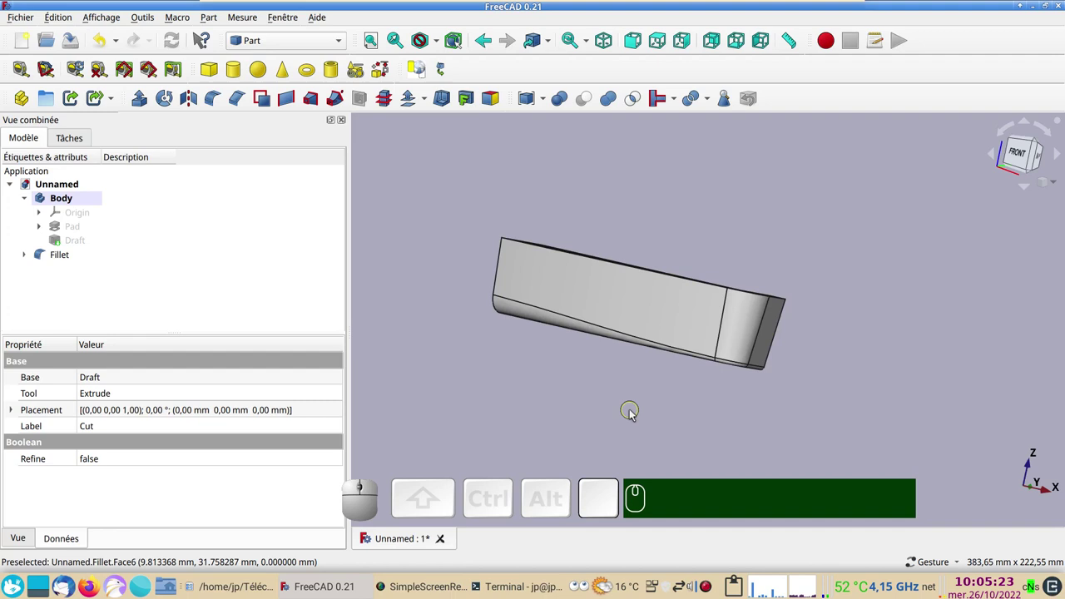
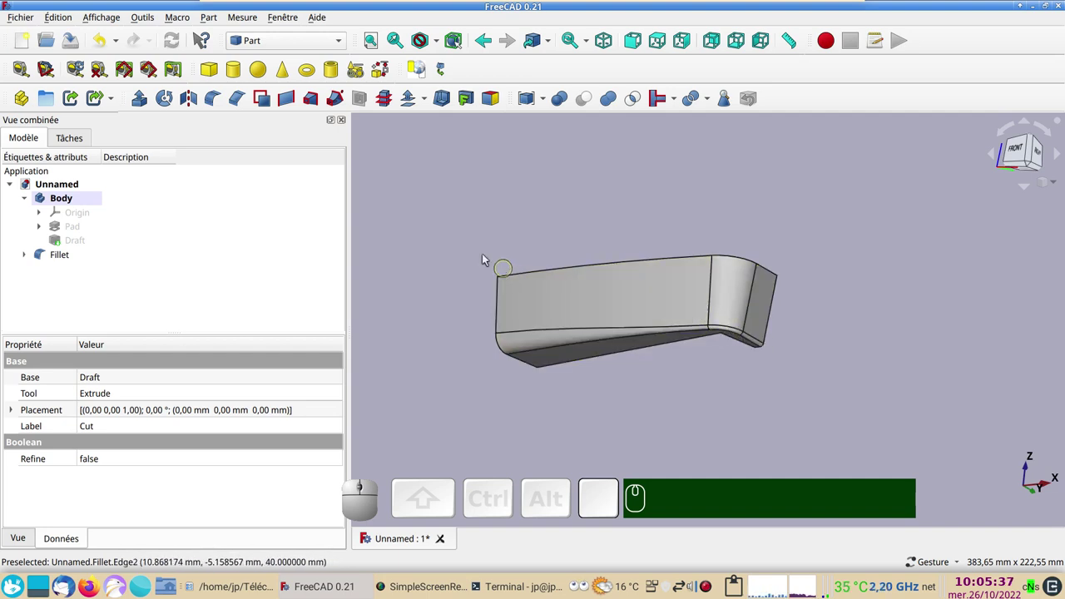
- Close the Créer la forme task without changes and switch to the Draft workbench
{"action": "left_click", "coordinate": [388, 75]}
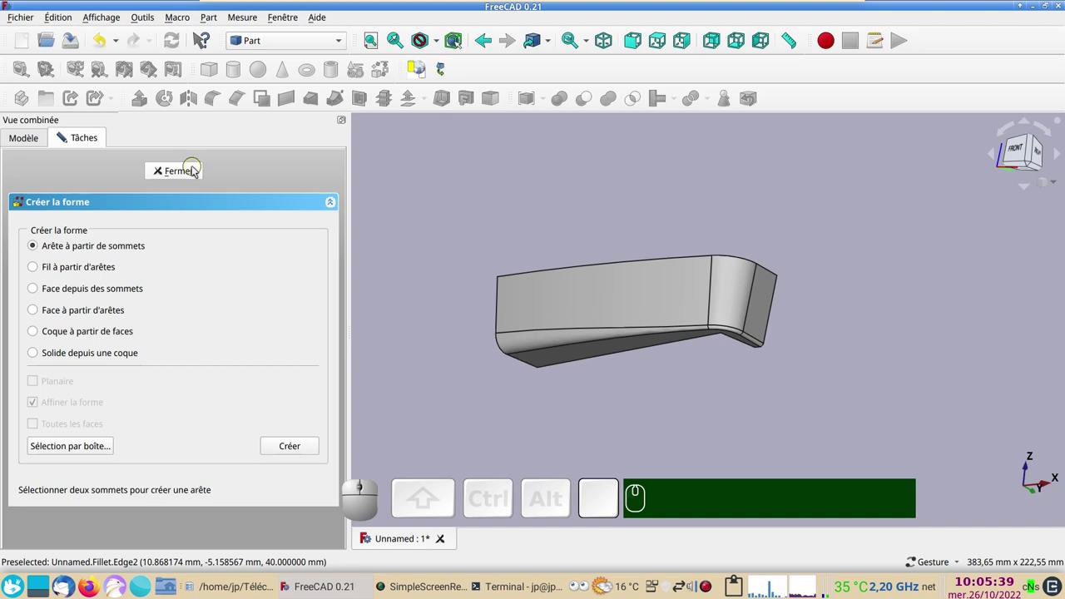
{"action": "key", "text": "Escape"}
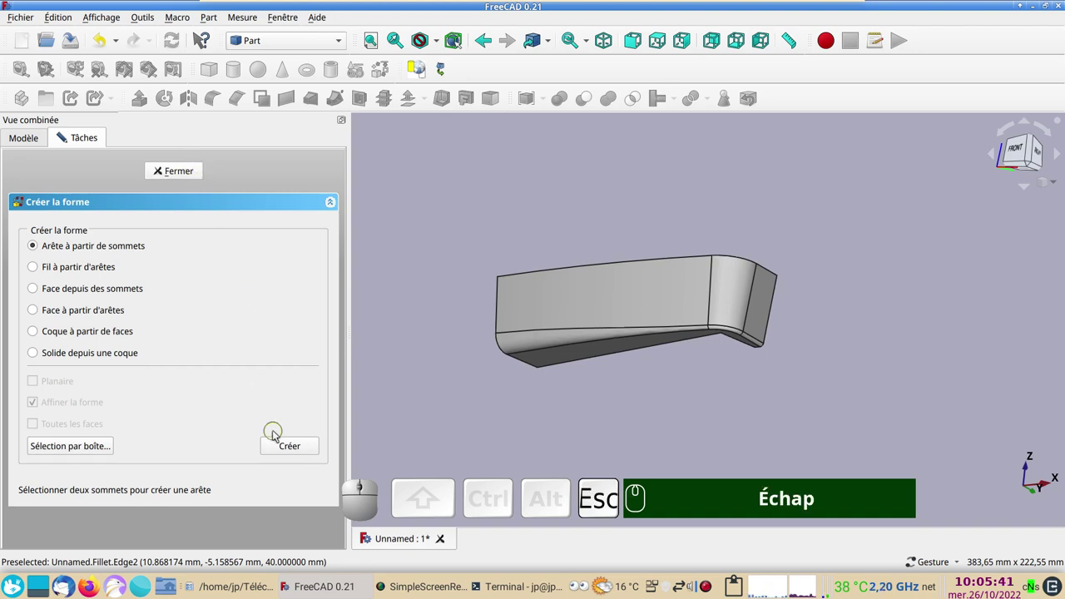
{"action": "left_click", "coordinate": [182, 178]}
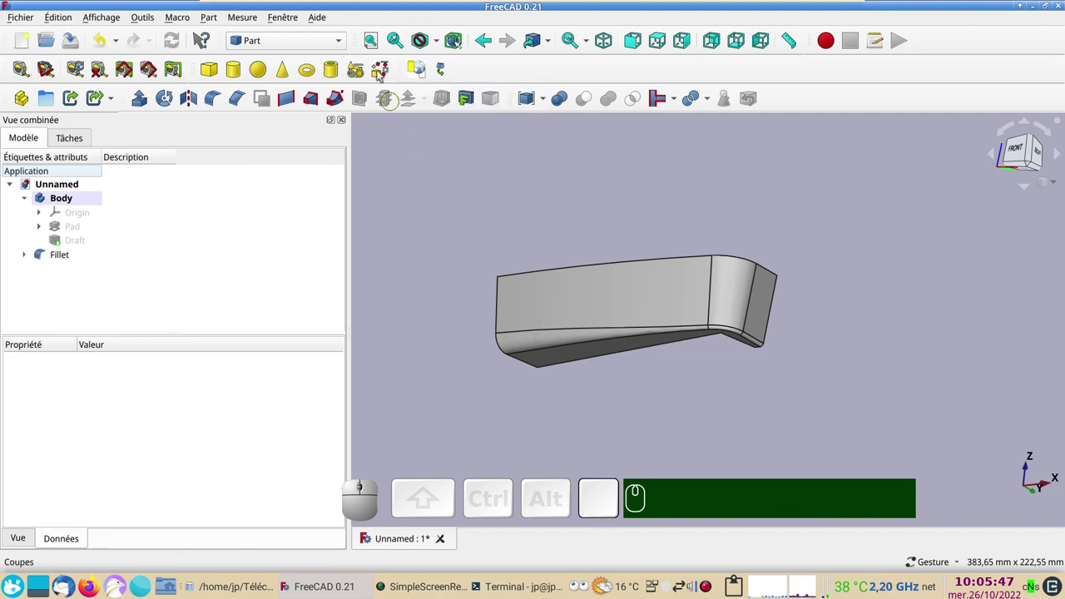
{"action": "left_click", "coordinate": [345, 46]}
- Toggle the grid off and Ctrl-select the hood's outer faces, including the hook-end face
{"action": "left_click", "coordinate": [306, 68]}
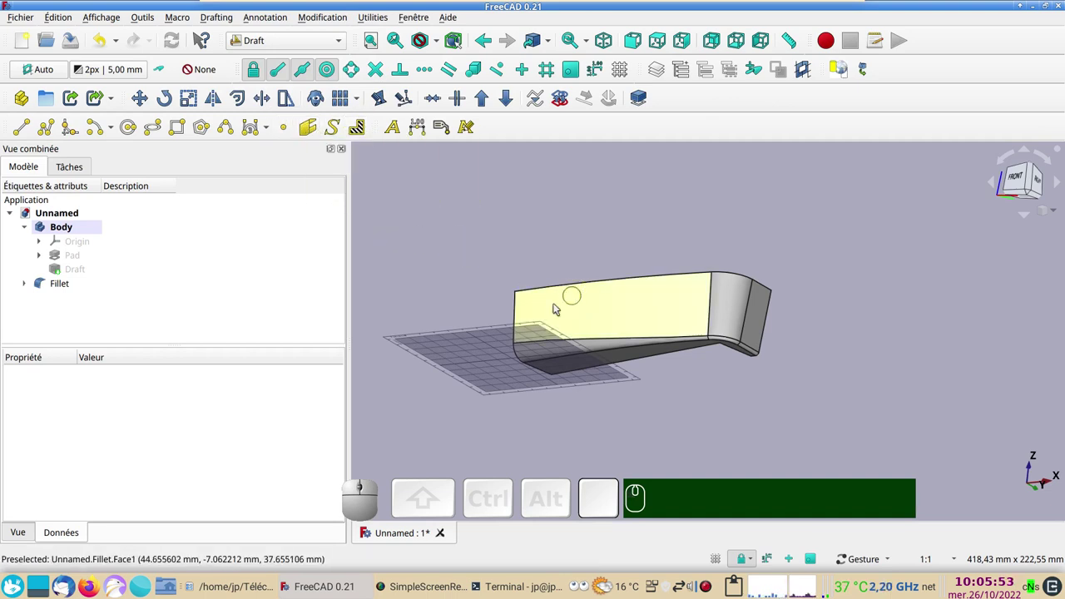
{"action": "left_click_drag", "start_coordinate": [691, 408], "coordinate": [655, 375]}
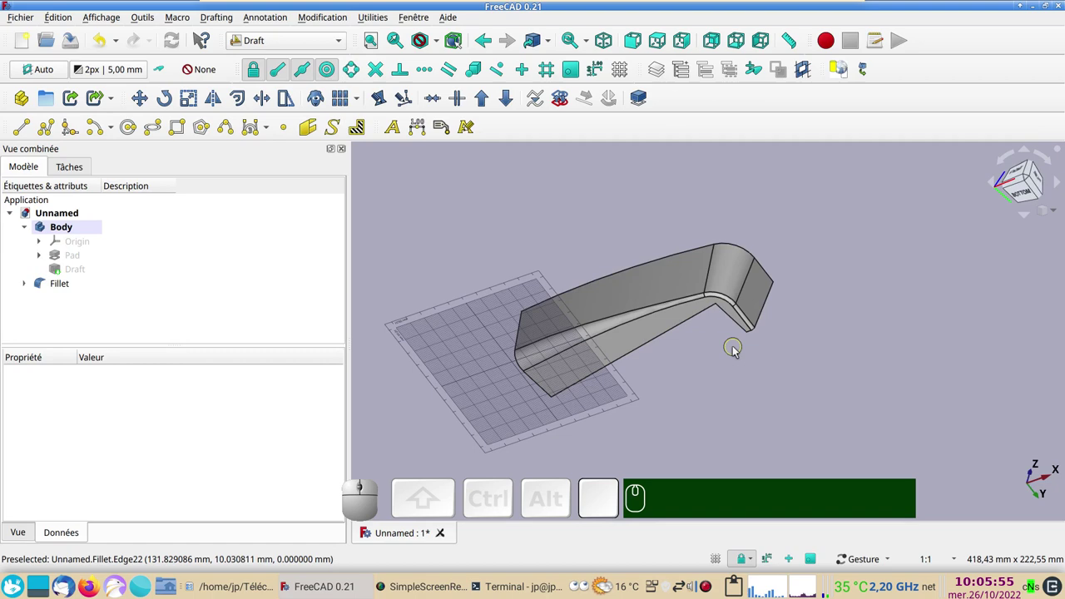
{"action": "left_click", "coordinate": [721, 368]}
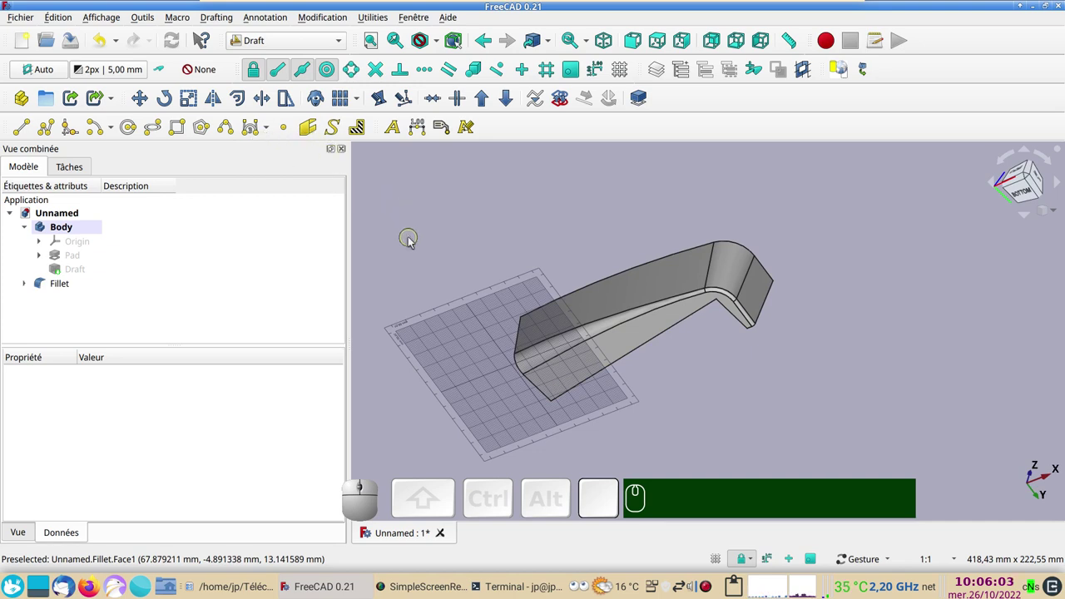
{"action": "type", "text": "gr"}
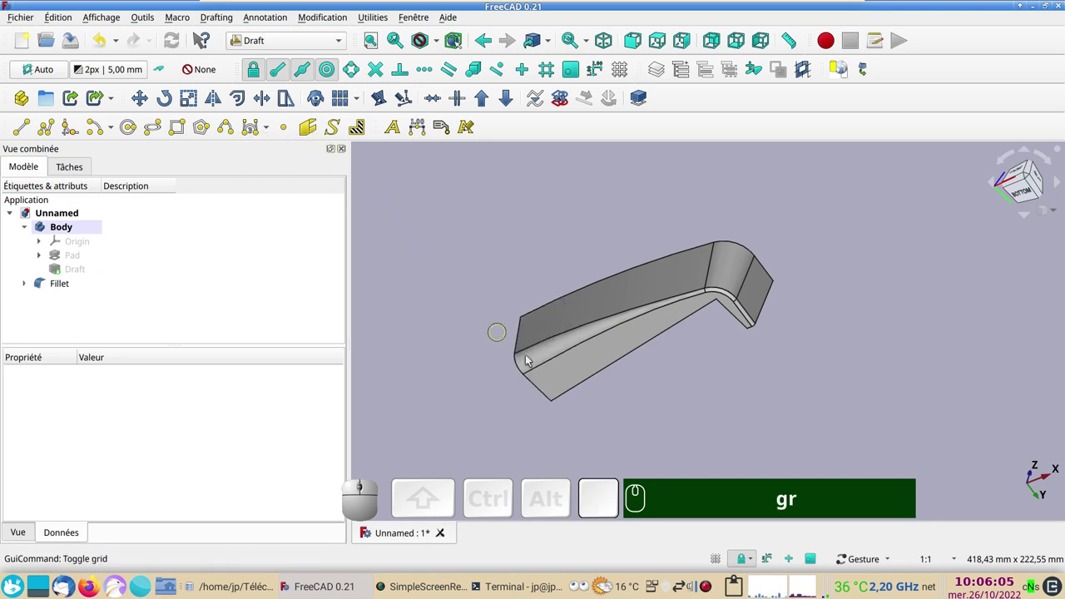
{"action": "left_click", "coordinate": [618, 359]}
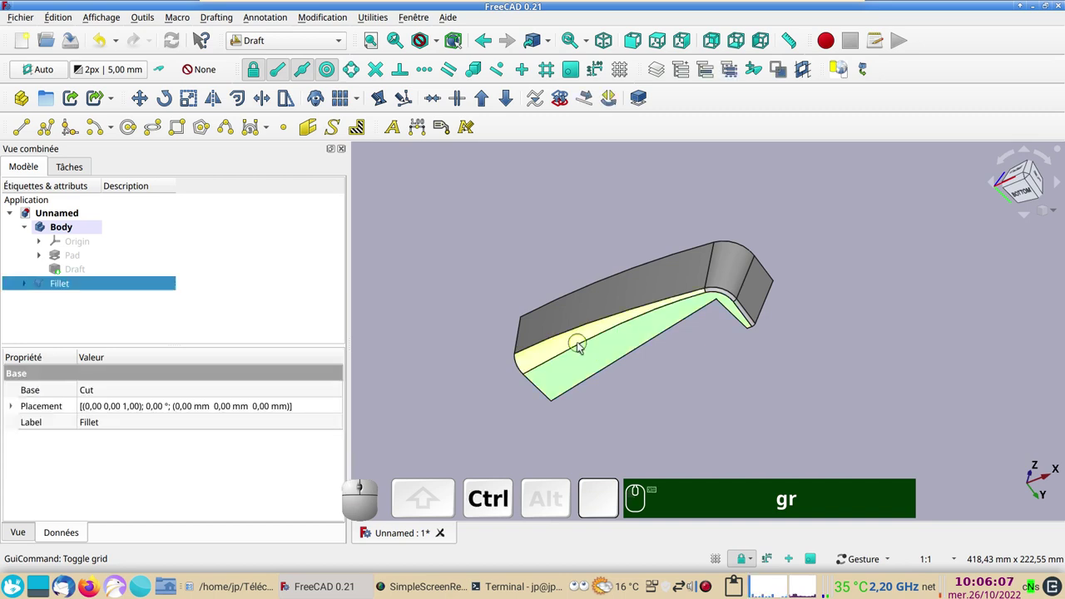
{"action": "left_click", "coordinate": [582, 345]}
{"action": "left_click", "coordinate": [588, 306]}
{"action": "type", "text": "gr"}
{"action": "left_click", "coordinate": [719, 292]}
{"action": "left_click", "coordinate": [727, 272]}
{"action": "scroll", "scroll_direction": "up", "scroll_amount": 3}
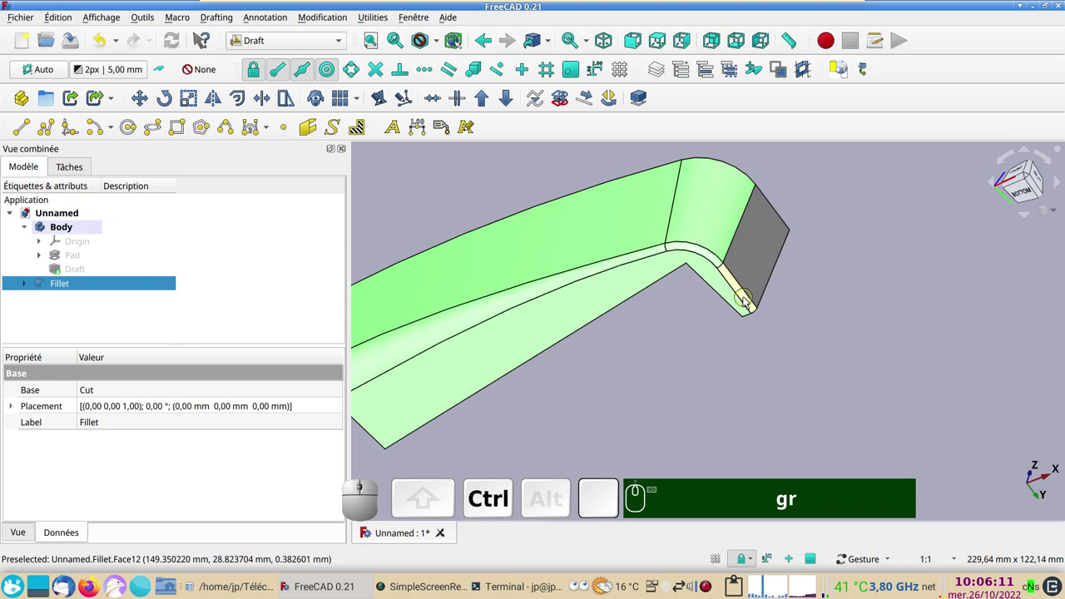
{"action": "left_click", "coordinate": [750, 299]}
{"action": "left_click", "coordinate": [760, 271]}
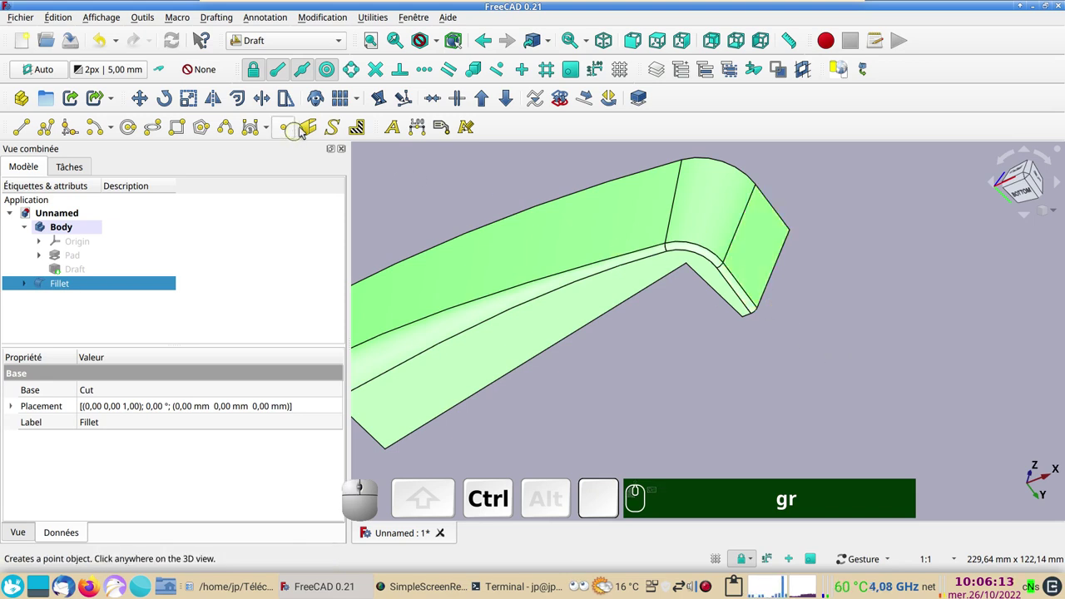
- Create a Facebinder from the selected faces, hide the Fillet solid and return to the Part workbench
{"action": "left_click", "coordinate": [311, 127]}
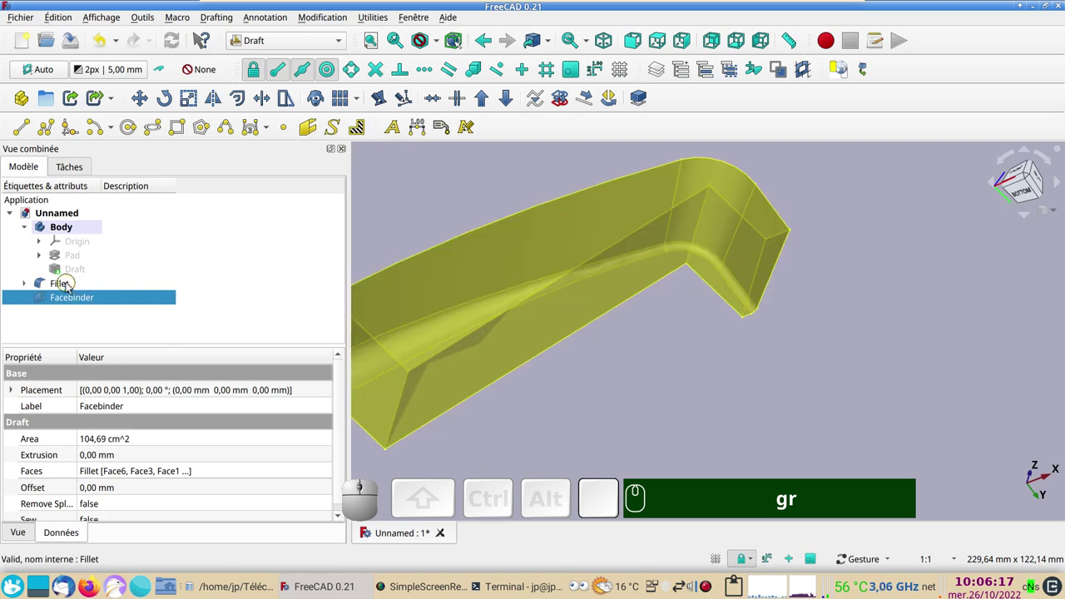
{"action": "left_click", "coordinate": [70, 284]}
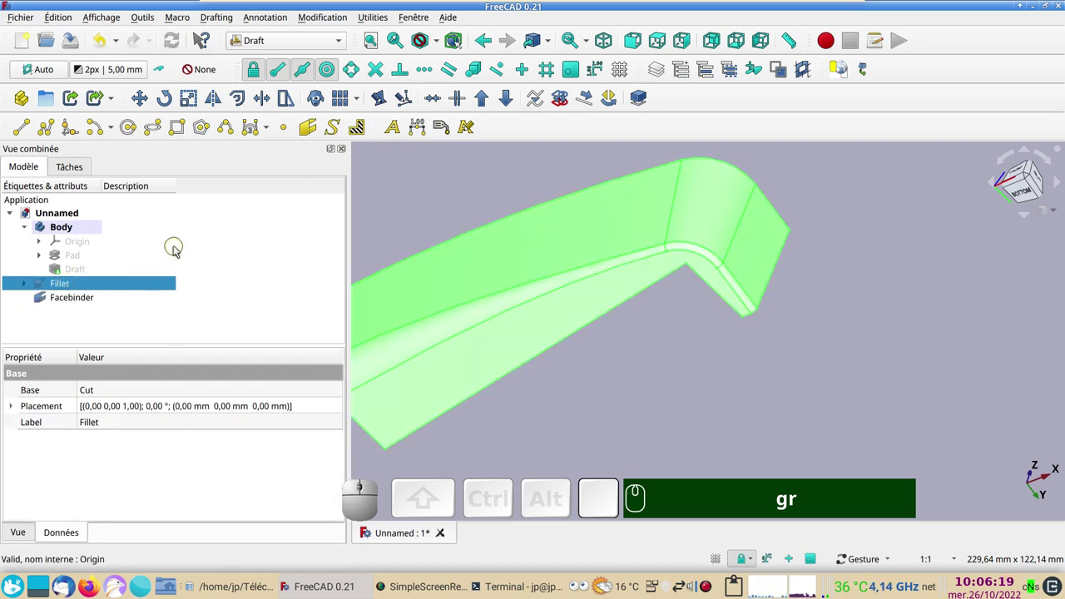
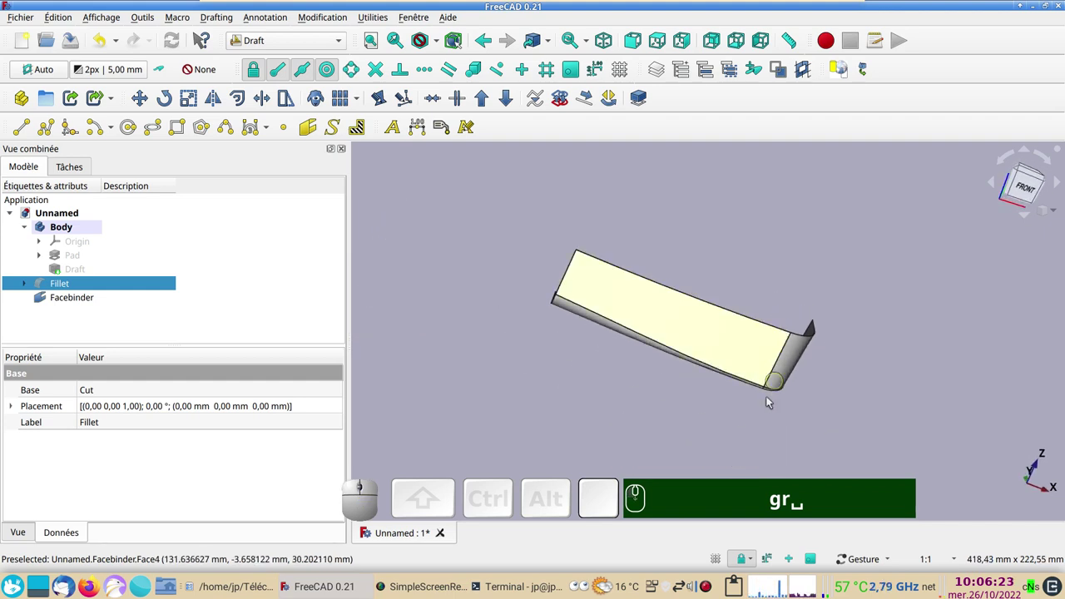
{"action": "left_click_drag", "start_coordinate": [613, 405], "coordinate": [609, 249]}
{"action": "left_click_drag", "start_coordinate": [569, 231], "coordinate": [371, 133]}
{"action": "left_click", "coordinate": [346, 46]}
{"action": "left_click", "coordinate": [282, 248]}
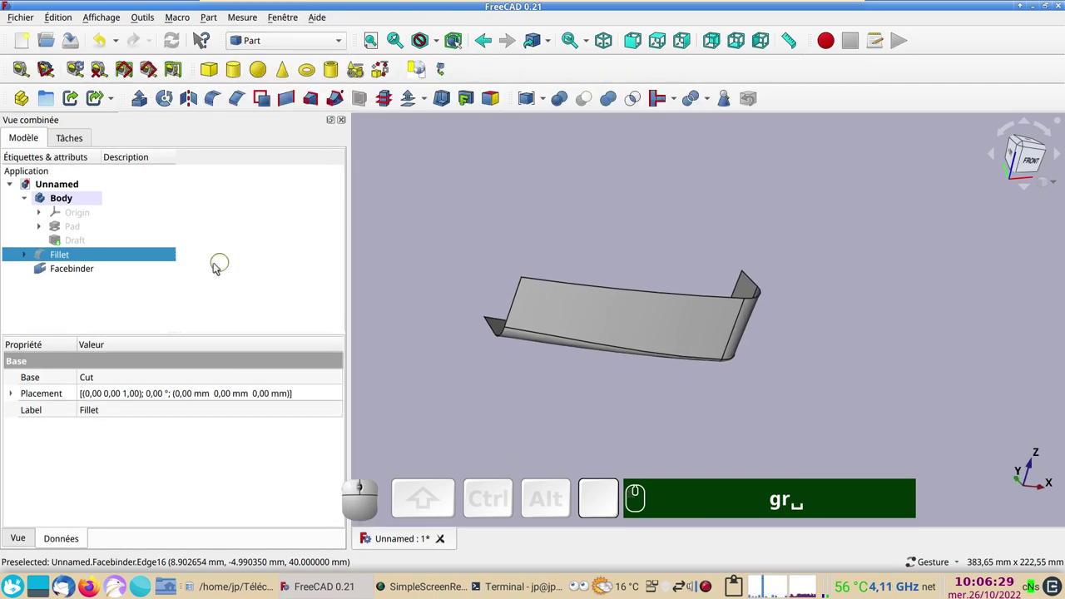
- Start a Part 3D Offset of 4 mm on the Facebinder skin
{"action": "left_click", "coordinate": [107, 278]}
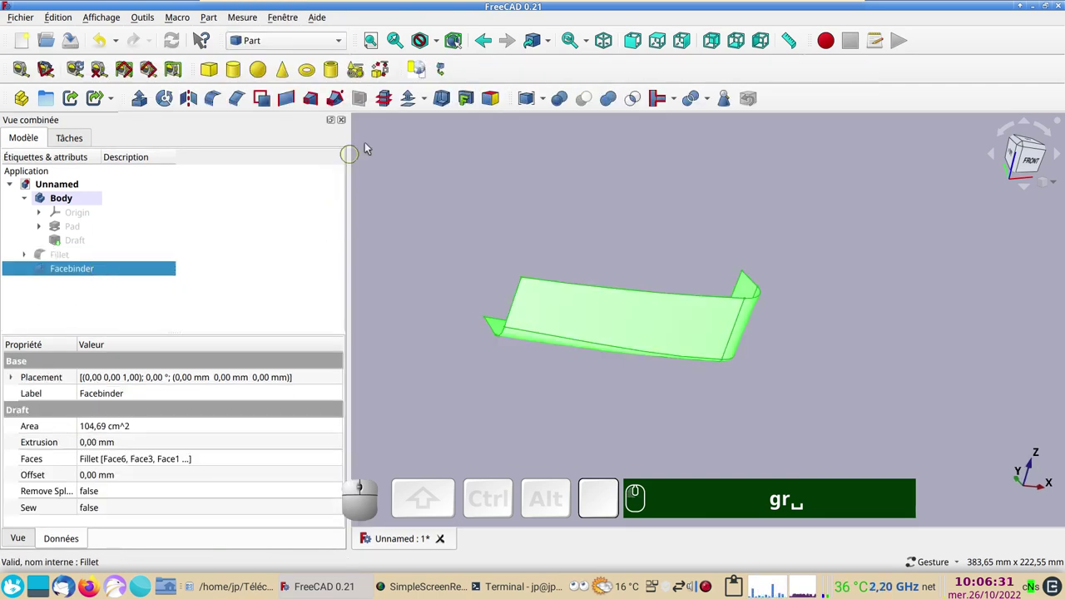
{"action": "left_click", "coordinate": [427, 101]}
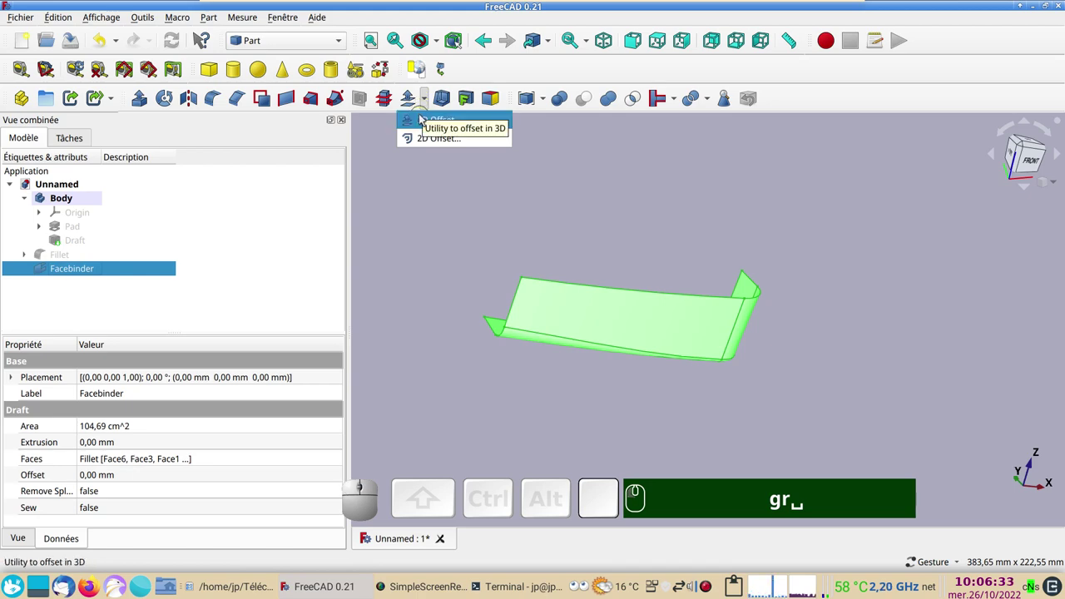
{"action": "left_click", "coordinate": [427, 119]}
{"action": "scroll", "scroll_direction": "up", "scroll_amount": 3}
{"action": "left_click_drag", "start_coordinate": [554, 358], "coordinate": [580, 316]}
{"action": "scroll", "scroll_direction": "up", "scroll_amount": 3}
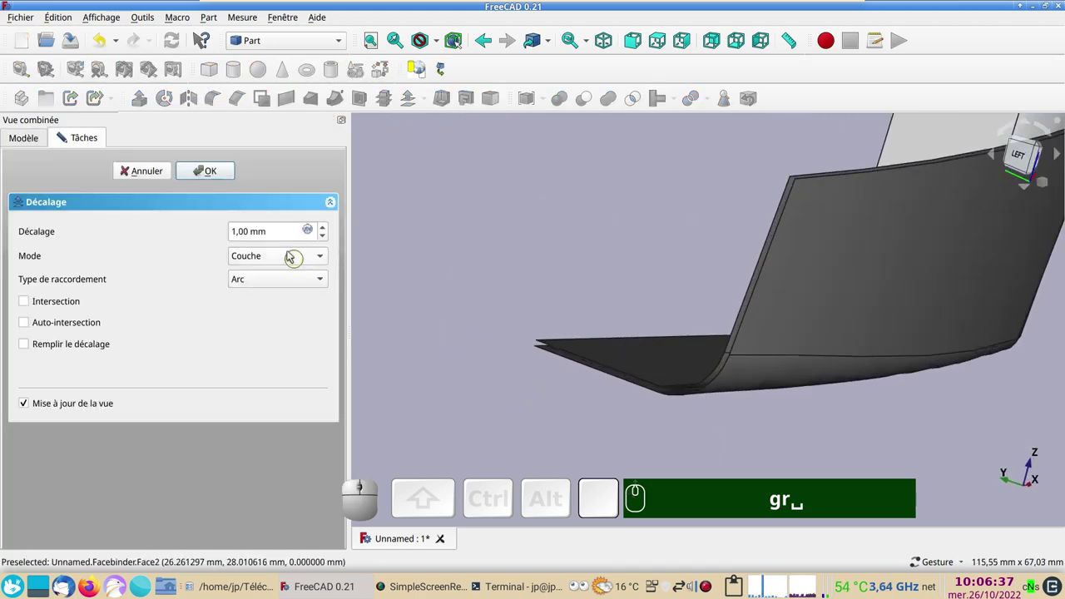
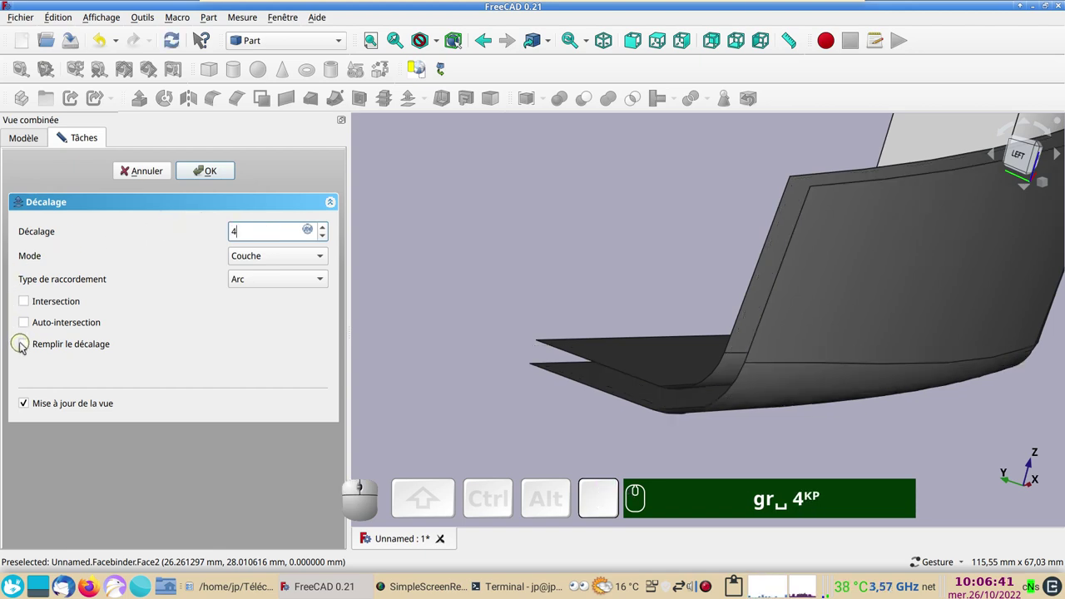
- Make the offset a filled solid shell with Skin mode and Arc joins, previewing the result
{"action": "left_click", "coordinate": [30, 348]}
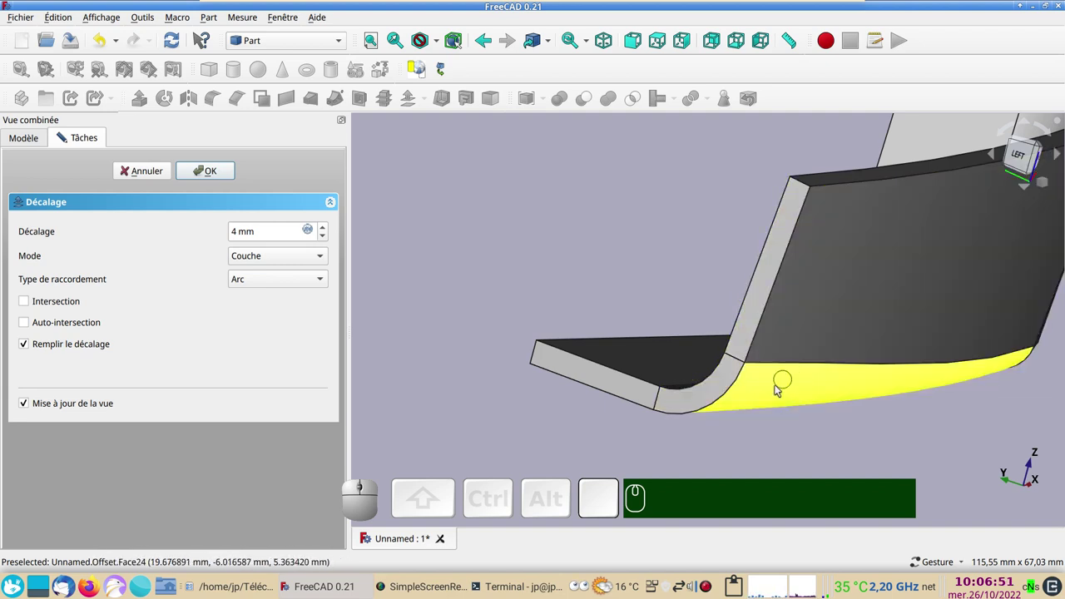
{"action": "scroll", "scroll_direction": "down", "scroll_amount": 3}
{"action": "left_click_drag", "start_coordinate": [611, 240], "coordinate": [667, 314]}
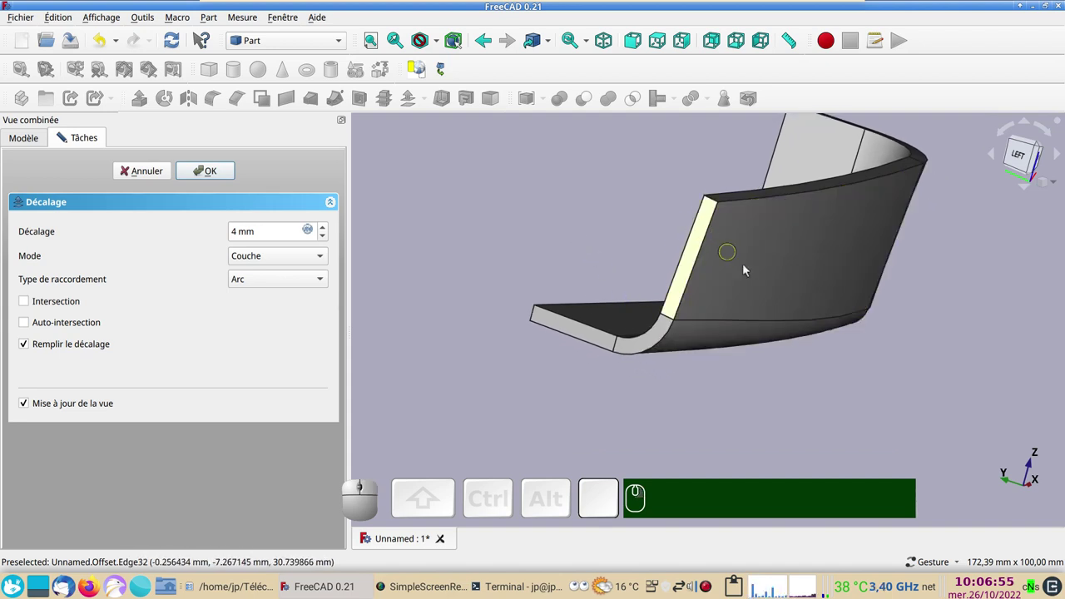
{"action": "left_click", "coordinate": [956, 384]}
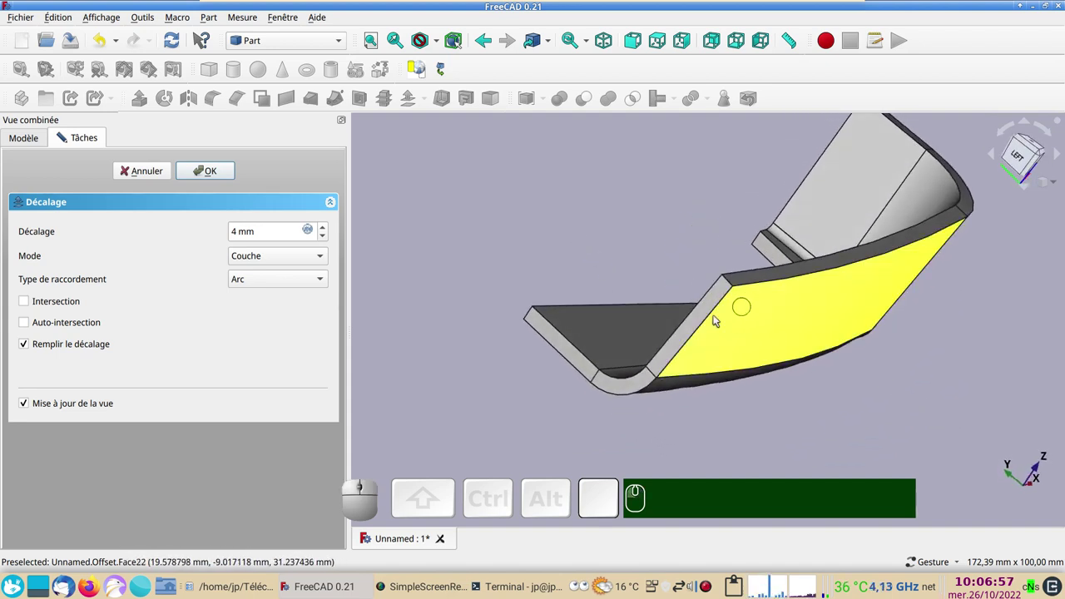
{"action": "scroll", "scroll_direction": "down", "scroll_amount": 3}
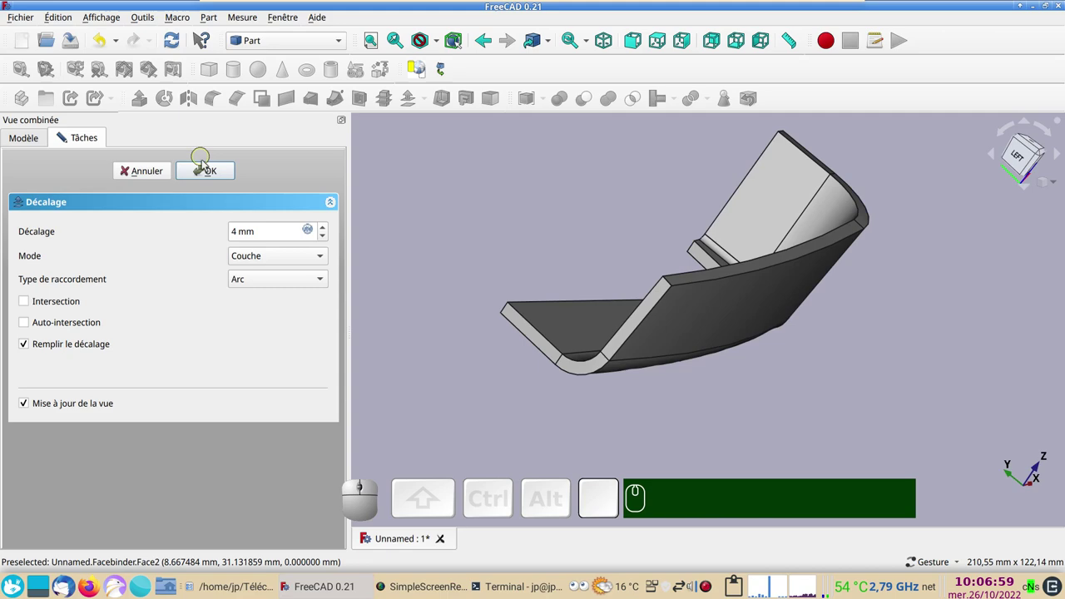
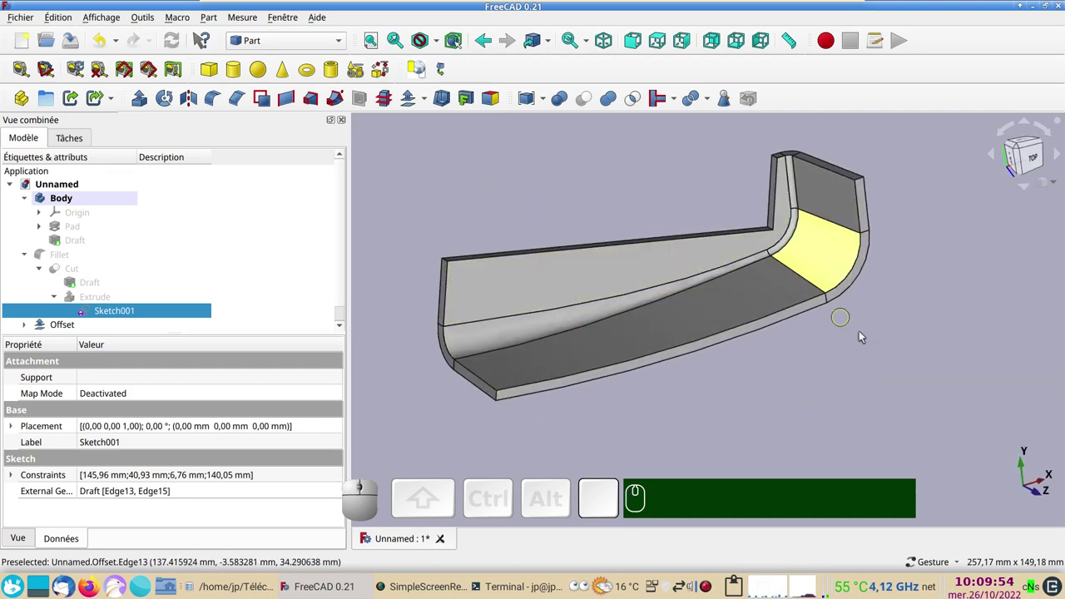
- Orbit the confirmed 4 mm shell to inspect its other side and hooked end
{"action": "scroll", "scroll_direction": "up", "scroll_amount": 3}
{"action": "left_click_drag", "start_coordinate": [904, 289], "coordinate": [752, 345]}
{"action": "left_click", "coordinate": [597, 266]}
{"action": "left_click_drag", "start_coordinate": [758, 230], "coordinate": [737, 327]}
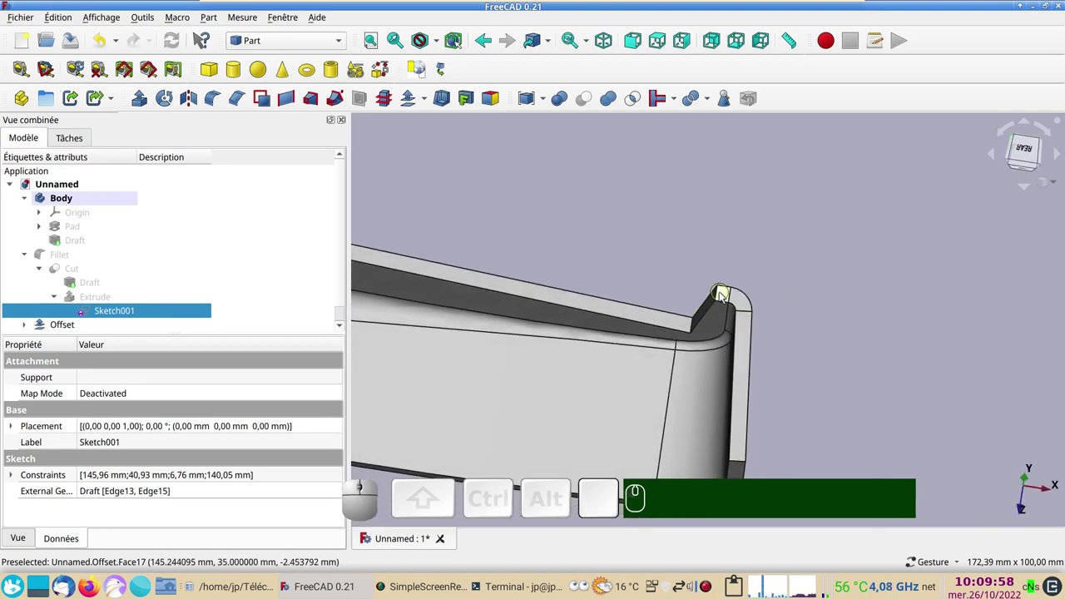
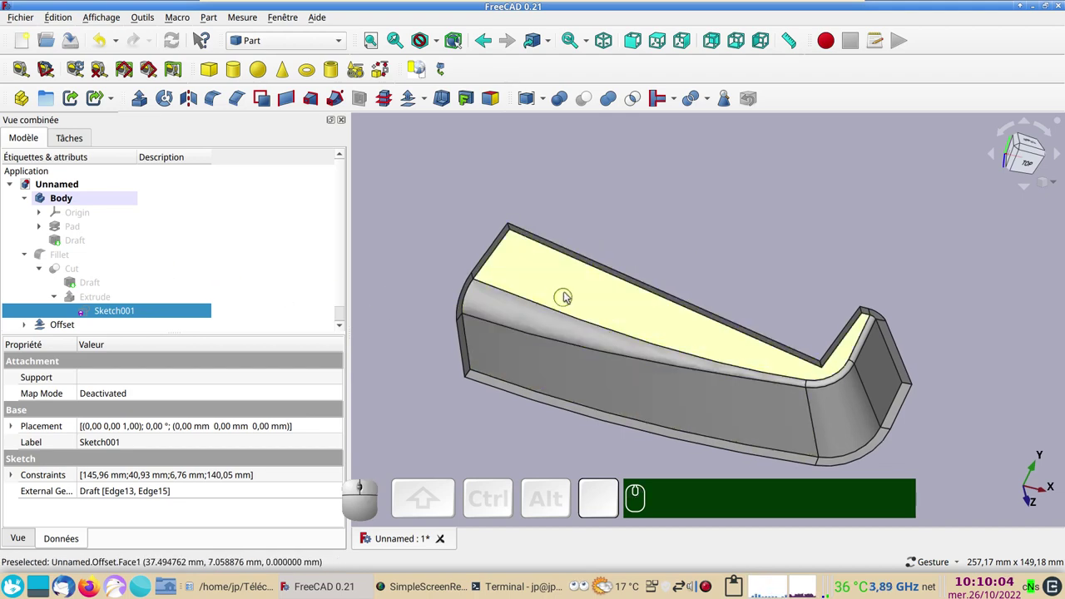
- Hide the Facebinder nested under Offset so only the offset shell shows
{"action": "left_click", "coordinate": [575, 295]}
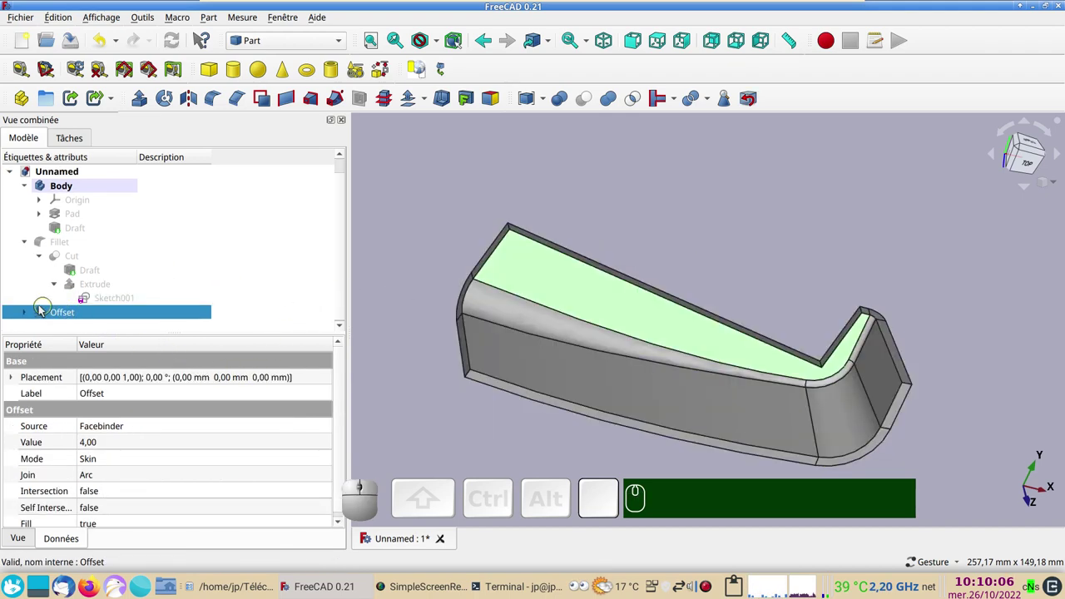
{"action": "left_click", "coordinate": [31, 312]}
{"action": "scroll", "scroll_direction": "down", "scroll_amount": 3}
{"action": "left_click", "coordinate": [99, 312]}
{"action": "key", "text": "space"}
{"action": "key", "text": "space"}
{"action": "key", "text": "space"}
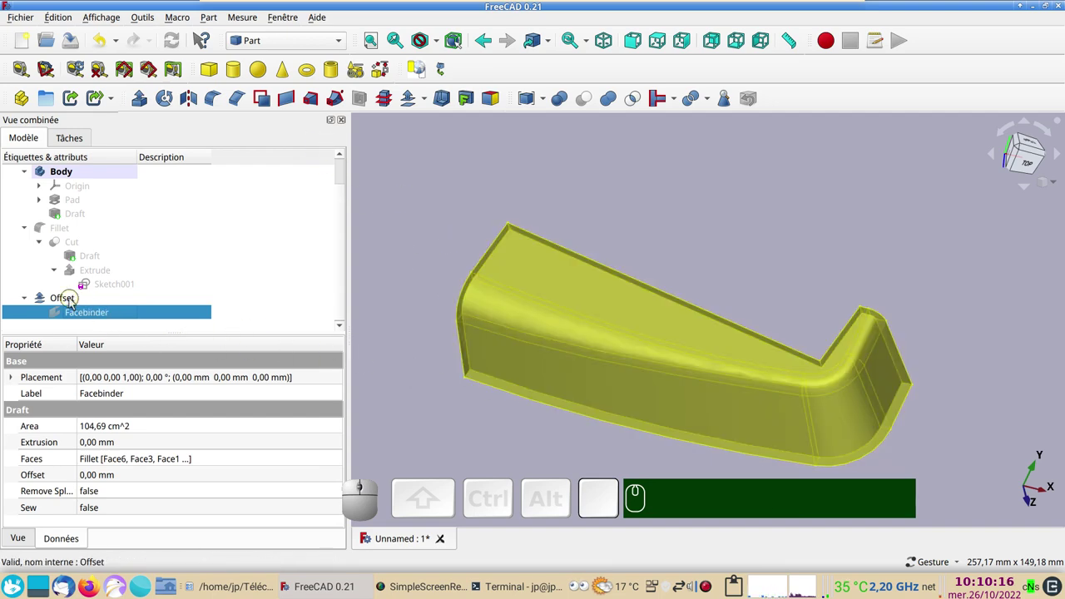
- Start a Part Fillet on the Offset shell and pick its outer bottom edges
{"action": "left_click", "coordinate": [77, 303]}
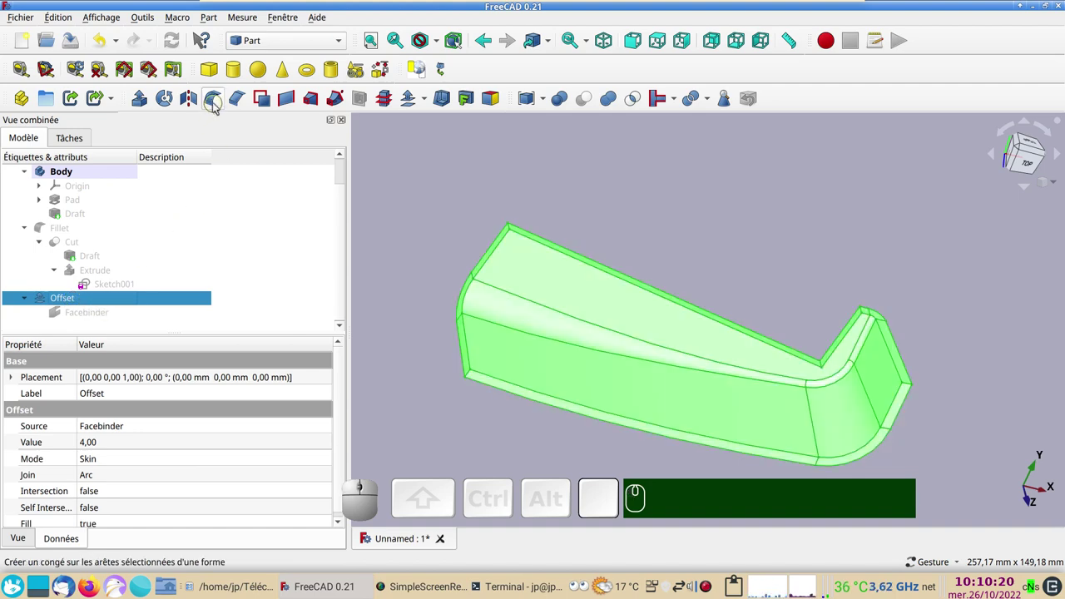
{"action": "left_click", "coordinate": [223, 109]}
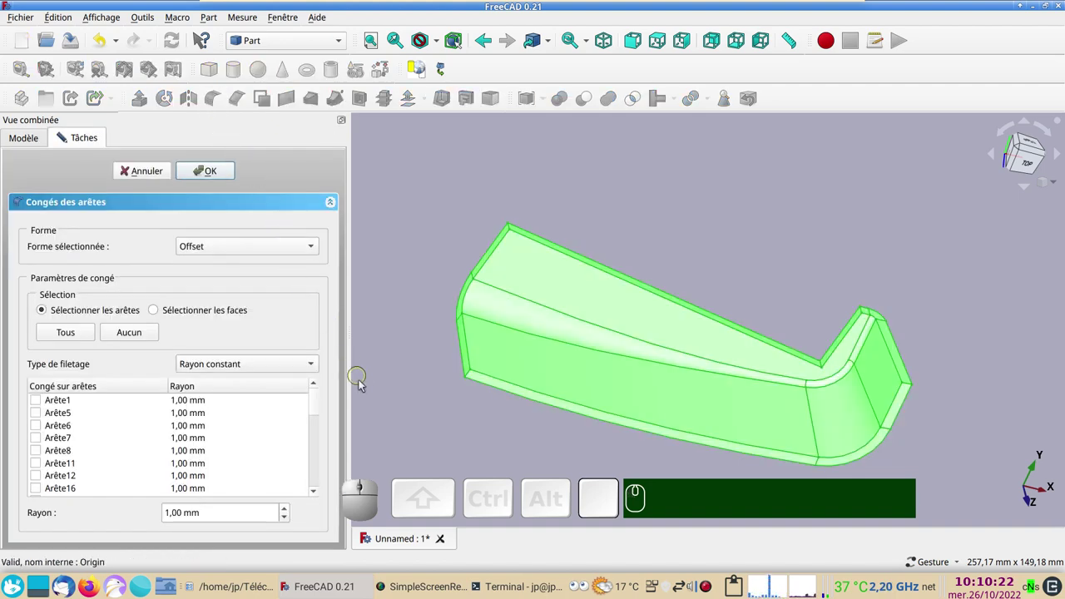
{"action": "scroll", "scroll_direction": "up", "scroll_amount": 3}
{"action": "left_click", "coordinate": [460, 405]}
{"action": "scroll", "scroll_direction": "up", "scroll_amount": 3}
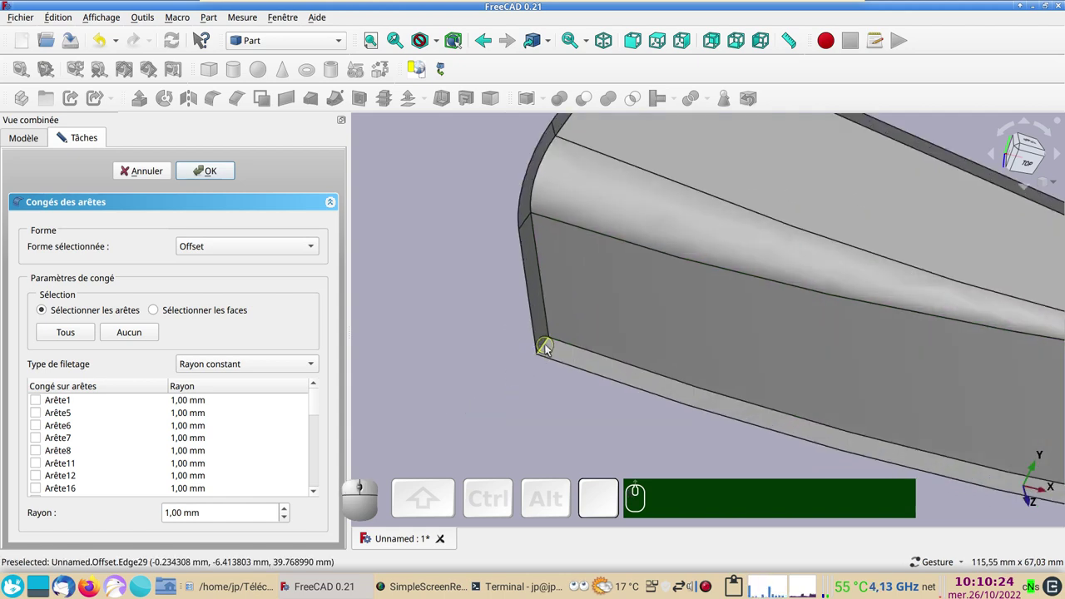
{"action": "left_click", "coordinate": [549, 345]}
{"action": "right_click", "coordinate": [472, 311]}
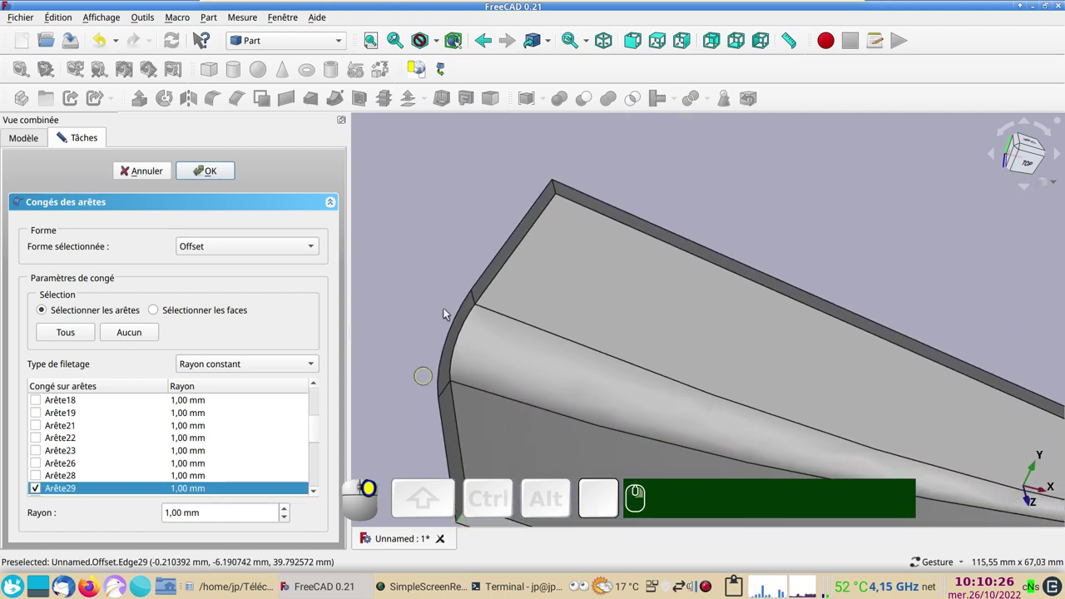
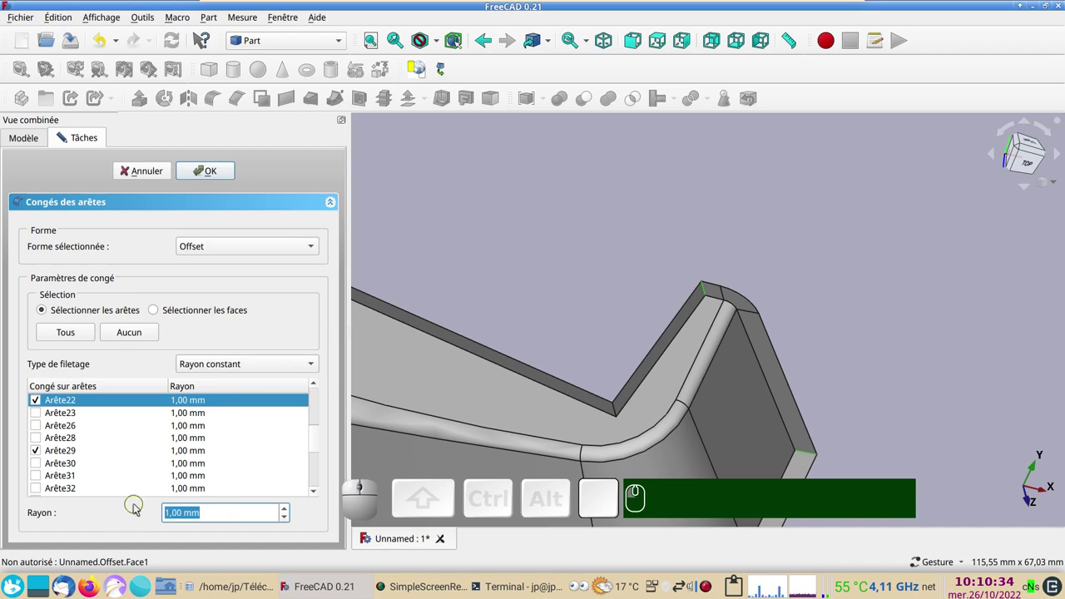
- Set the fillet radius to 3.5 mm for the two edges, producing Fillet001
{"action": "key", "text": "KP_5"}
{"action": "key", "text": "KP_Enter"}
{"action": "left_click", "coordinate": [45, 309]}
{"action": "scroll", "scroll_direction": "down", "scroll_amount": 3}
{"action": "key", "text": "KP_3"}
{"action": "key", "text": "KP_Decimal"}
{"action": "key", "text": "KP_5"}
{"action": "key", "text": "KP_Enter"}
{"action": "key", "text": "KP_5"}
{"action": "key", "text": "Return"}
{"action": "key", "text": "KP_3"}
{"action": "type", "text": "."}
{"action": "scroll", "scroll_direction": "up", "scroll_amount": 3}
{"action": "key", "text": "KP_5"}
{"action": "key", "text": "Return"}
{"action": "key", "text": "KP_3"}
{"action": "type", "text": "."}
{"action": "left_click_drag", "start_coordinate": [808, 320], "coordinate": [781, 306]}
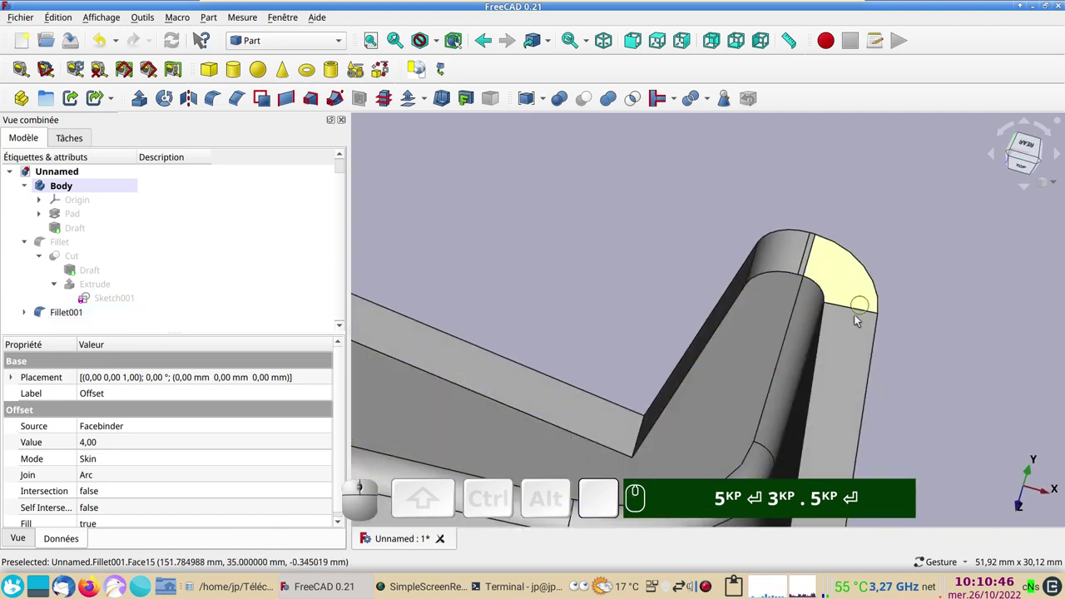
{"action": "scroll", "scroll_direction": "down", "scroll_amount": 3}
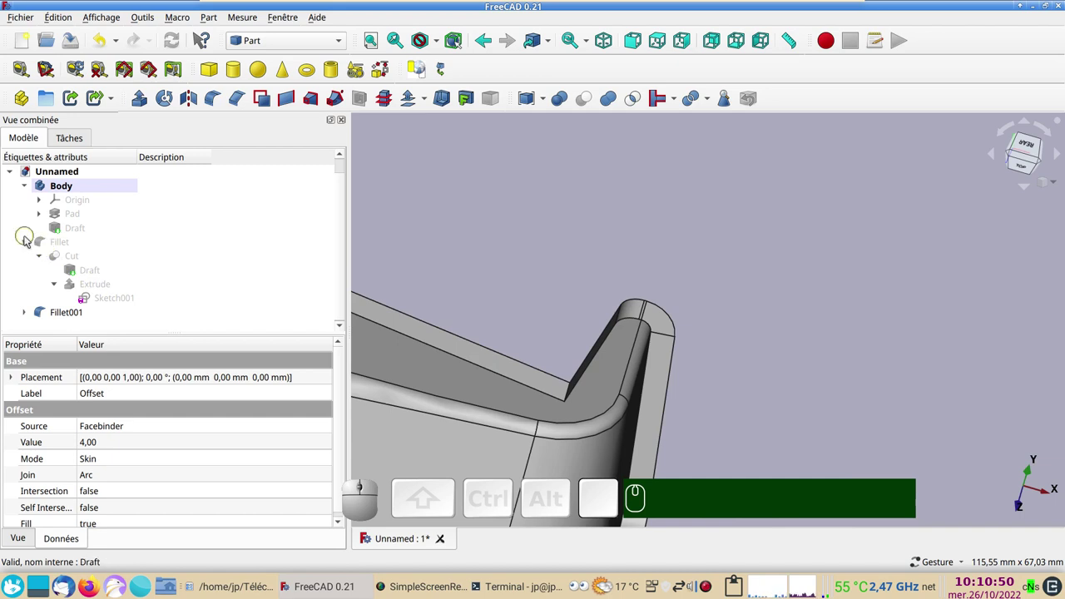
{"action": "left_click", "coordinate": [29, 241]}
{"action": "left_click", "coordinate": [28, 253]}
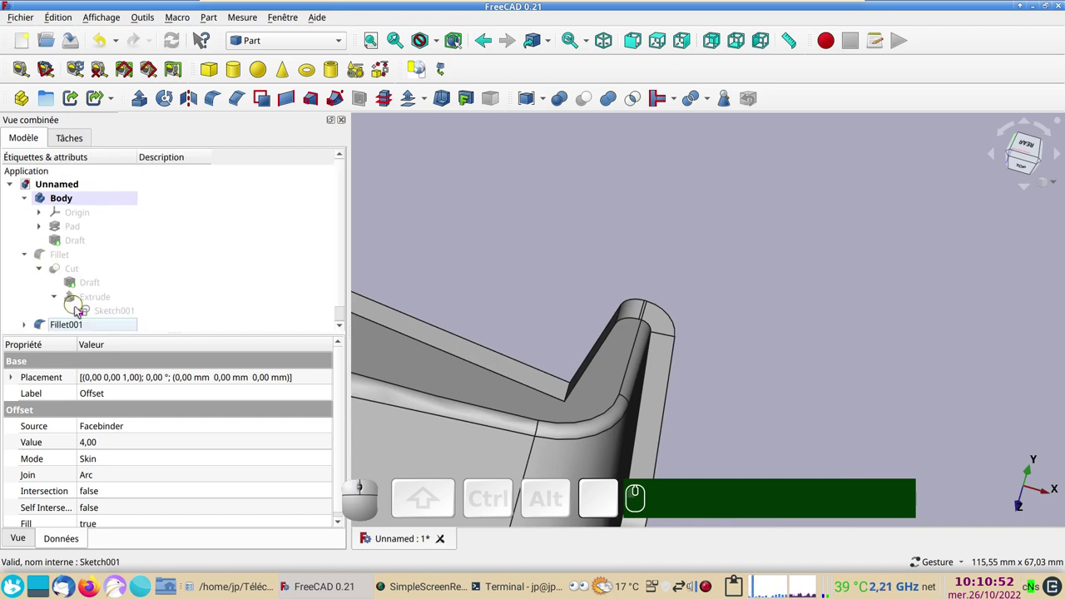
{"action": "left_click", "coordinate": [113, 313]}
- Edit Sketch001 and delete its 145.96 mm and 140.05 mm length constraints
{"action": "key", "text": "space"}
{"action": "left_click", "coordinate": [113, 312]}
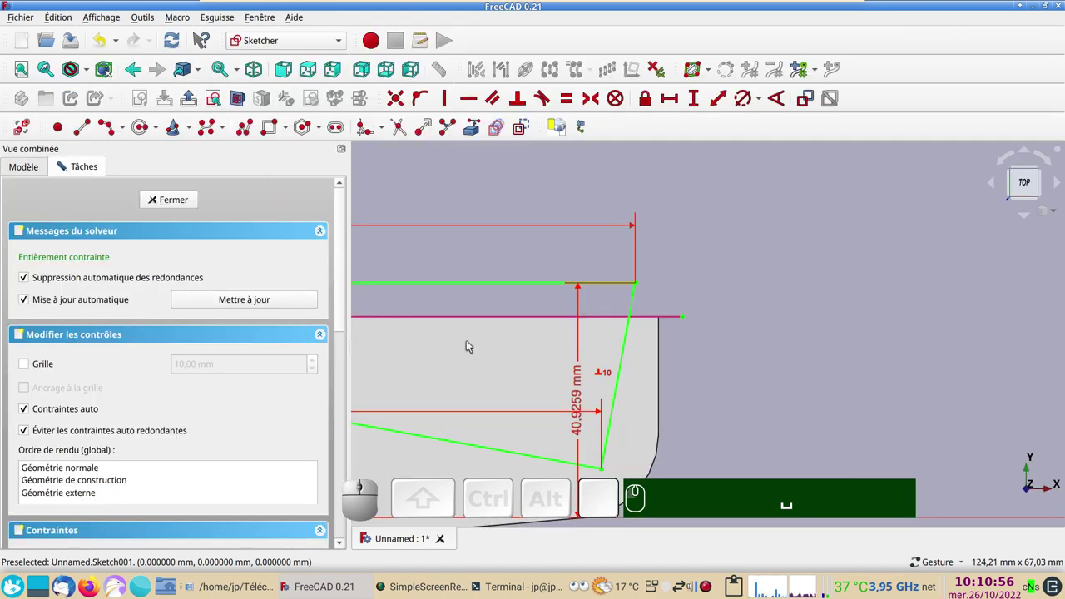
{"action": "scroll", "scroll_direction": "down", "scroll_amount": 3}
{"action": "left_click_drag", "start_coordinate": [457, 350], "coordinate": [605, 300]}
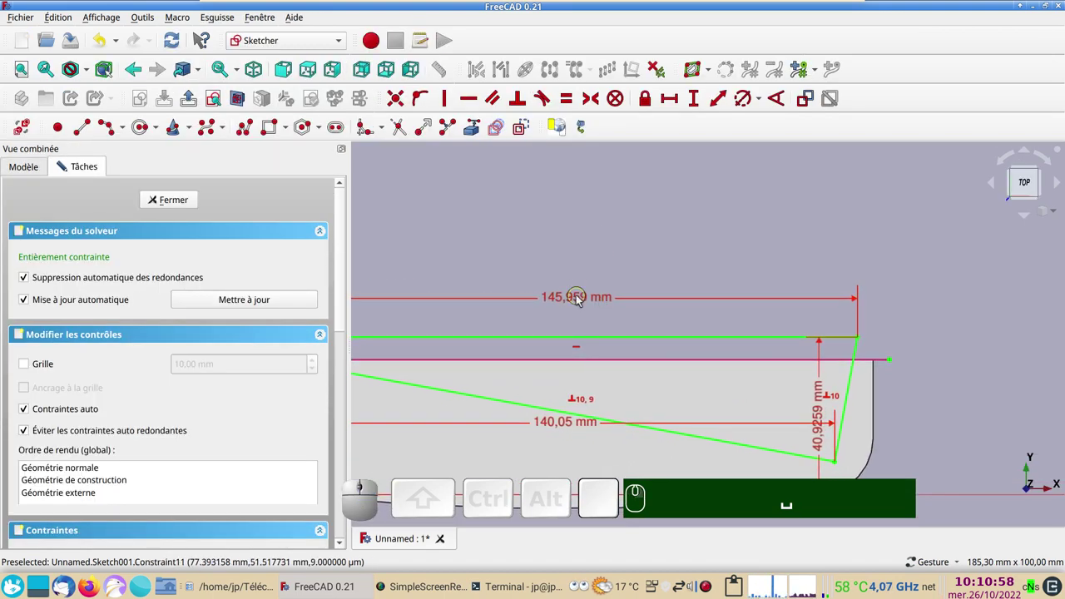
{"action": "left_click", "coordinate": [593, 299]}
{"action": "key", "text": "Delete"}
{"action": "left_click", "coordinate": [576, 427]}
{"action": "key", "text": "Delete"}
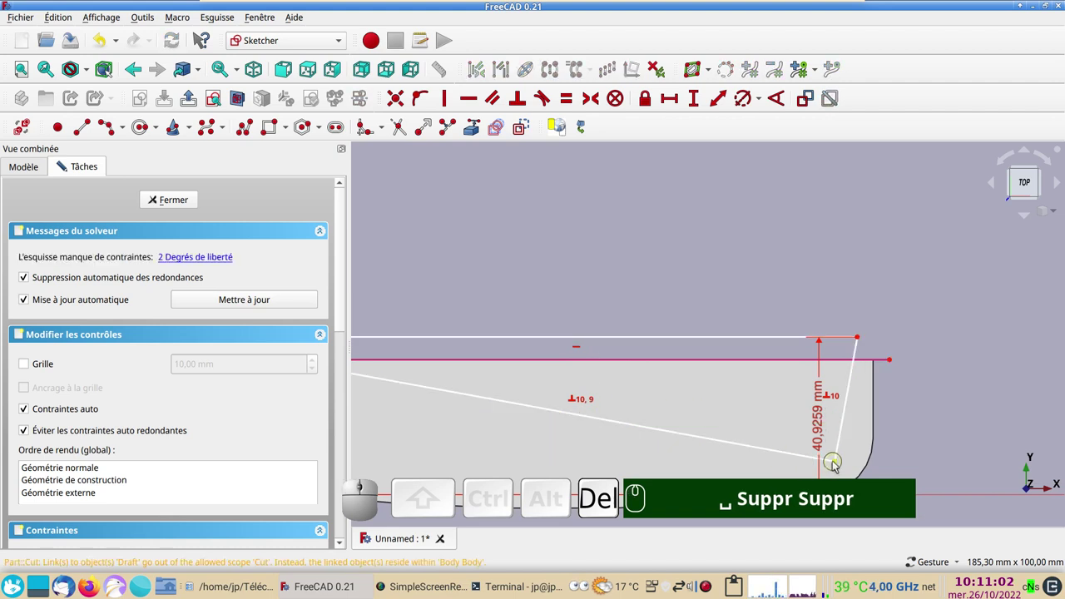
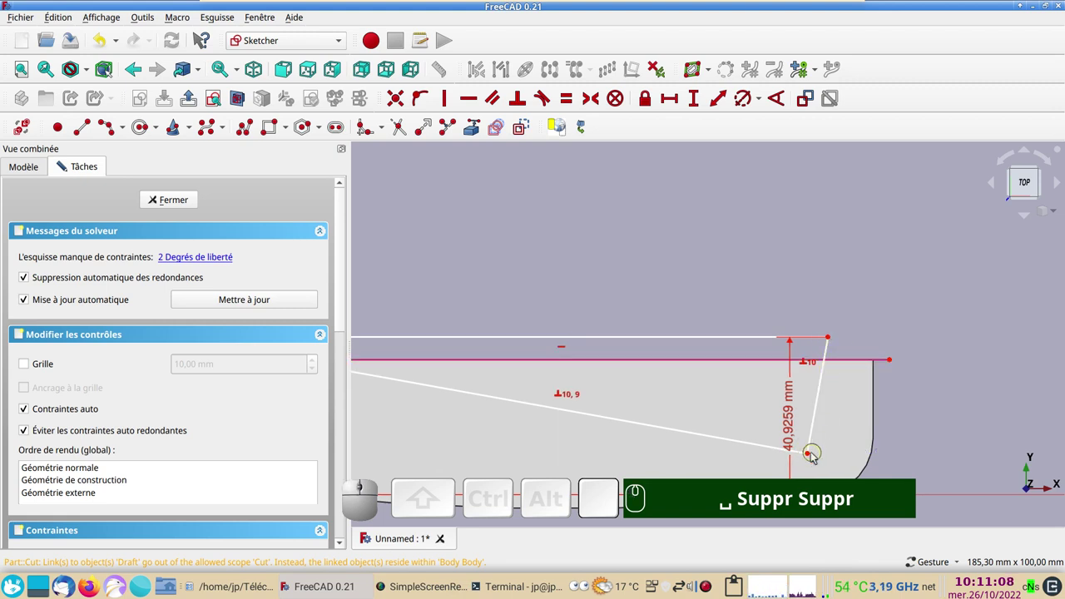
- Add a 132.869 mm horizontal distance, close the sketch and view the updated shell
{"action": "left_click", "coordinate": [812, 455]}
{"action": "left_click", "coordinate": [647, 104]}
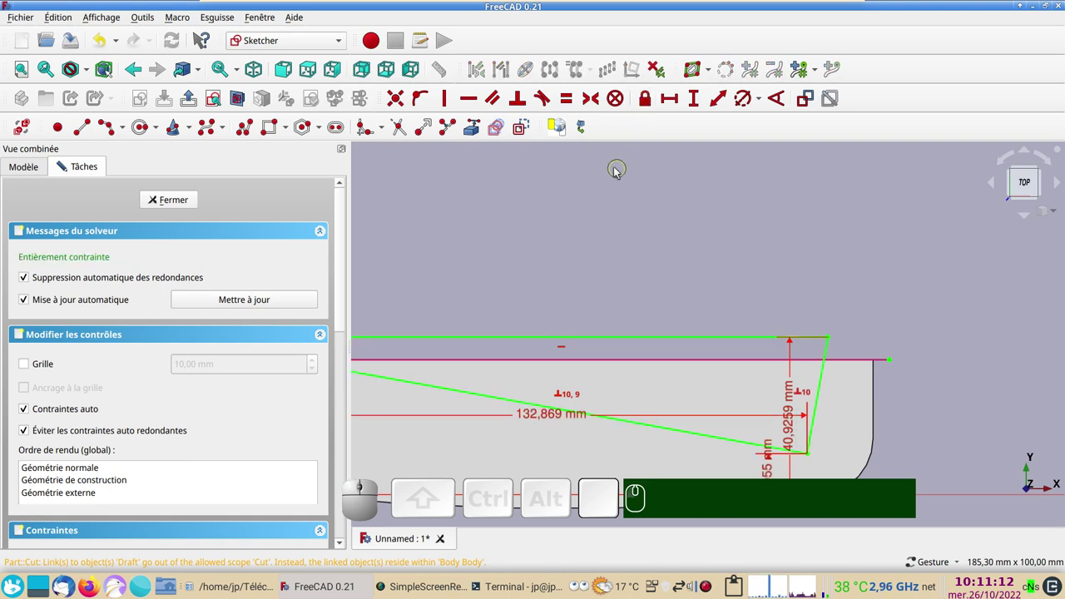
{"action": "left_click", "coordinate": [182, 200]}
{"action": "scroll", "scroll_direction": "down", "scroll_amount": 3}
{"action": "left_click_drag", "start_coordinate": [512, 262], "coordinate": [583, 331]}
{"action": "left_click_drag", "start_coordinate": [583, 331], "coordinate": [594, 367]}
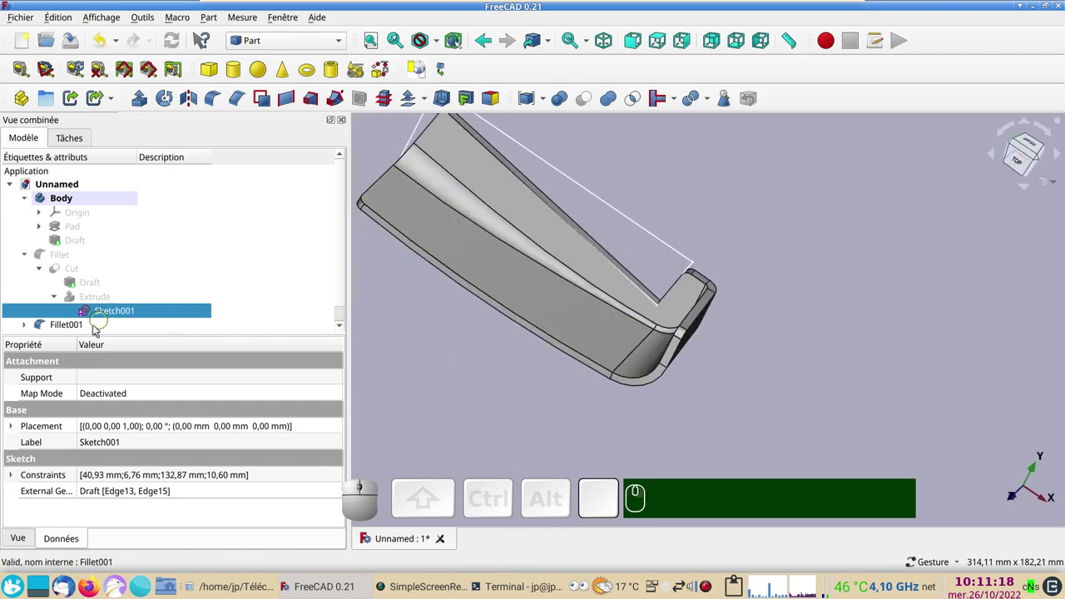
{"action": "left_click", "coordinate": [80, 328]}
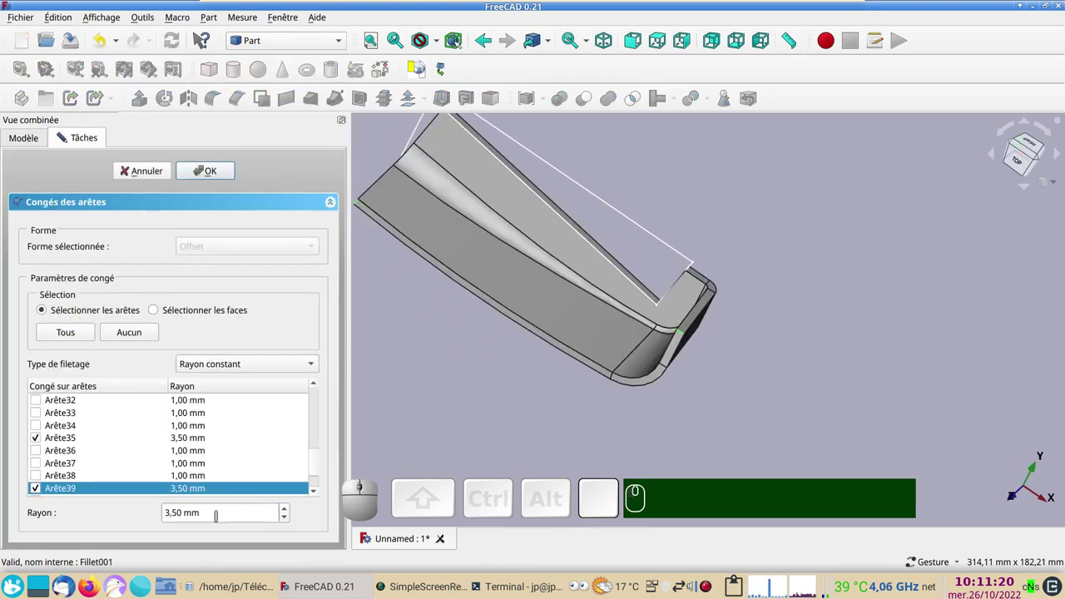
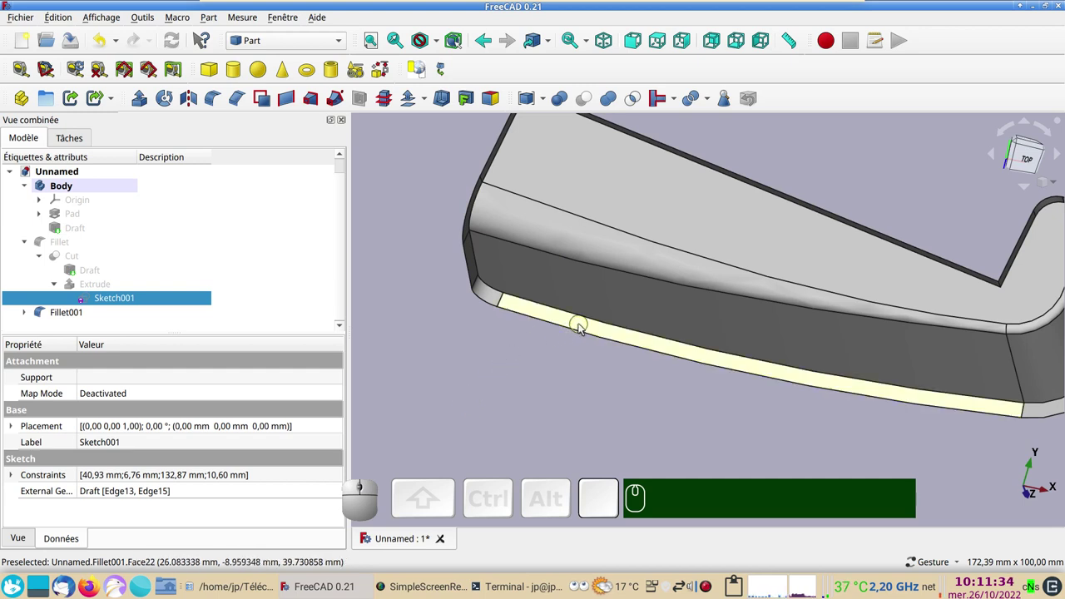
- Start a Part Fillet on Fillet001 in face-selection mode and pick the top rim face
{"action": "left_click", "coordinate": [584, 325]}
{"action": "left_click", "coordinate": [581, 284]}
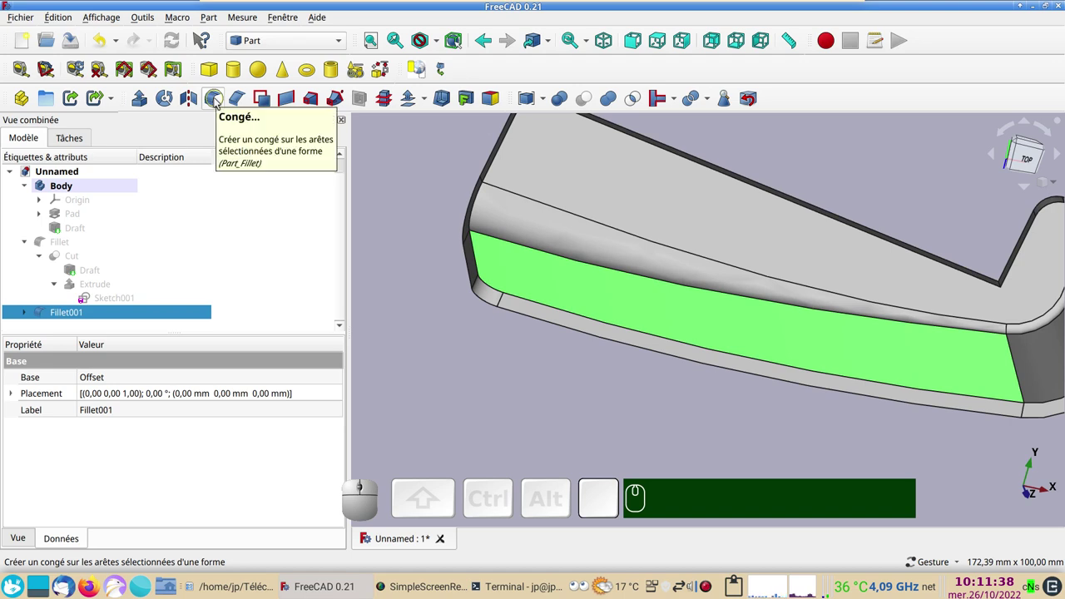
{"action": "left_click", "coordinate": [224, 104]}
{"action": "left_click", "coordinate": [434, 340]}
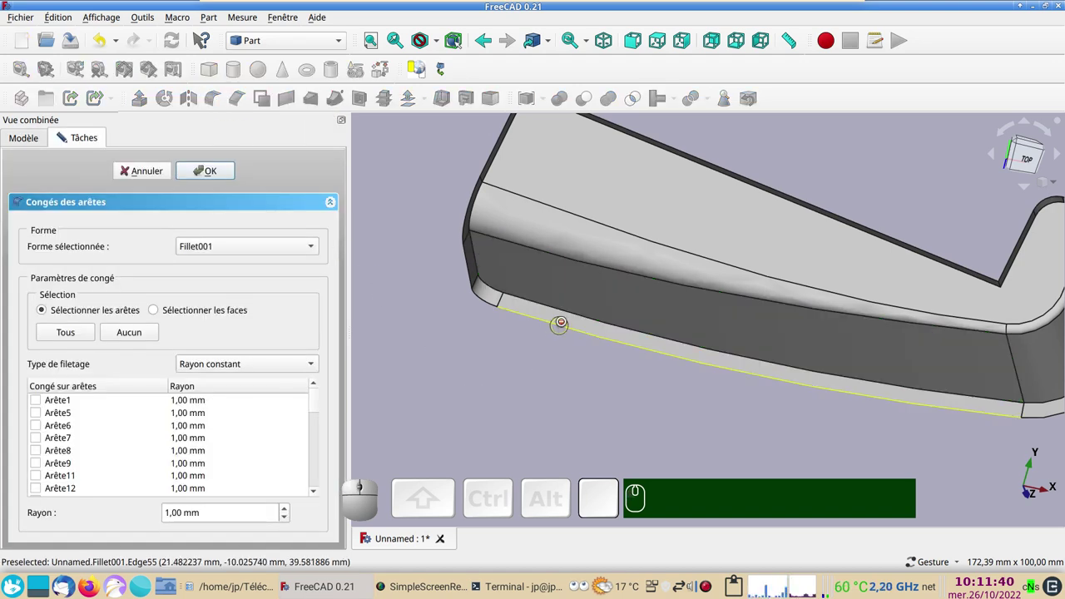
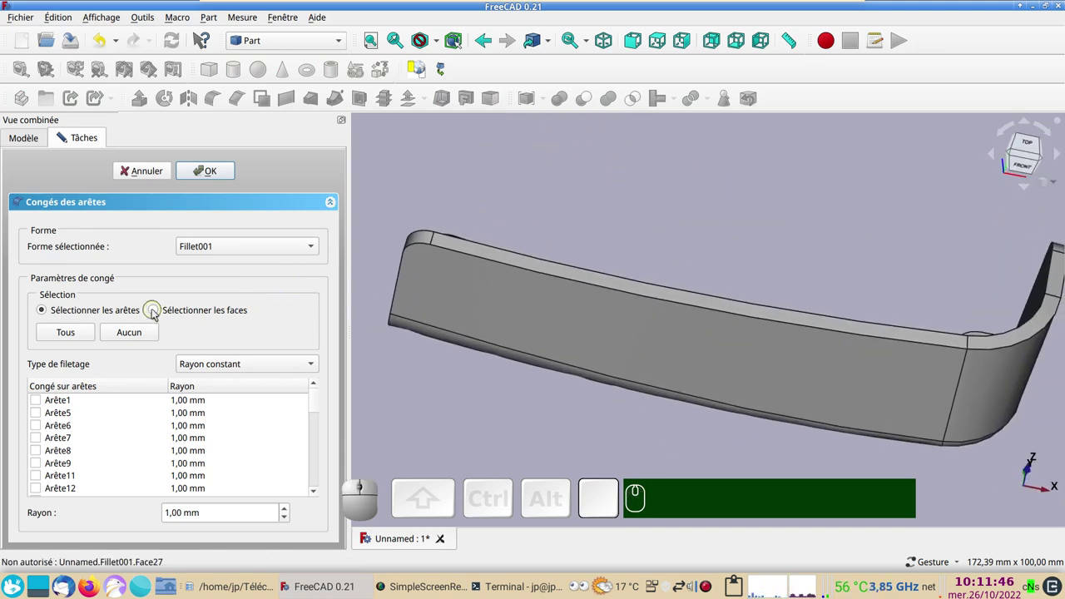
{"action": "left_click", "coordinate": [157, 311]}
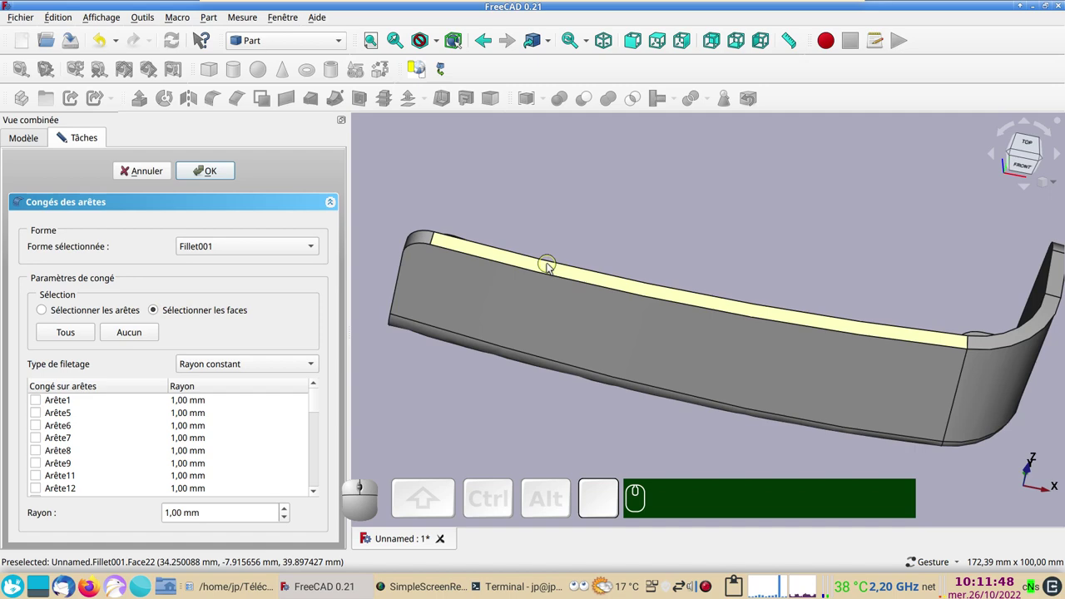
{"action": "left_click", "coordinate": [553, 268]}
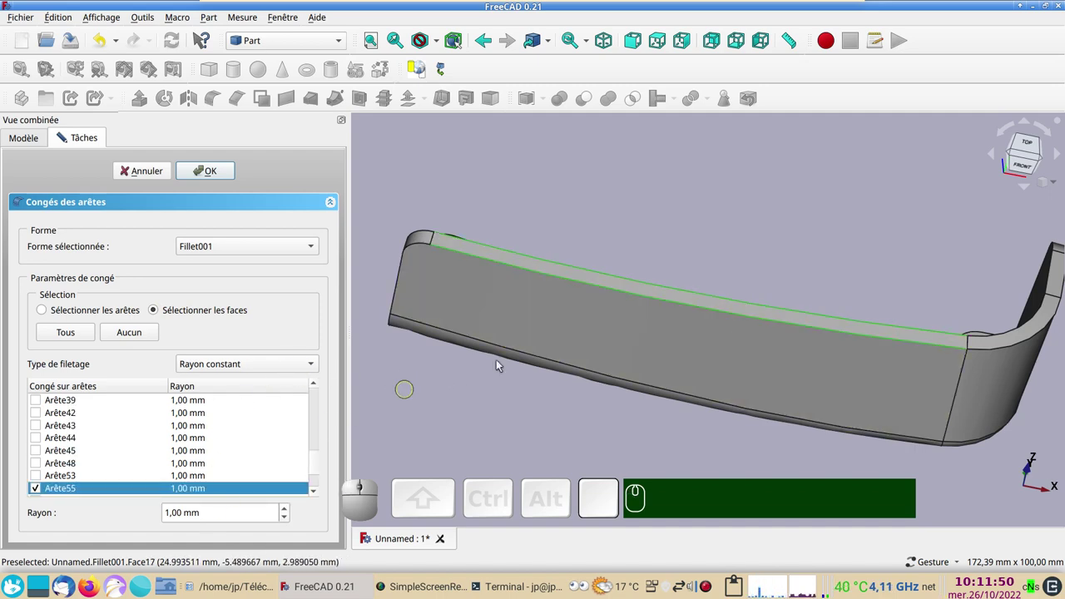
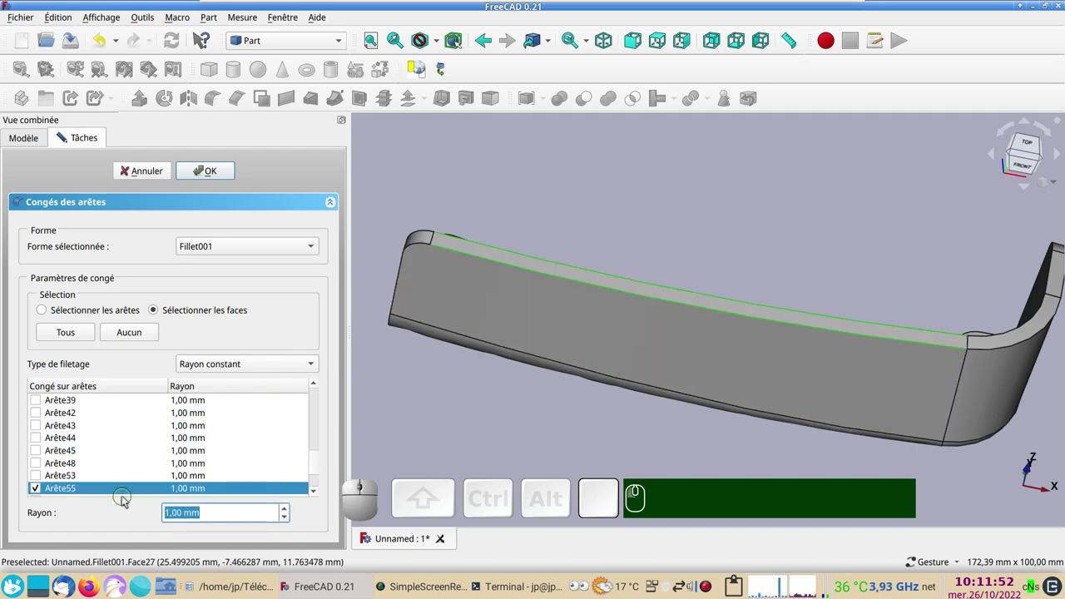
- Set the rim fillet radius to 1.5 mm and confirm, creating Fillet002
{"action": "key", "text": "KP_1"}
{"action": "key", "text": "KP_Decimal"}
{"action": "key", "text": "KP_5"}
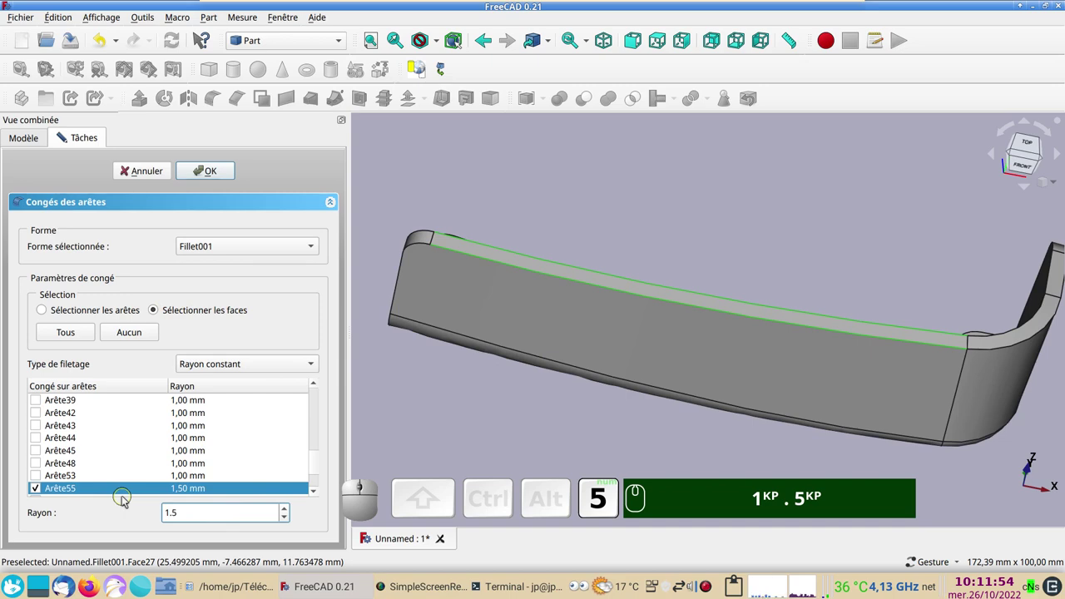
{"action": "left_click", "coordinate": [219, 174]}
{"action": "left_click_drag", "start_coordinate": [852, 290], "coordinate": [855, 363]}
{"action": "key", "text": "KP_1"}
{"action": "type", "text": "."}
{"action": "key", "text": "KP_5"}
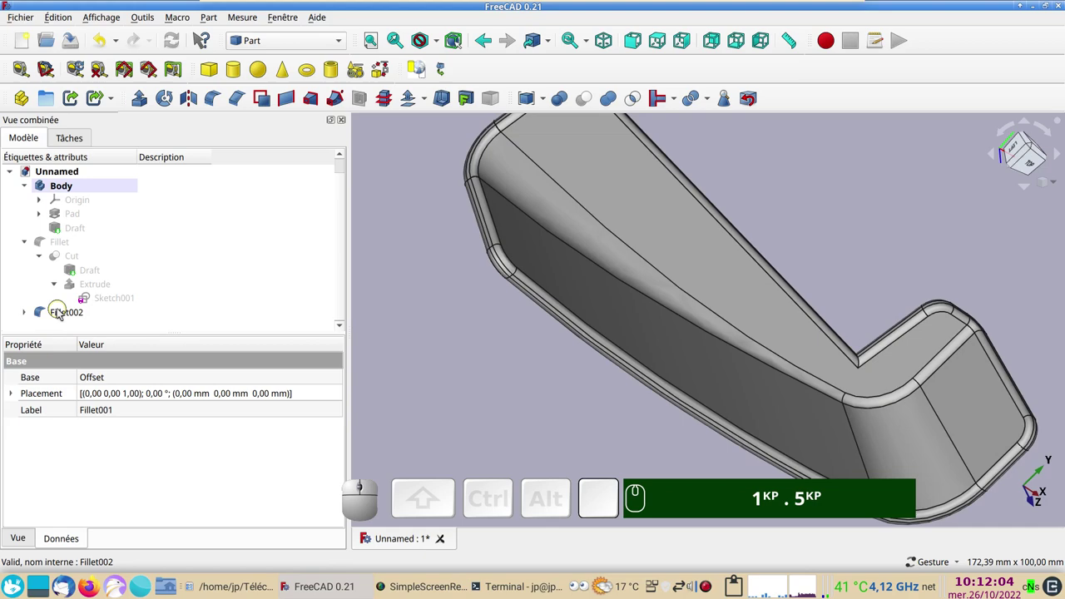
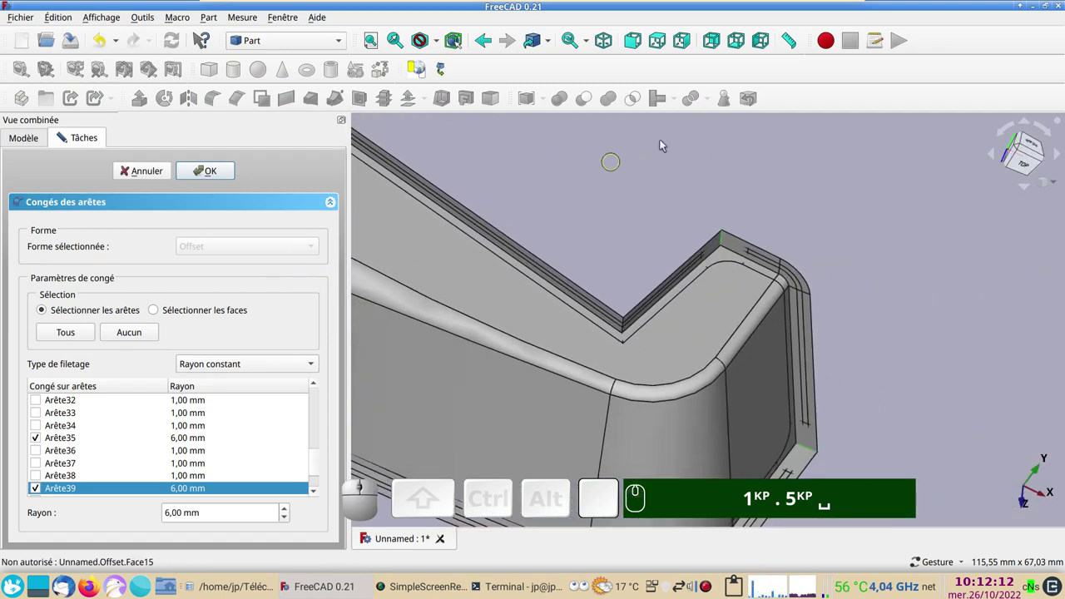
- Re-edit Fillet001 with Arête35 and Arête39 checked at 6.00 mm and show the hood as wireframe
{"action": "left_click", "coordinate": [595, 153]}
{"action": "left_click", "coordinate": [427, 72]}
{"action": "scroll", "scroll_direction": "up", "scroll_amount": 3}
{"action": "key", "text": "KP_1"}
{"action": "type", "text": "."}
{"action": "key", "text": "KP_5"}
{"action": "left_click", "coordinate": [607, 382]}
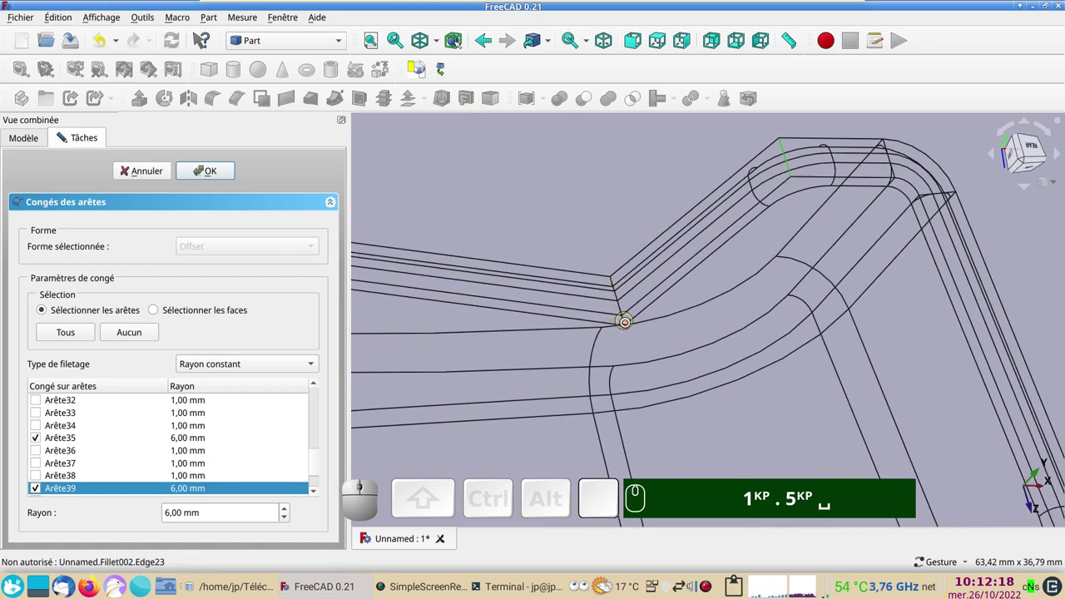
- Close the Fillet001 task without changes and select Fillet001 in the model tree
{"action": "left_click", "coordinate": [162, 171]}
{"action": "left_click", "coordinate": [74, 299]}
{"action": "key", "text": "space"}
{"action": "key", "text": "space"}
{"action": "left_click", "coordinate": [82, 308]}
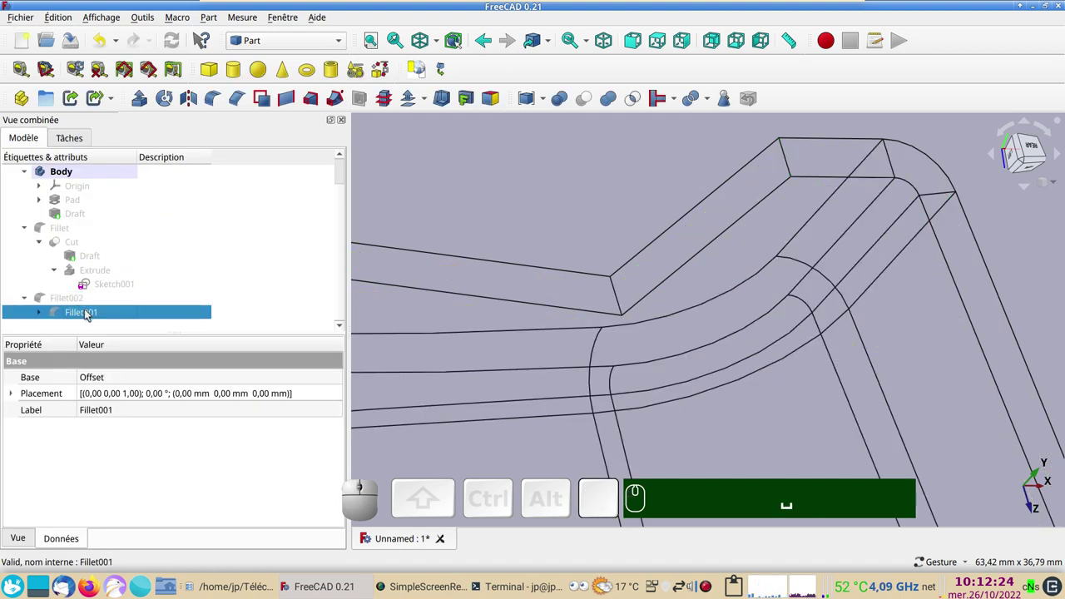
- Add the short hook-bend corner edge to Fillet001, then delete the failing Fillet002
{"action": "left_click", "coordinate": [89, 311]}
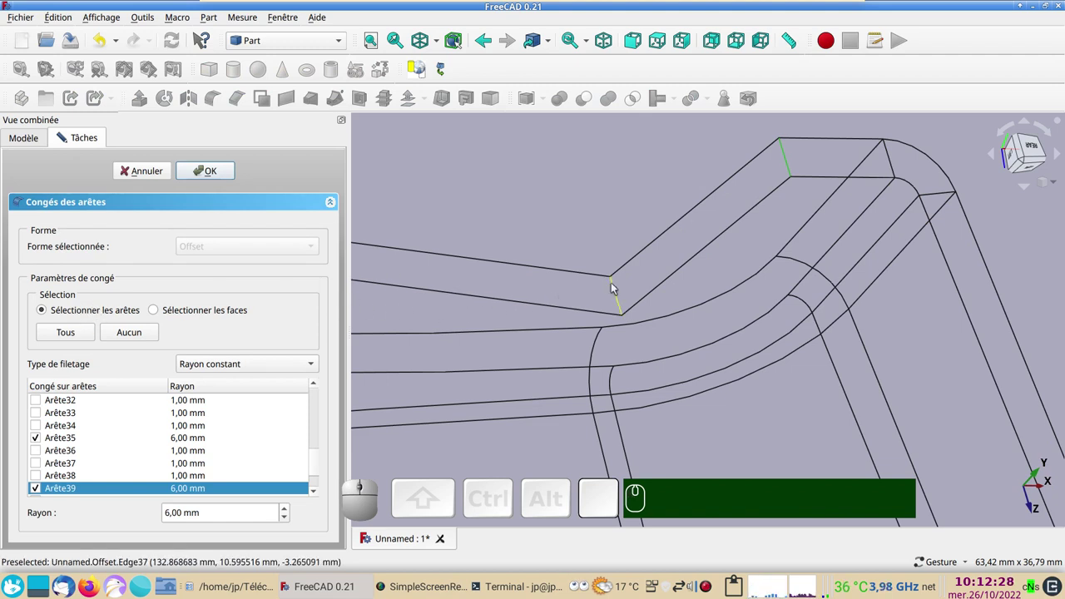
{"action": "left_click", "coordinate": [619, 290]}
{"action": "left_click", "coordinate": [223, 172]}
{"action": "left_click", "coordinate": [85, 298]}
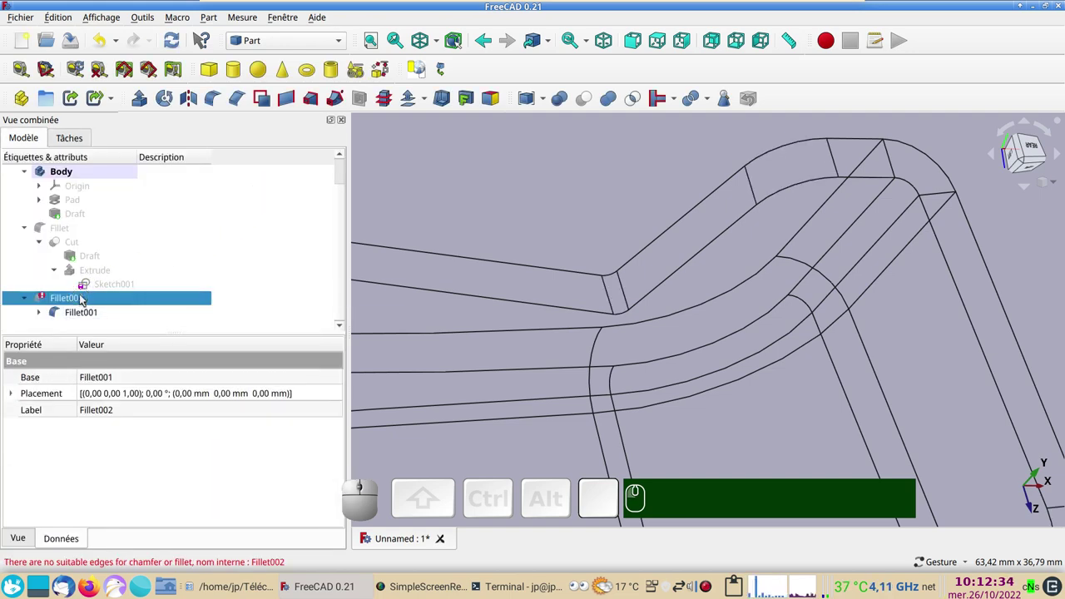
{"action": "key", "text": "Delete"}
{"action": "scroll", "scroll_direction": "down", "scroll_amount": 3}
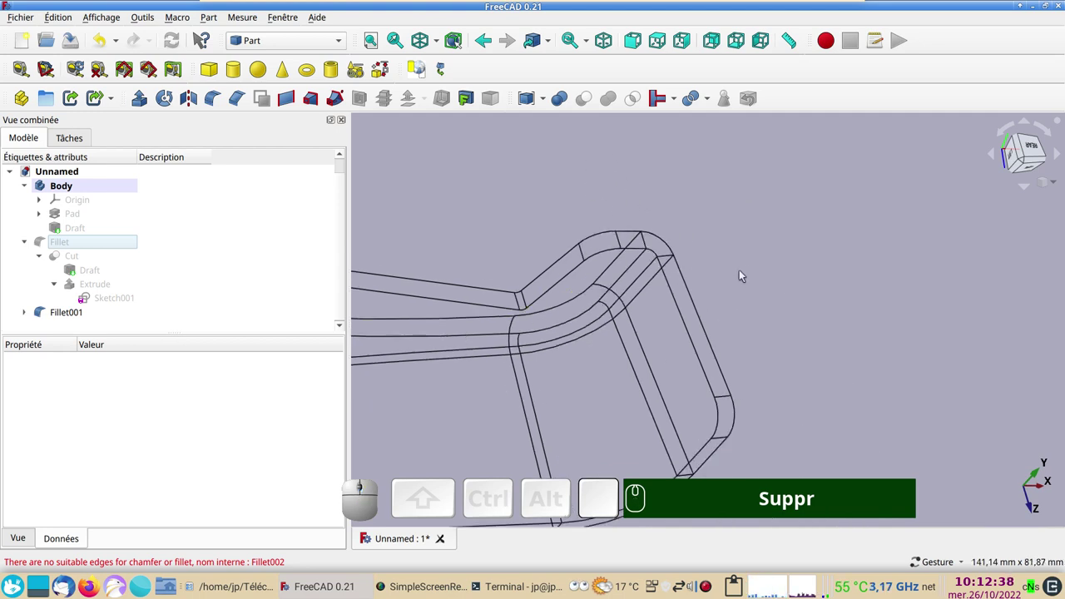
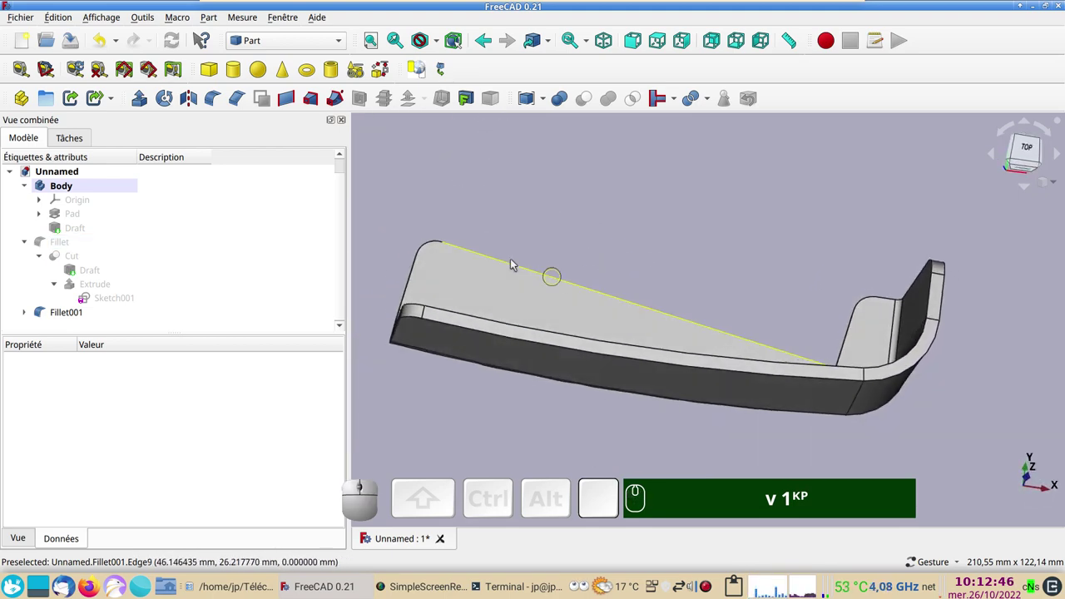
- Start a new fillet on Fillet001 set to select faces at the default 1 mm radius
{"action": "left_click", "coordinate": [494, 287]}
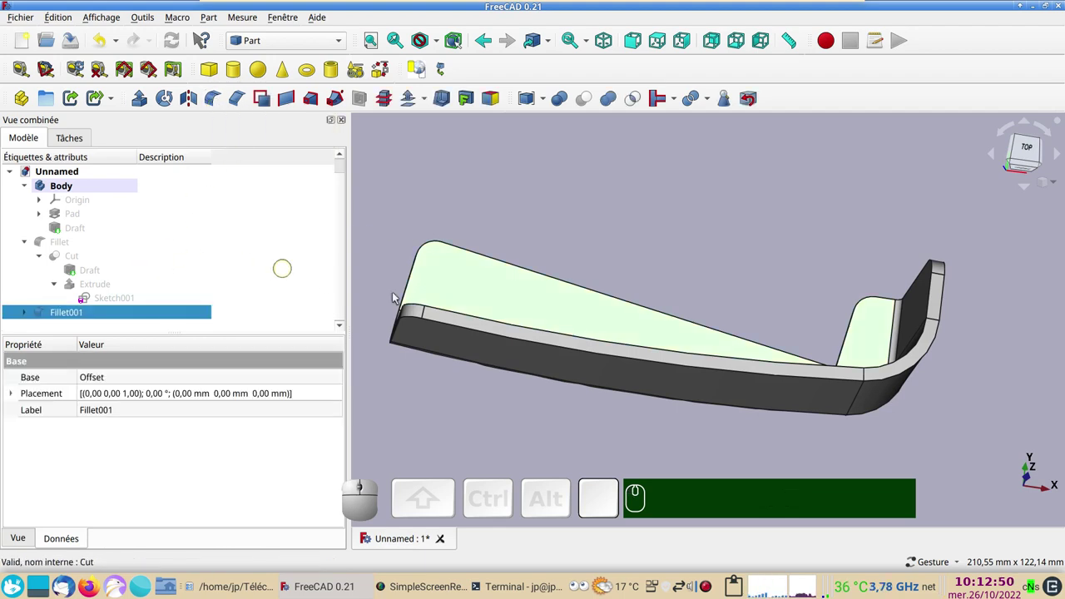
{"action": "left_click", "coordinate": [219, 99]}
{"action": "left_click", "coordinate": [153, 306]}
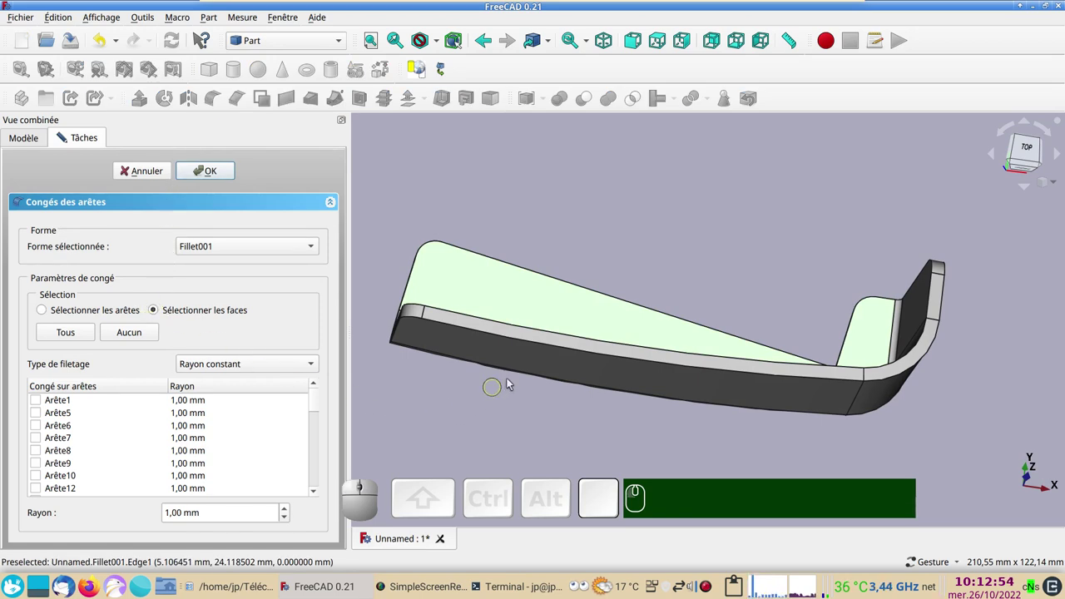
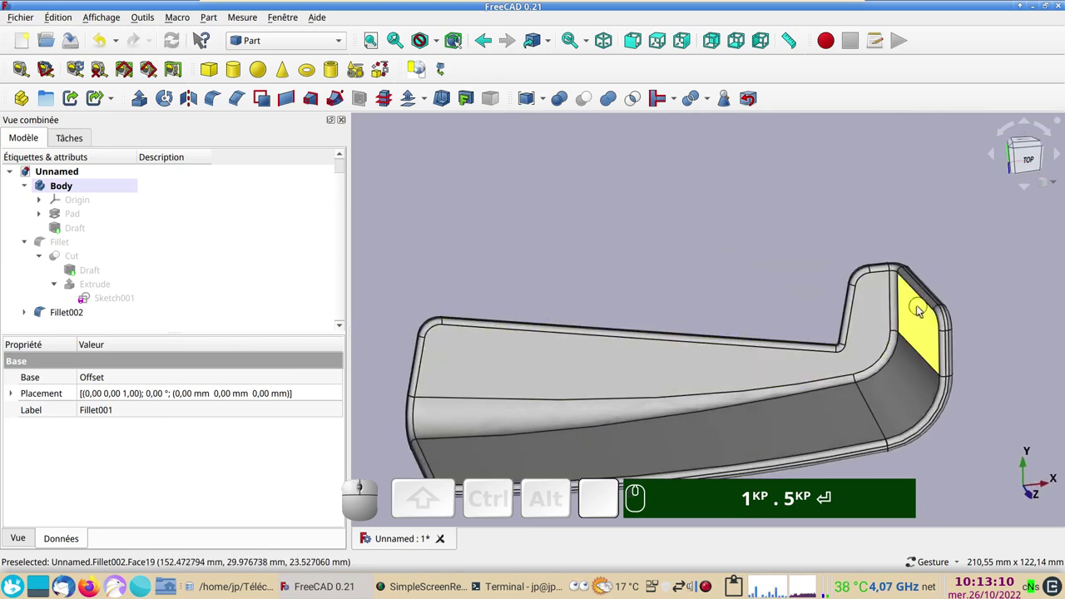
{"action": "left_click", "coordinate": [885, 356]}
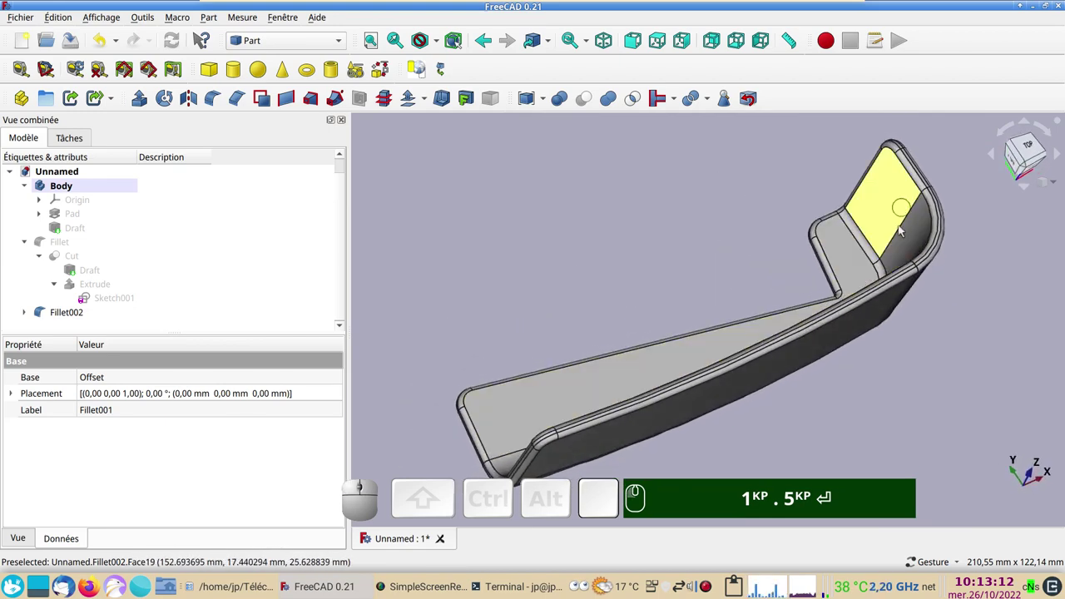
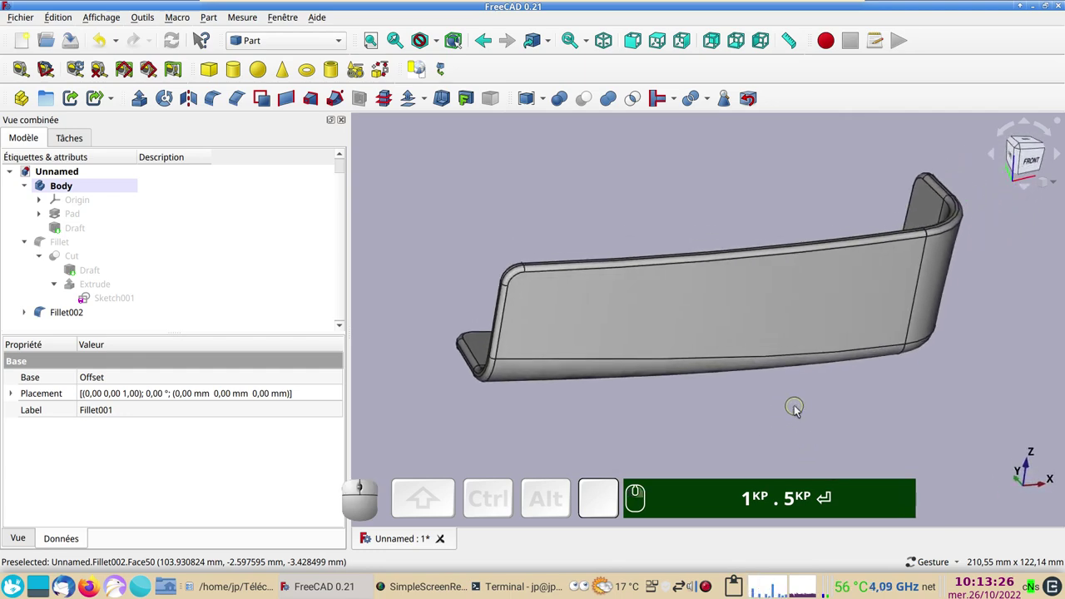
{"action": "left_click_drag", "start_coordinate": [749, 422], "coordinate": [758, 221]}
{"action": "left_click_drag", "start_coordinate": [772, 183], "coordinate": [906, 237]}
{"action": "left_click", "coordinate": [1026, 155]}
{"action": "left_click_drag", "start_coordinate": [1045, 294], "coordinate": [696, 295]}
{"action": "left_click_drag", "start_coordinate": [552, 300], "coordinate": [630, 316]}
{"action": "key", "text": "KP_1"}
{"action": "key", "text": "KP_1"}
{"action": "type", "text": "."}
{"action": "key", "text": "KP_5"}
{"action": "key", "text": "Return"}
{"action": "left_click_drag", "start_coordinate": [678, 389], "coordinate": [679, 421]}
{"action": "left_click_drag", "start_coordinate": [749, 427], "coordinate": [734, 439]}
{"action": "left_click_drag", "start_coordinate": [712, 418], "coordinate": [744, 448]}
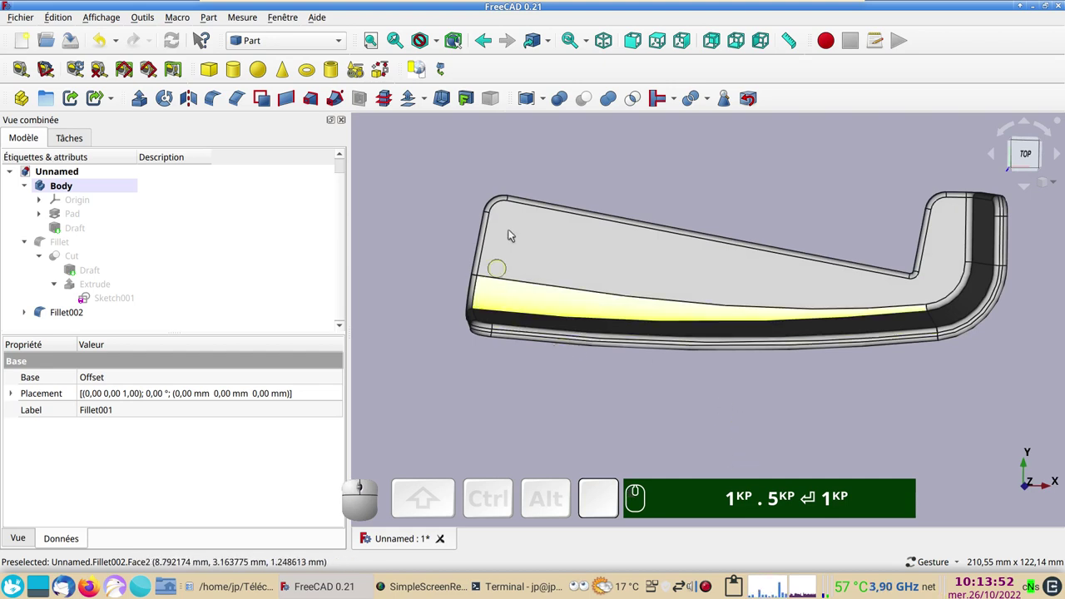
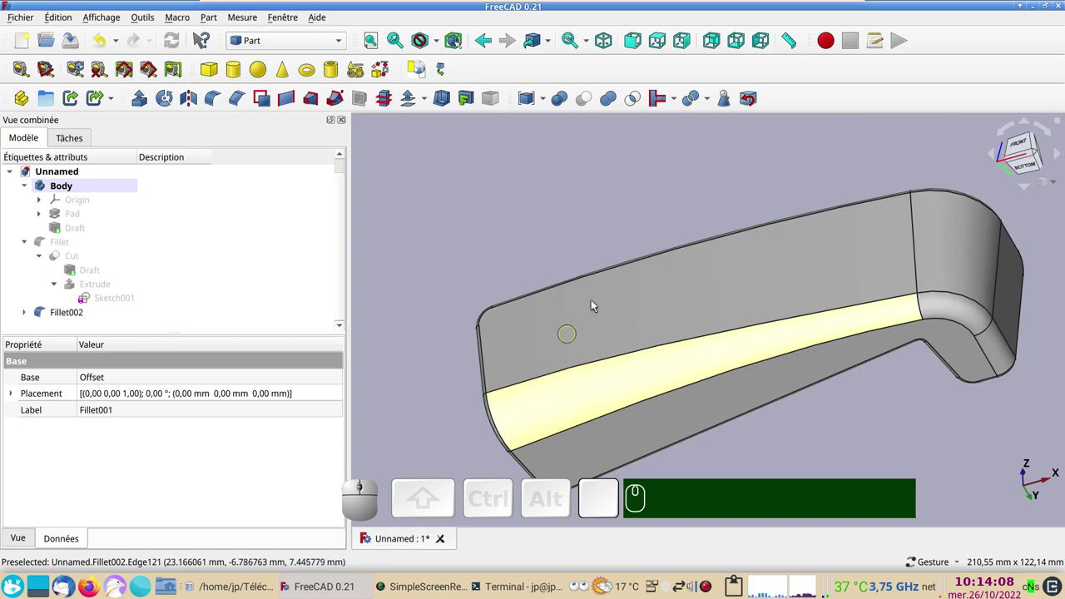
{"action": "left_click", "coordinate": [718, 170]}
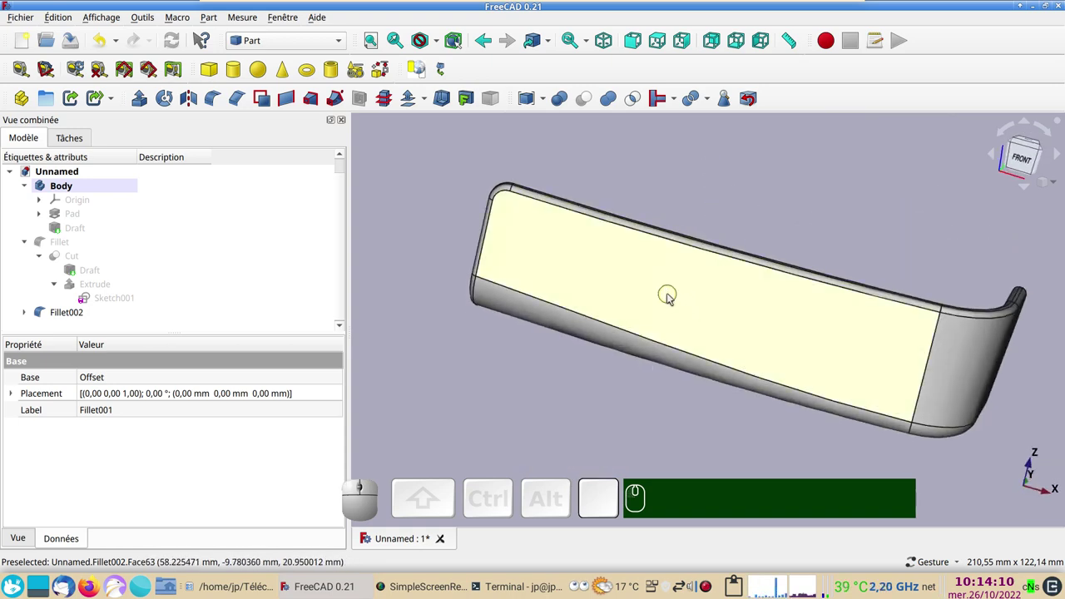
{"action": "left_click_drag", "start_coordinate": [712, 409], "coordinate": [734, 353]}
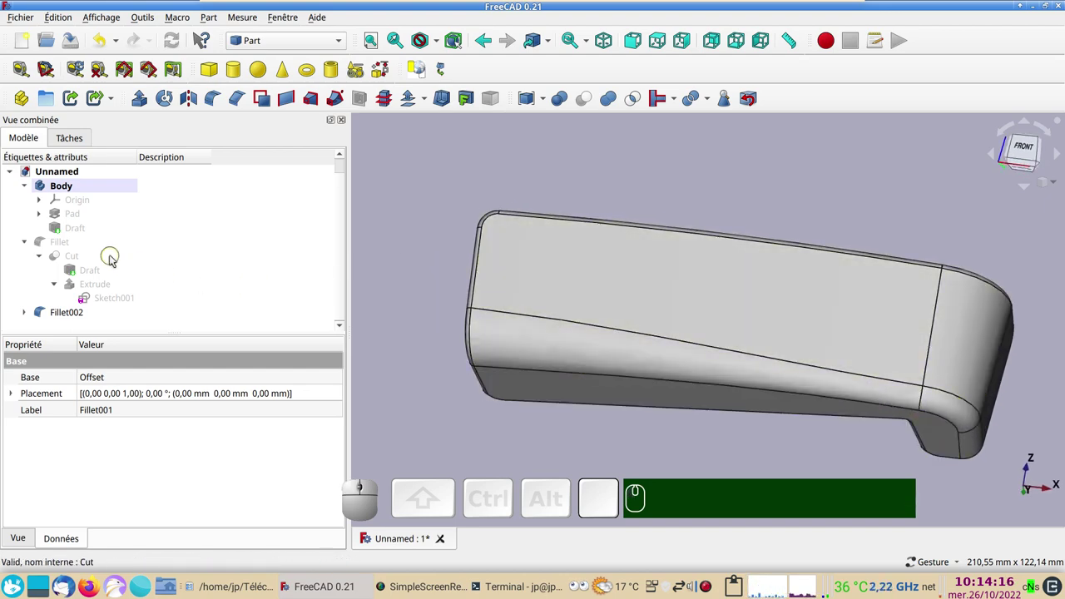
{"action": "left_click", "coordinate": [31, 317]}
{"action": "scroll", "scroll_direction": "down", "scroll_amount": 3}
{"action": "left_click", "coordinate": [49, 313]}
{"action": "scroll", "scroll_direction": "down", "scroll_amount": 3}
{"action": "left_click", "coordinate": [65, 316]}
{"action": "scroll", "scroll_direction": "down", "scroll_amount": 3}
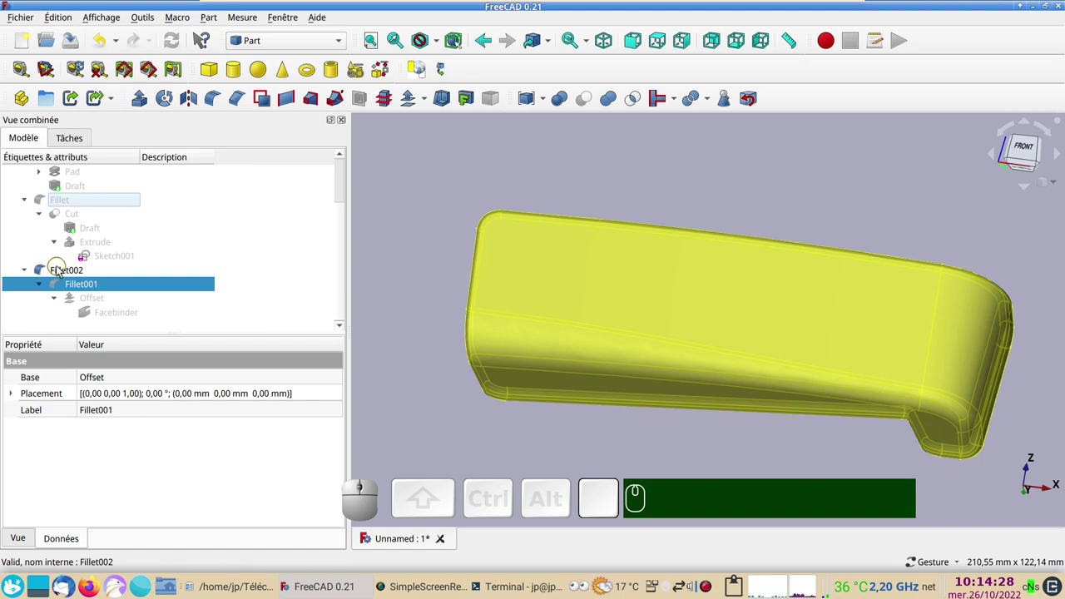
{"action": "left_click", "coordinate": [658, 190]}
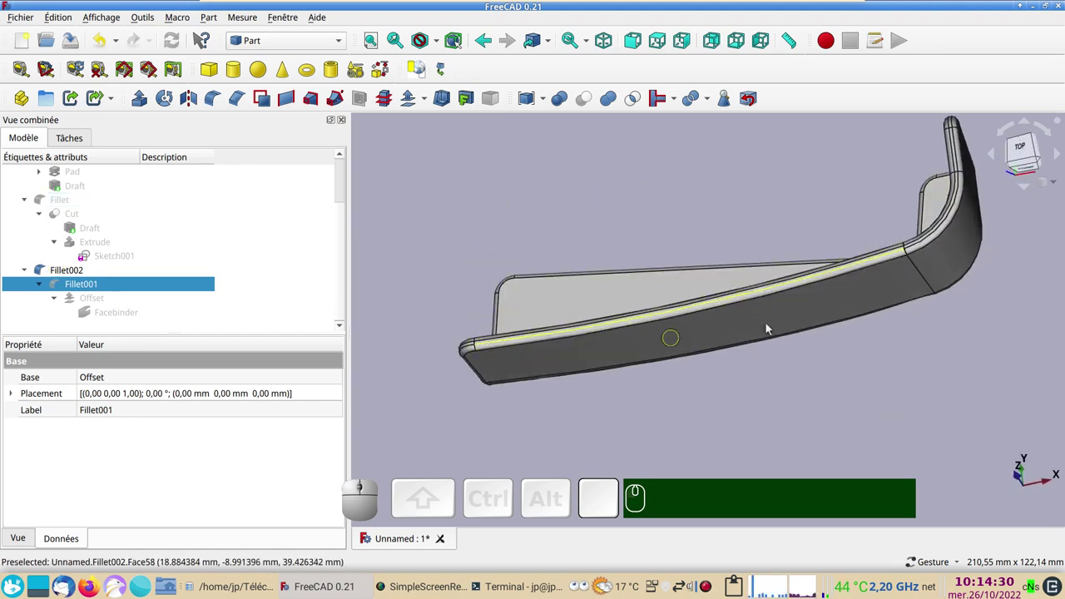
{"action": "left_click_drag", "start_coordinate": [680, 407], "coordinate": [865, 361]}
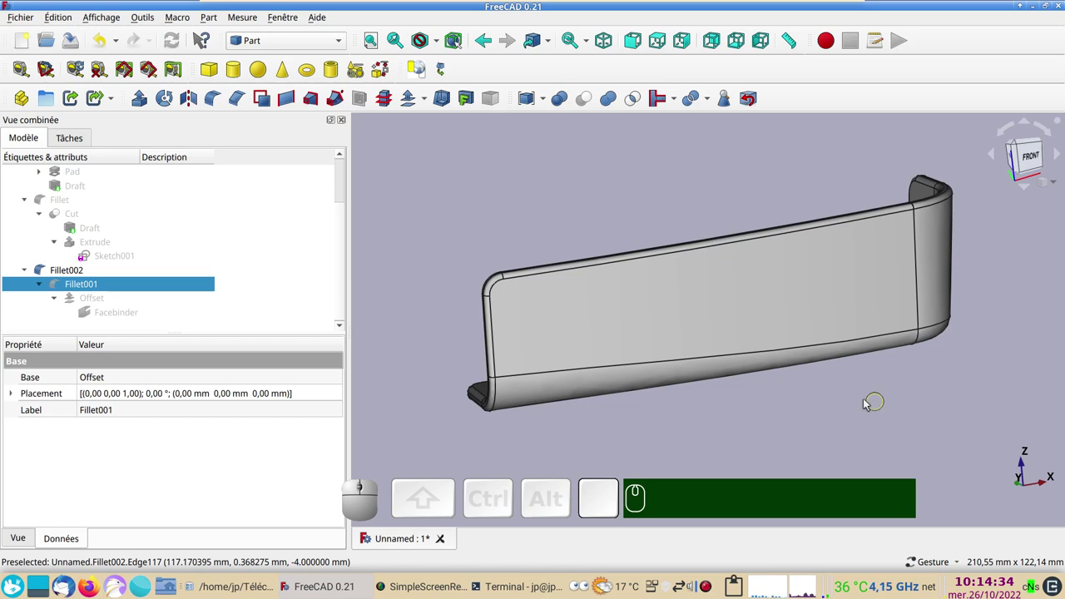
{"action": "left_click_drag", "start_coordinate": [599, 218], "coordinate": [733, 468]}
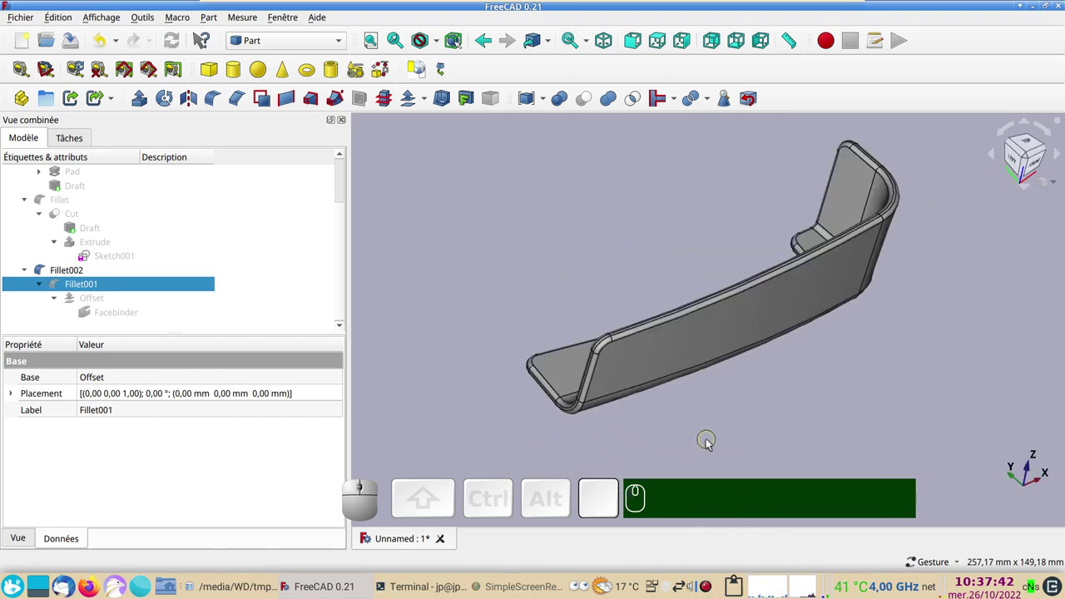